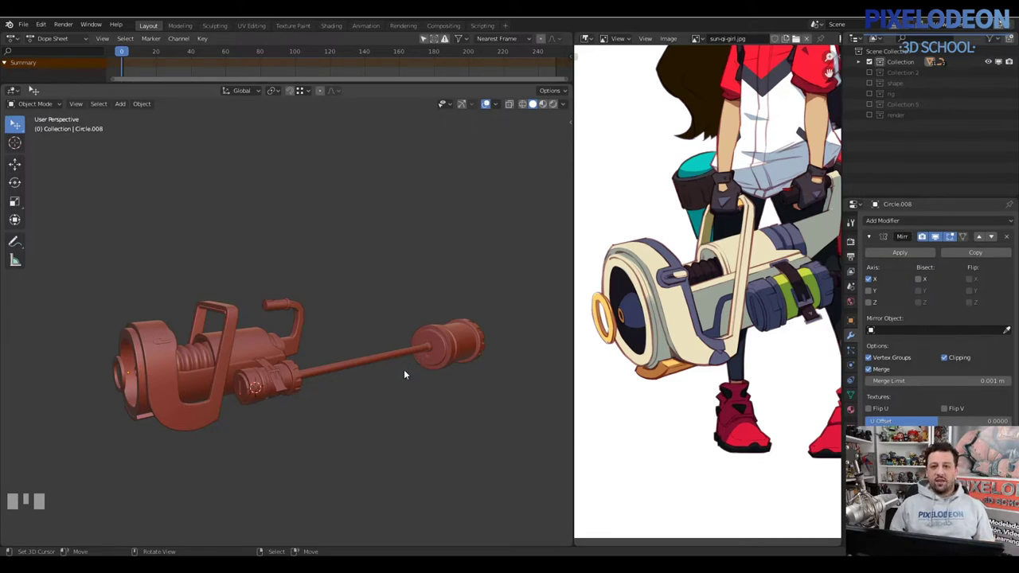
Select the battery with the long rod and maximize the 3D viewport to fill the window
left_click_drag(412, 377, 470, 332)
right_click(470, 331)
left_click_drag(358, 371, 278, 374)
right_click(277, 374)
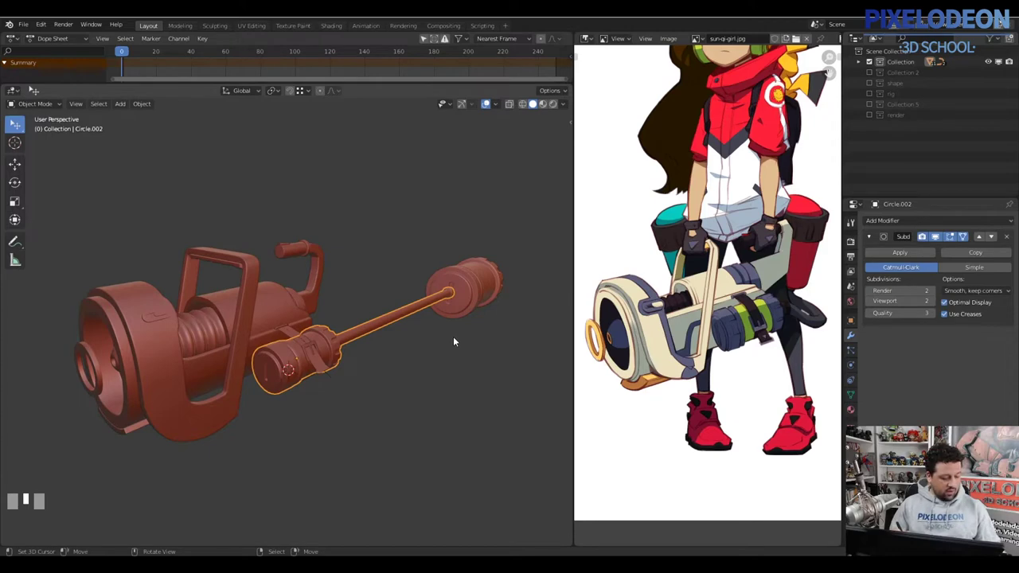
key("ctrl+space")
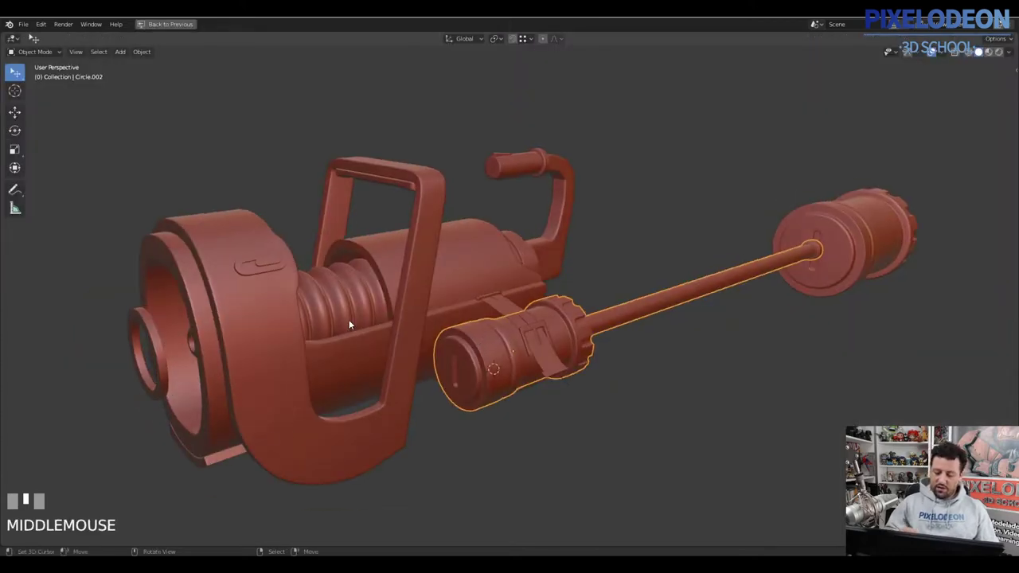
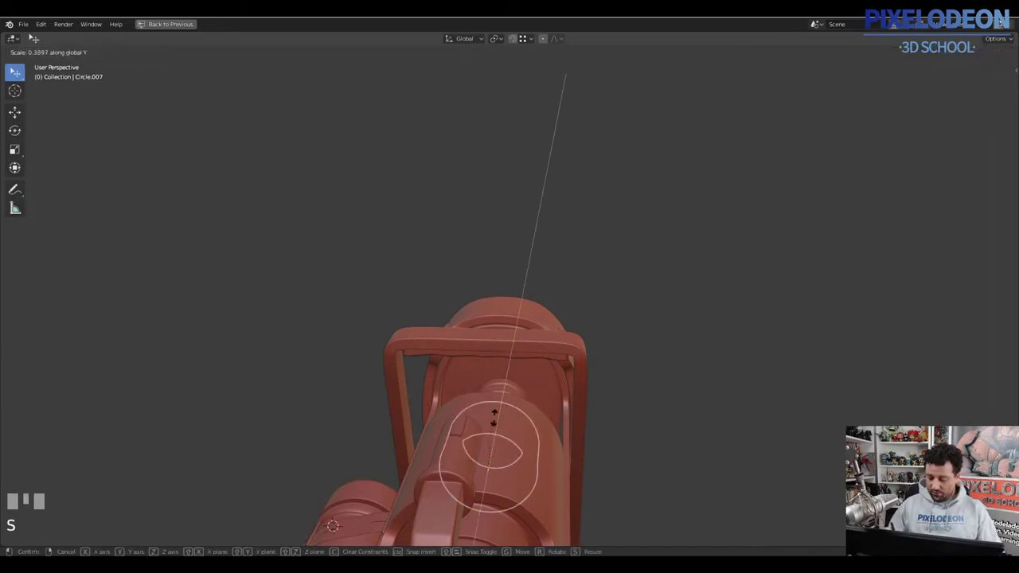
Cancel the trial squash of the spring and frame the battery close up in the view
right_click(511, 389)
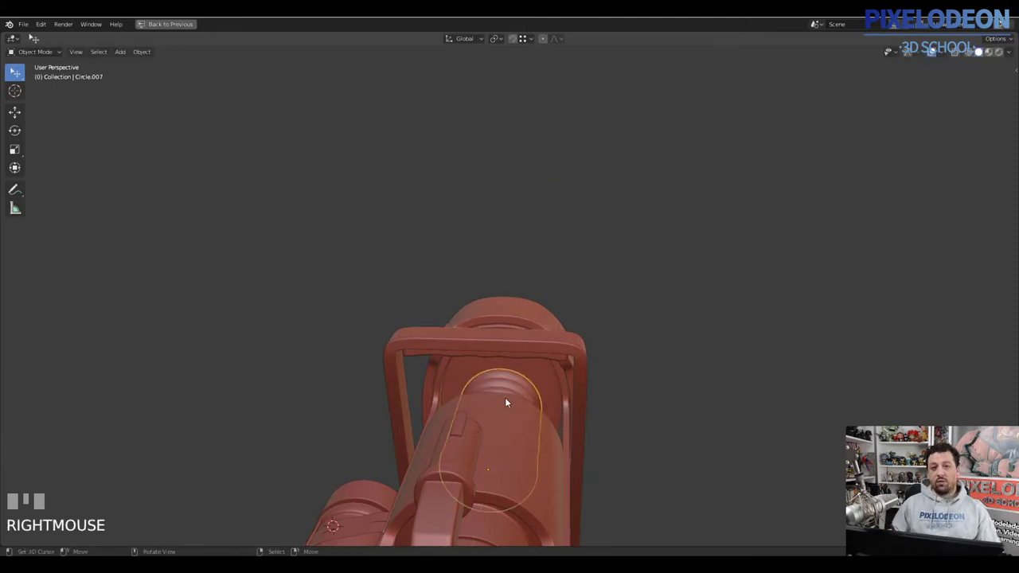
left_click_drag(545, 430, 513, 406)
left_click_drag(513, 405, 458, 428)
left_click_drag(458, 428, 464, 421)
left_click_drag(465, 421, 402, 320)
Enter Edit Mode on the battery mesh and select its end cap ring
key("KP_Decimal")
key("Tab")
right_click(402, 319)
Separate the battery's end cap into its own object with P > Selection and select it
key("l")
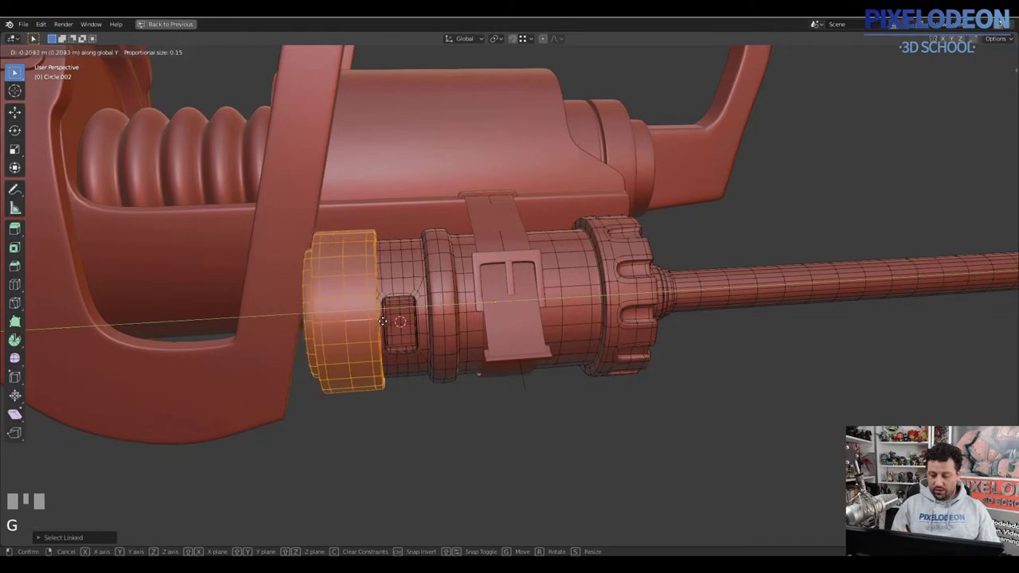
right_click(401, 323)
left_click_drag(401, 324, 406, 329)
key("p")
right_click(407, 329)
Test sliding the separated cap outward along the battery's length, exposing the small button, then cancel
key("g")
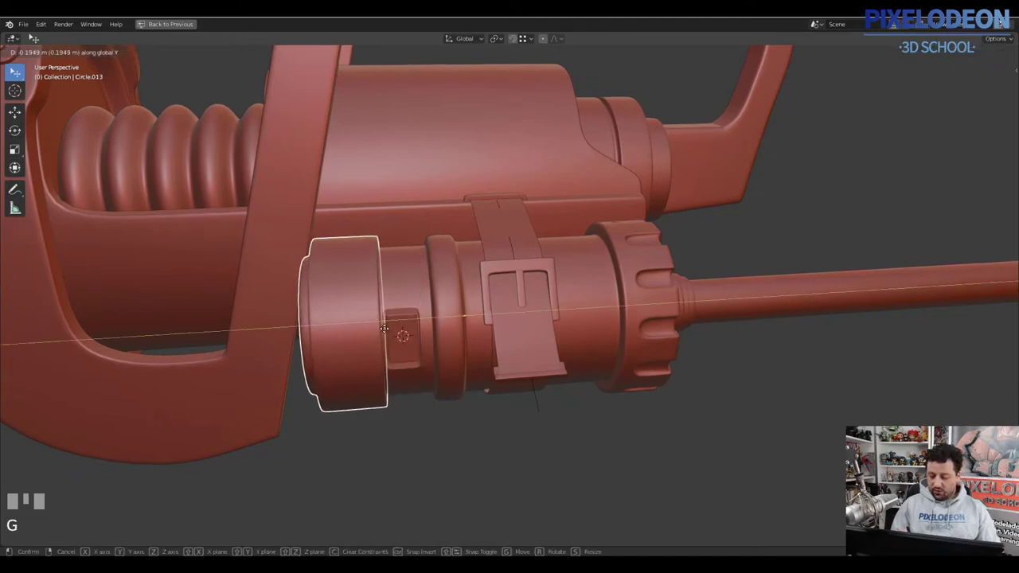
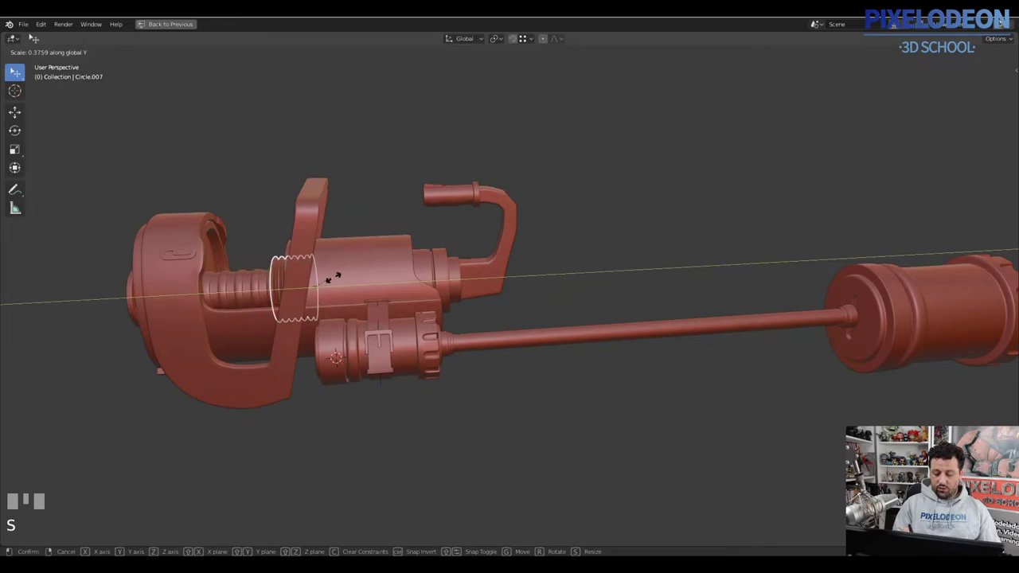
right_click(262, 288)
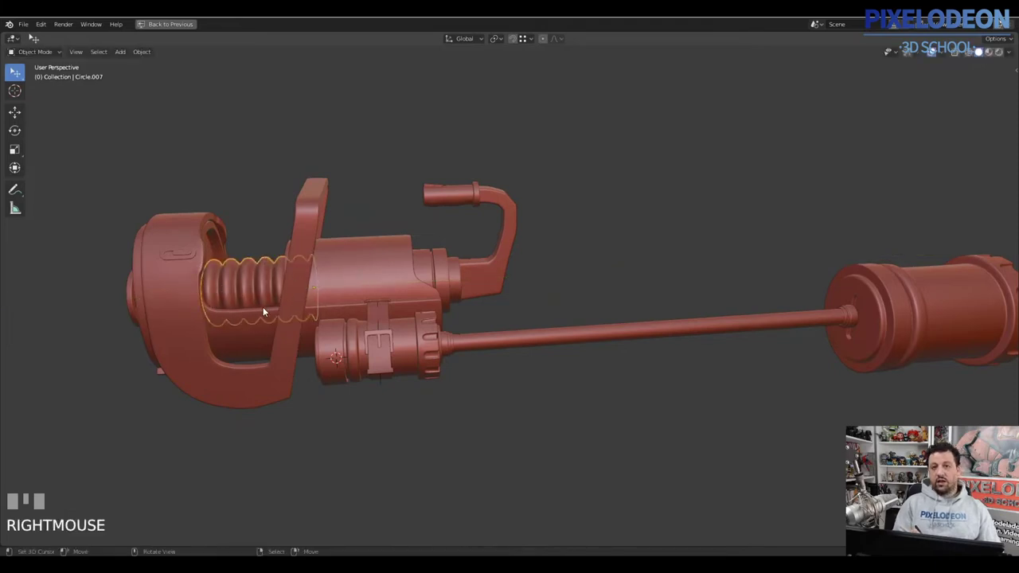
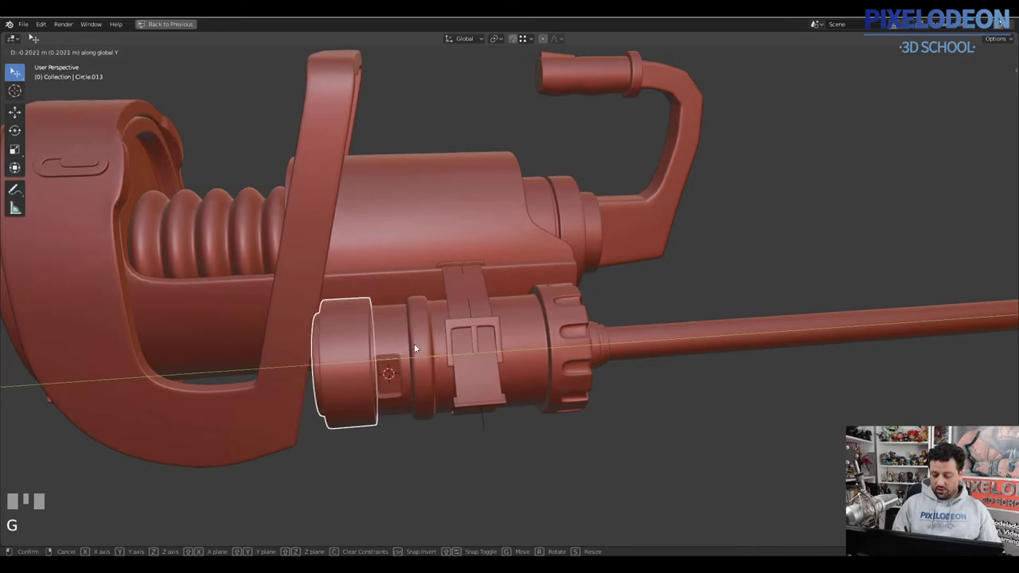
left_click_drag(421, 324, 399, 326)
left_click_drag(399, 326, 392, 307)
left_click_drag(393, 306, 431, 287)
key("Tab")
right_click(430, 287)
key("l")
key("p")
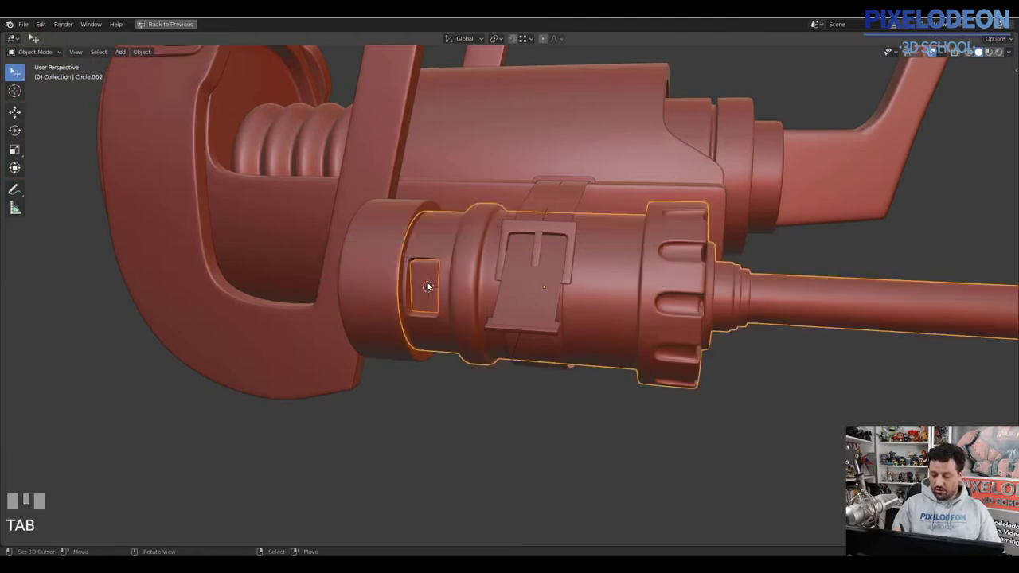
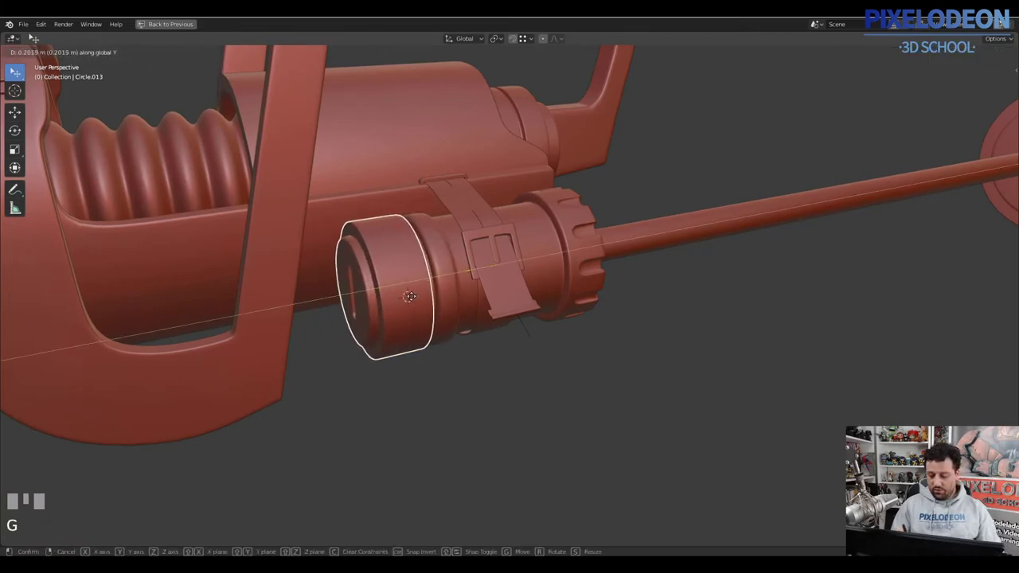
left_click_drag(412, 297, 417, 300)
key("alt+g")
key("ctrl+z")
key("ctrl+z")
key("g")
right_click(417, 299)
left_click_drag(519, 285, 773, 235)
left_click_drag(773, 235, 572, 316)
left_click_drag(572, 315, 410, 322)
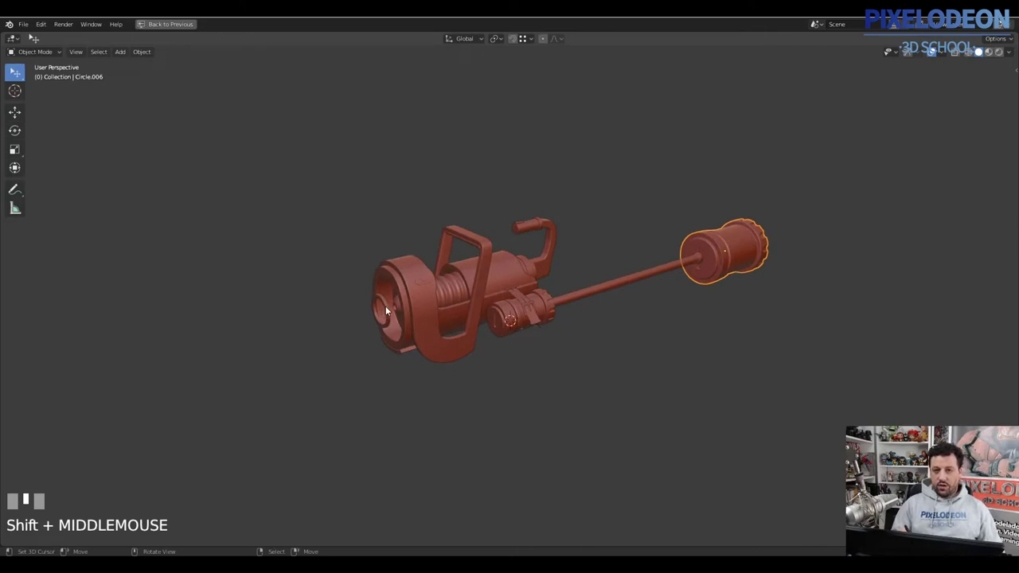
middle_click(385, 343)
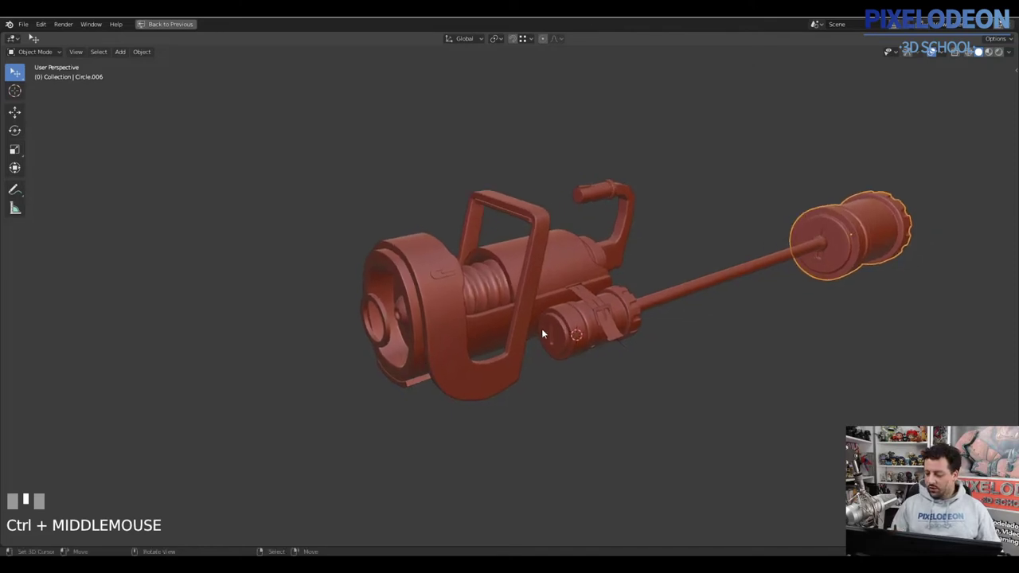
middle_click(502, 354)
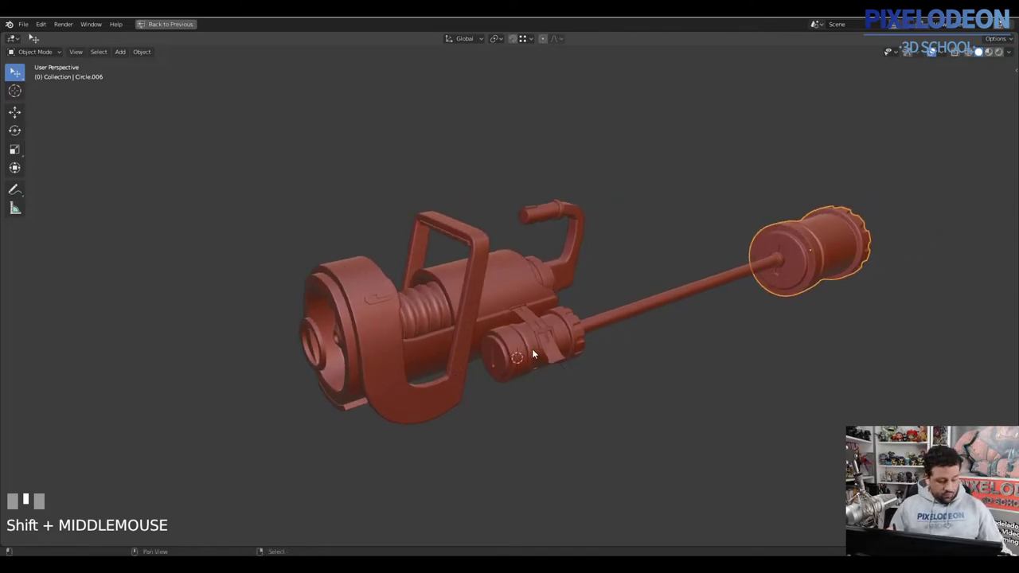
key("shift+c")
middle_click(510, 347)
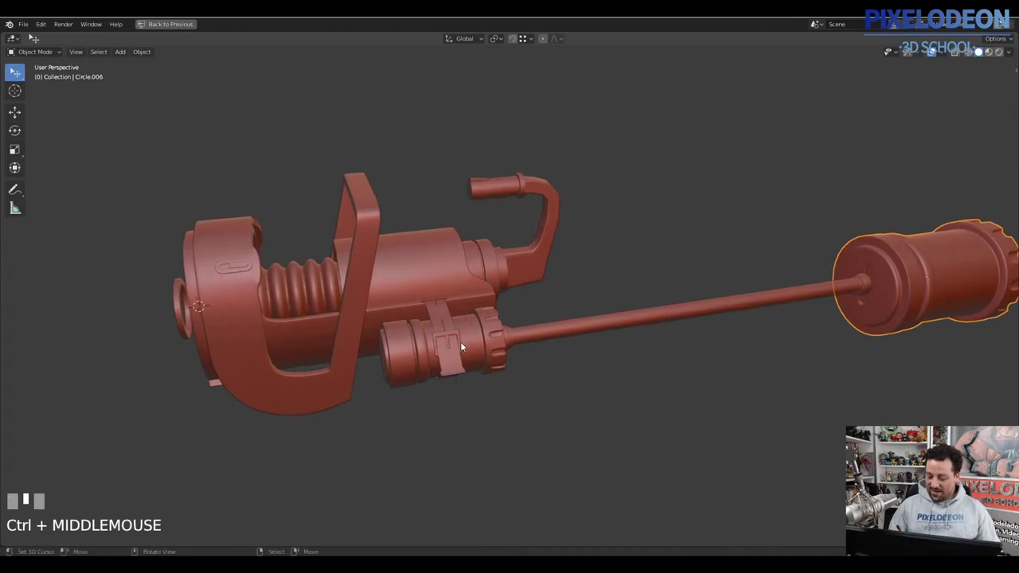
right_click(474, 319)
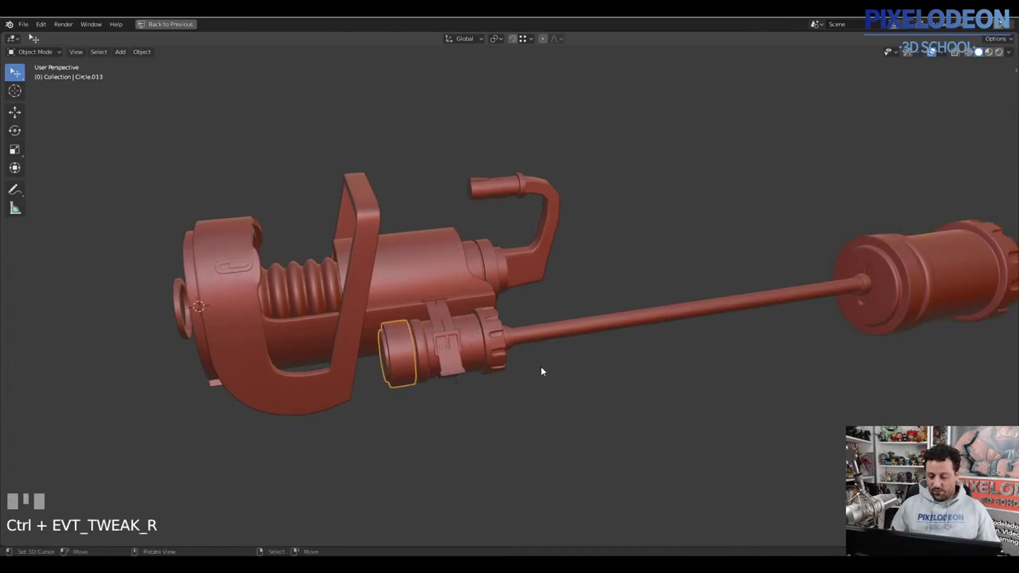
Separate the linked geometry under the cursor into its own object and return to Object Mode
left_click_drag(548, 338, 449, 261)
left_click_drag(450, 261, 372, 272)
left_click_drag(371, 272, 441, 285)
left_click_drag(441, 285, 198, 332)
left_click_drag(197, 332, 184, 340)
key("Tab")
right_click(183, 340)
key("l")
key("p")
key("Tab")
Add a single-bone armature at the cannon's front ring and restore the full window layout
left_click_drag(385, 349, 459, 332)
left_click_drag(459, 332, 453, 337)
left_click_drag(453, 337, 238, 353)
left_click_drag(238, 353, 342, 368)
left_click_drag(342, 368, 421, 285)
left_click_drag(420, 286, 458, 318)
left_click_drag(458, 318, 710, 281)
left_click_drag(709, 282, 717, 278)
left_click_drag(717, 278, 645, 296)
key("shift+a")
key("ctrl+space")
Set the new armature to display in front of the cannon mesh
left_click_drag(645, 295, 580, 296)
left_click_drag(580, 295, 926, 420)
left_click(926, 420)
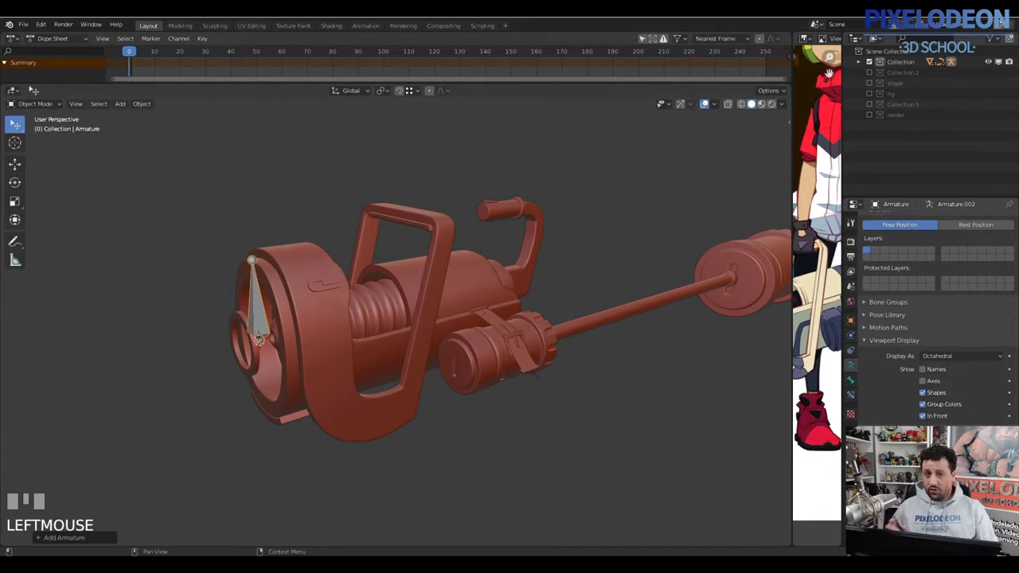
Stand the armature's base bone on the cannon's top handle and name it Root
left_click_drag(444, 355, 270, 290)
key("Tab")
left_click_drag(271, 291, 935, 396)
left_click_drag(935, 395, 314, 308)
left_click_drag(314, 308, 266, 402)
key("alt+q")
key("g")
left_click(266, 402)
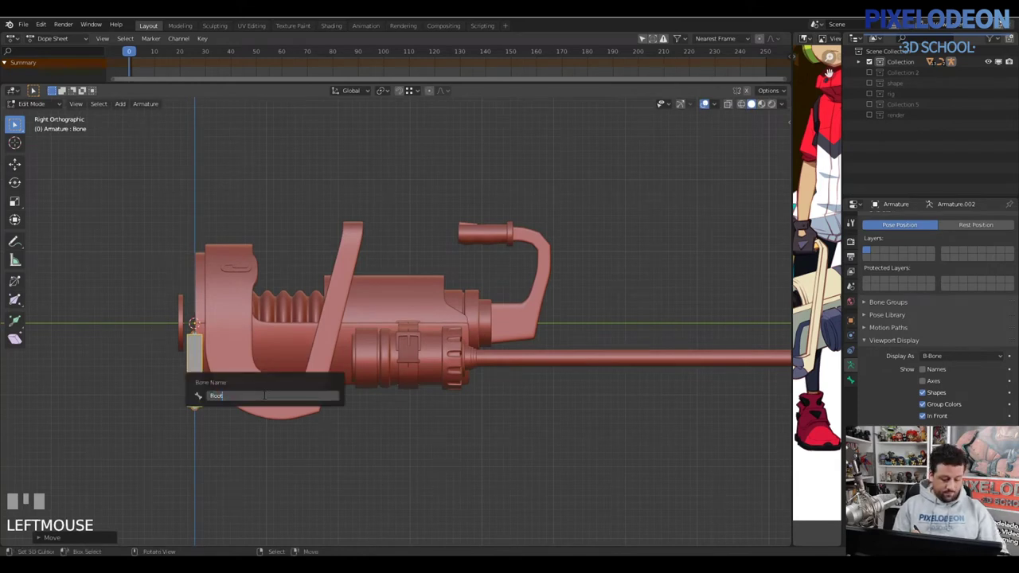
key("o")
Nudge the Root bone into place on the handle with successive grab moves
left_click_drag(195, 397, 247, 384)
left_click_drag(247, 383, 520, 233)
key("alt+q")
key("g")
left_click(520, 233)
left_click_drag(509, 255, 478, 323)
key("g")
left_click(478, 323)
left_click_drag(469, 289, 442, 320)
key("g")
left_click(442, 320)
left_click_drag(432, 353, 534, 196)
key("alt+o")
right_click(534, 196)
Duplicate the bone and stretch it rearward through the cannon body along the barrel axis as the Body bone
key("shift+d")
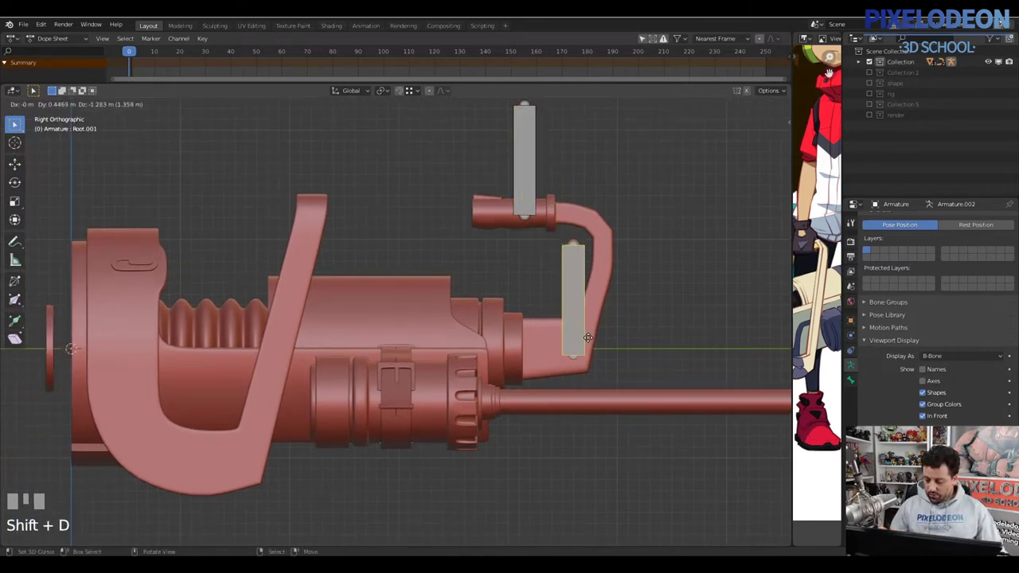
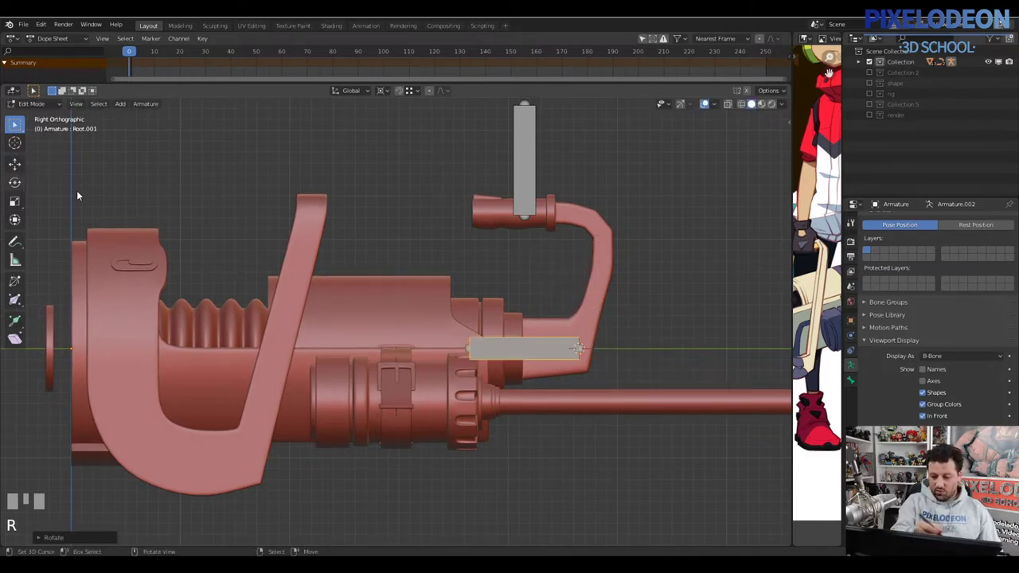
left_click_drag(55, 211, 561, 345)
left_click_drag(561, 345, 469, 359)
key("g")
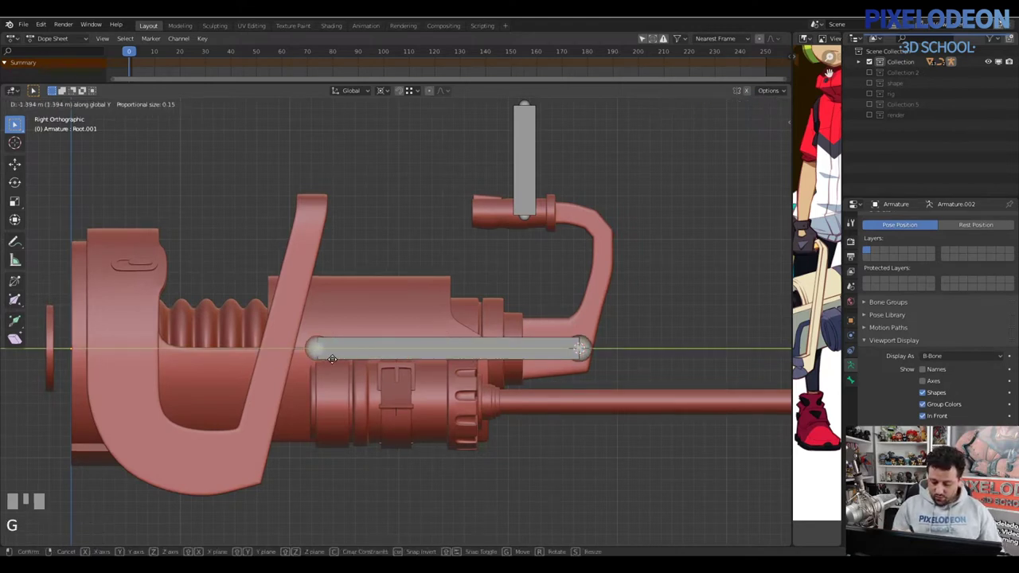
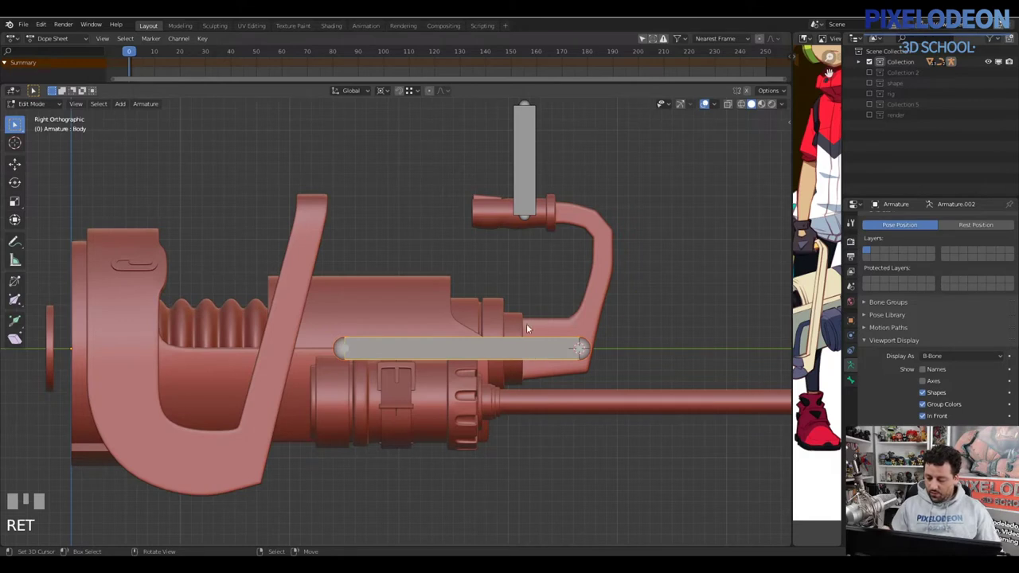
Parent the Body bone to Root with Keep Offset and test the rig in Pose Mode
right_click(534, 188)
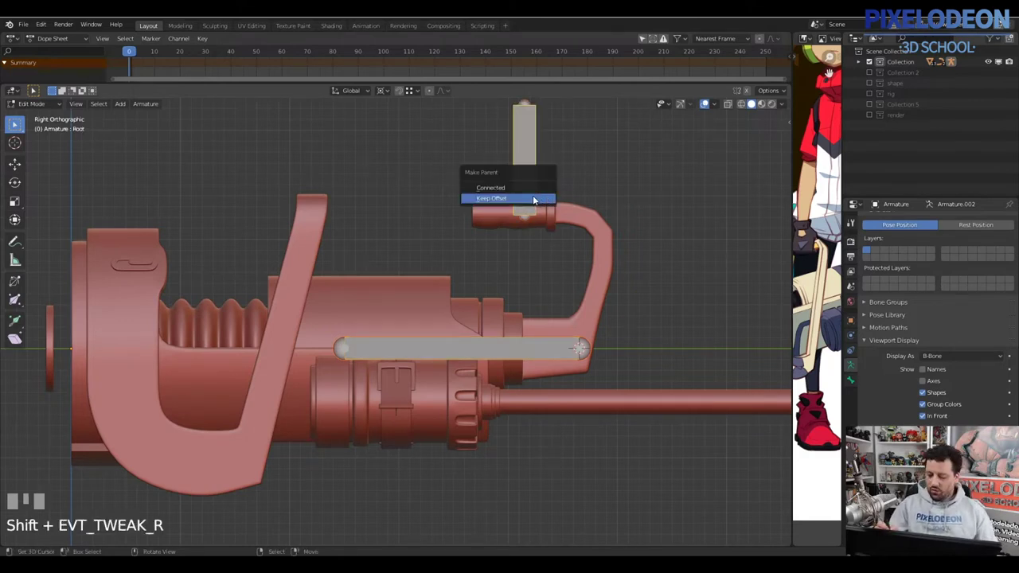
key("ctrl+p")
right_click(545, 347)
left_click_drag(502, 338, 510, 342)
key("Tab")
left_click_drag(510, 342, 499, 335)
key("Tab")
right_click(523, 217)
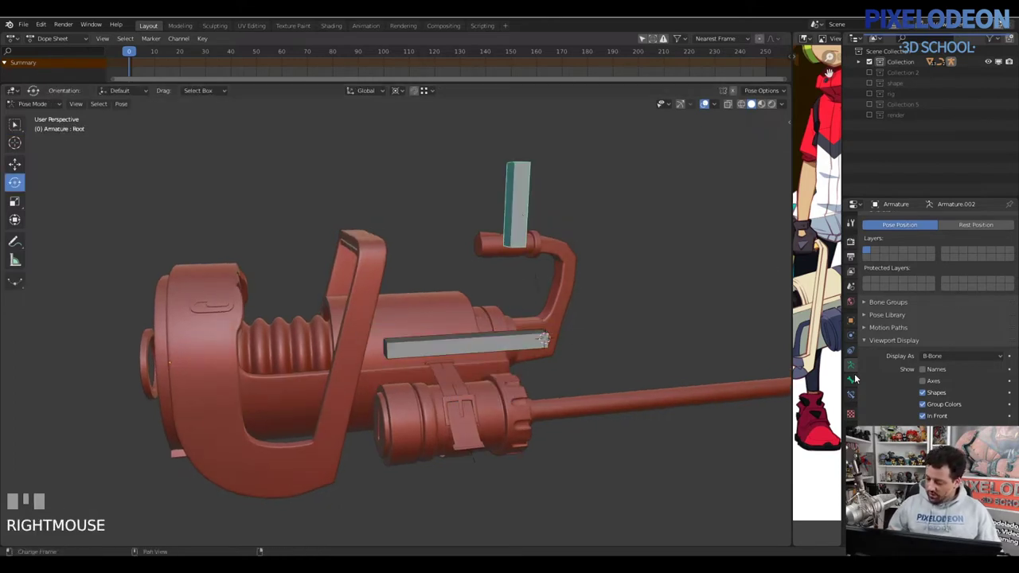
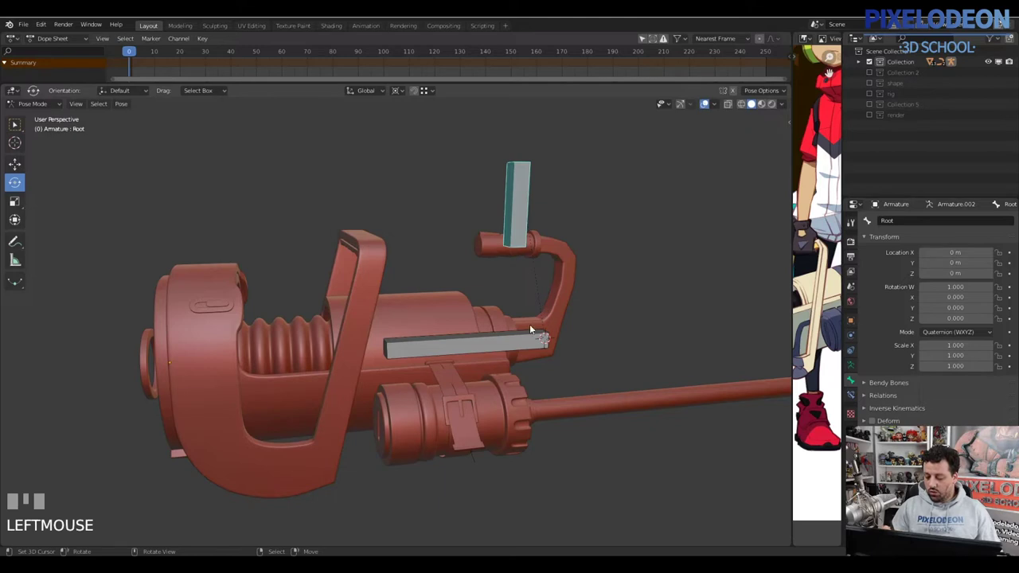
Select all of the handle mesh's vertices and add them to a new vertex group
left_click_drag(523, 340, 524, 328)
left_click_drag(523, 328, 574, 297)
key("Tab")
left_click_drag(574, 297, 568, 295)
key("Tab")
key("a")
left_click_drag(517, 320, 969, 245)
key("Tab")
left_click_drag(969, 245, 889, 231)
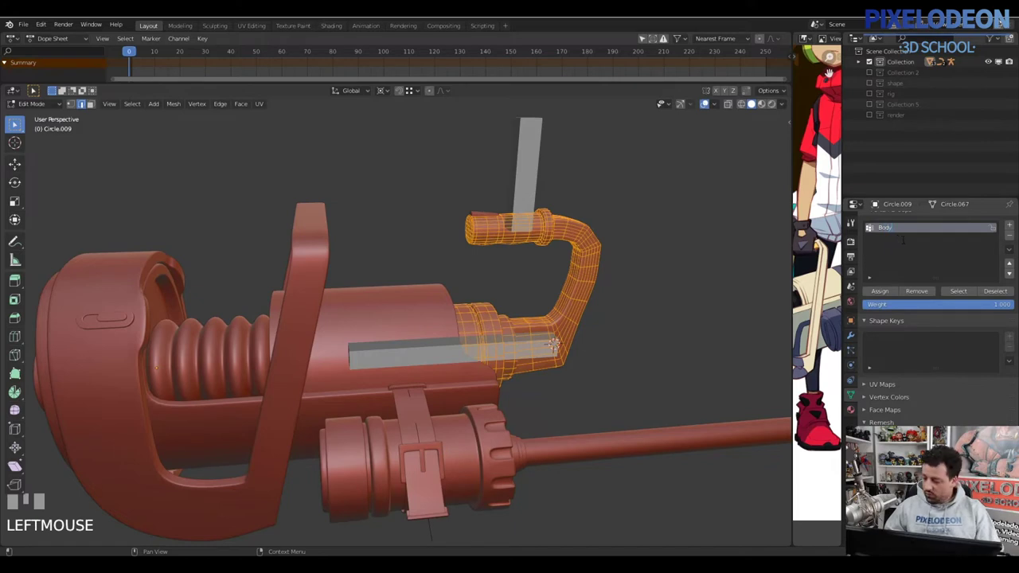
Rename the handle's vertex group to Body and join the selected pieces into the handle mesh
left_click_drag(839, 262, 439, 310)
key("Return")
key("Tab")
left_click_drag(439, 310, 491, 324)
key("ctrl+j")
left_click_drag(486, 312, 883, 297)
key("Tab")
Select the small clip on the canister strap (Plane.004) and select all its vertices for a new group
left_click_drag(883, 296, 416, 397)
key("Tab")
left_click_drag(416, 397, 455, 378)
left_click_drag(456, 378, 633, 250)
left_click_drag(633, 250, 685, 274)
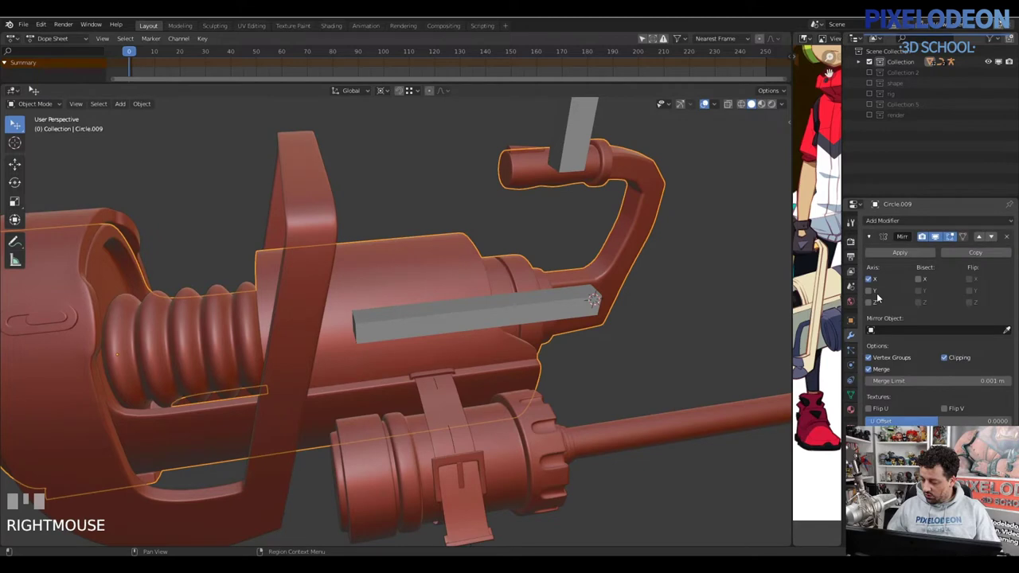
left_click_drag(448, 374, 458, 364)
left_click_drag(458, 364, 521, 363)
key("Tab")
key("a")
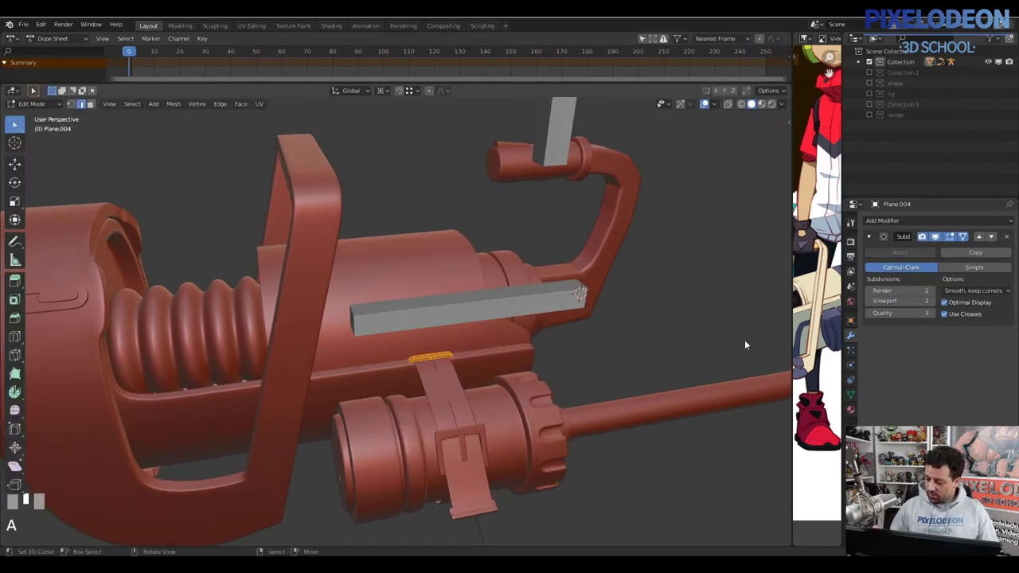
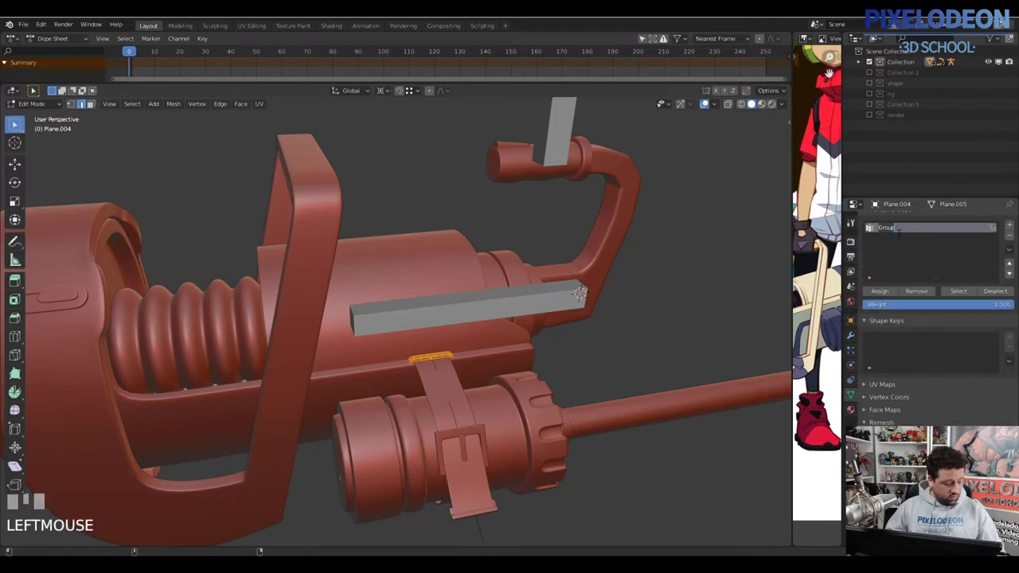
Rename the clip's vertex group to Body and join the clip into the cannon body mesh
left_click_drag(911, 261, 482, 333)
key("Return")
key("Tab")
left_click_drag(483, 332, 394, 253)
left_click_drag(394, 253, 396, 301)
left_click_drag(396, 301, 445, 301)
right_click(445, 301)
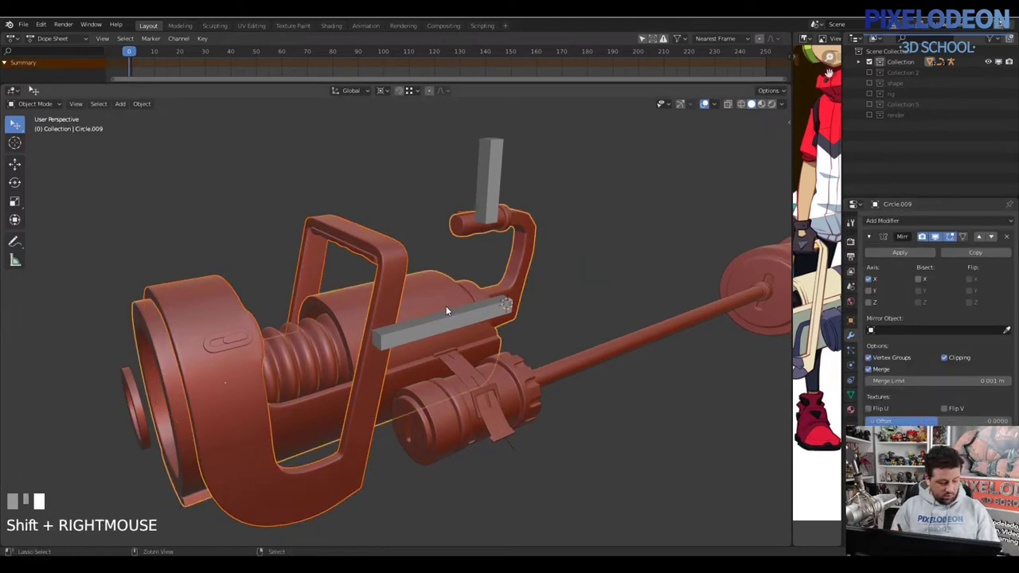
key("ctrl+j")
Select the cannon body mesh then the armature last and start Make Parent with Ctrl+P
left_click_drag(451, 301, 760, 332)
key("Tab")
left_click_drag(759, 332, 408, 339)
key("Tab")
left_click_drag(408, 339, 507, 294)
left_click_drag(507, 294, 477, 346)
key("ctrl+p")
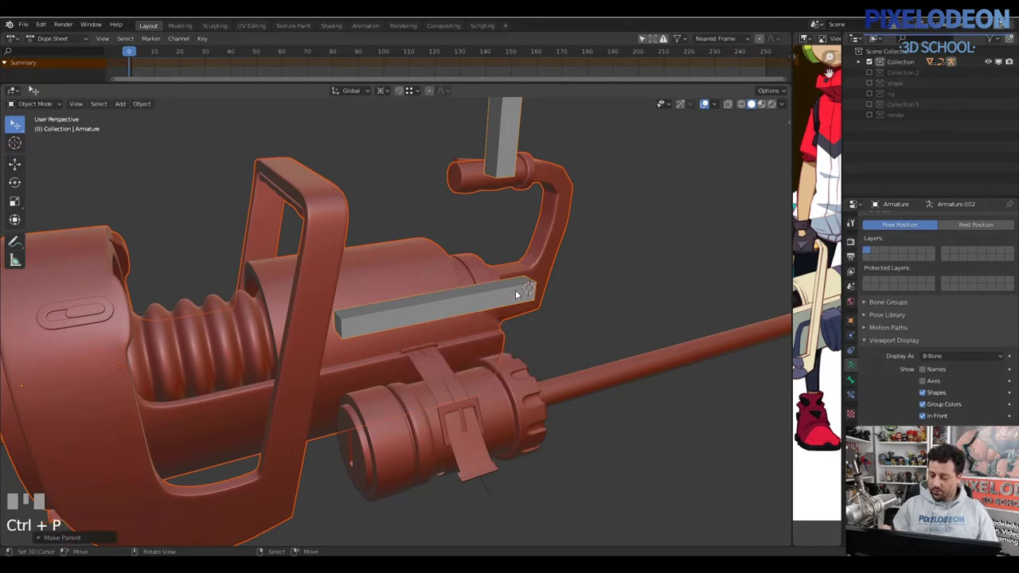
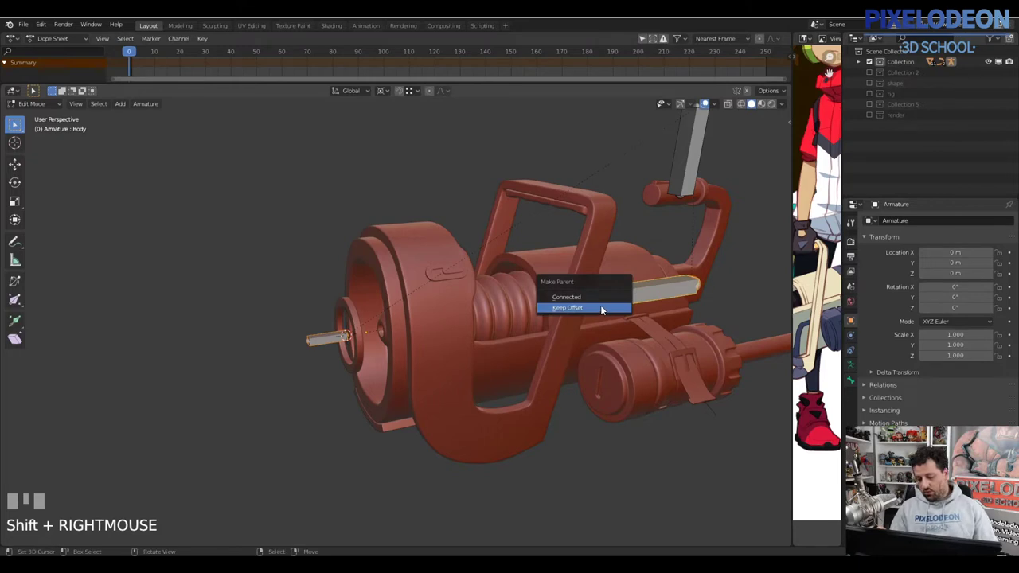
Parent the rear bones to the Body bone choosing Keep Offset
key("ctrl+p")
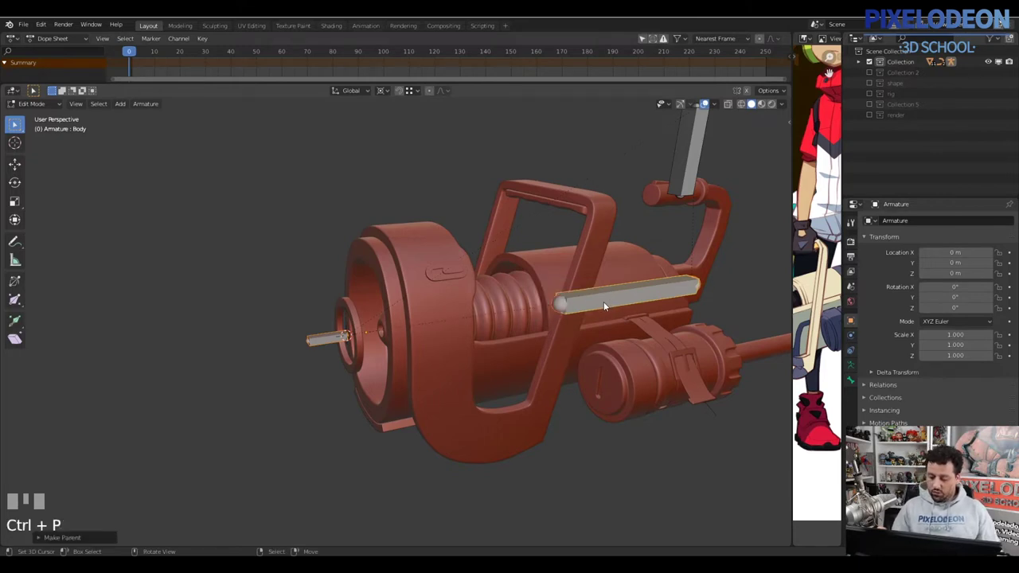
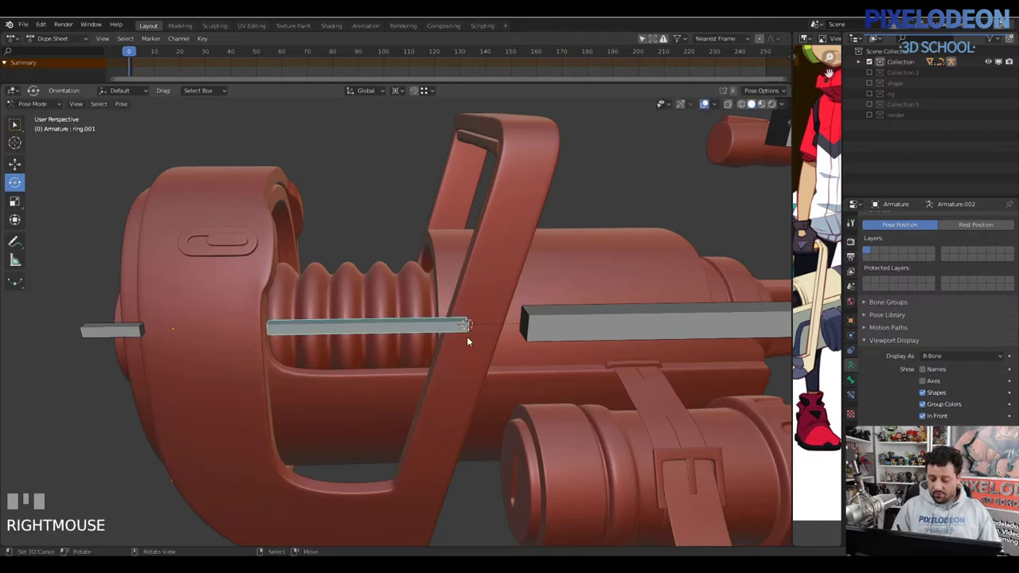
Test-scale ring.001, then limit its scale on Z in local space, enforced while transforming
key("s")
right_click(485, 339)
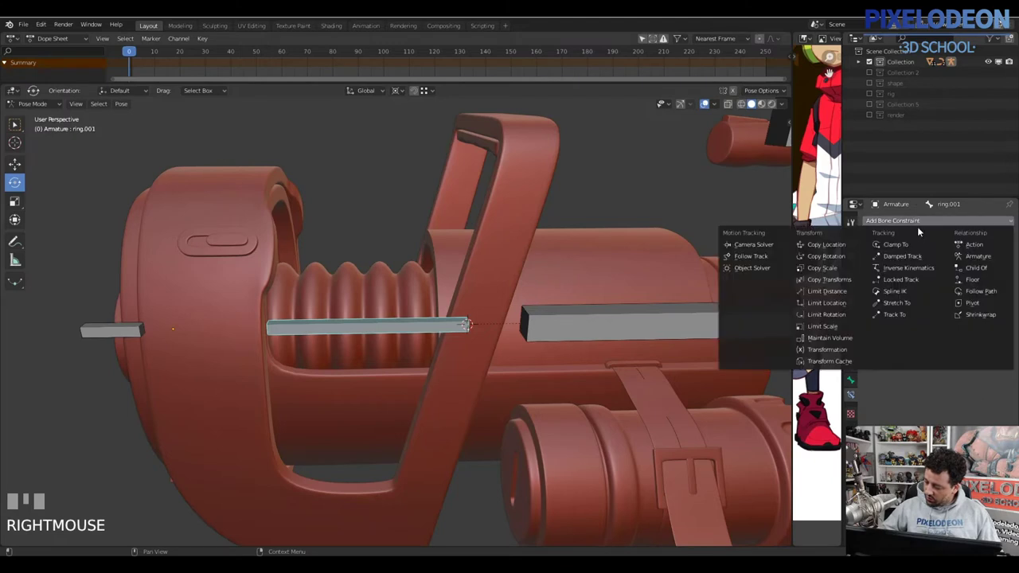
left_click_drag(864, 281, 919, 384)
left_click_drag(327, 351, 876, 268)
left_click(876, 269)
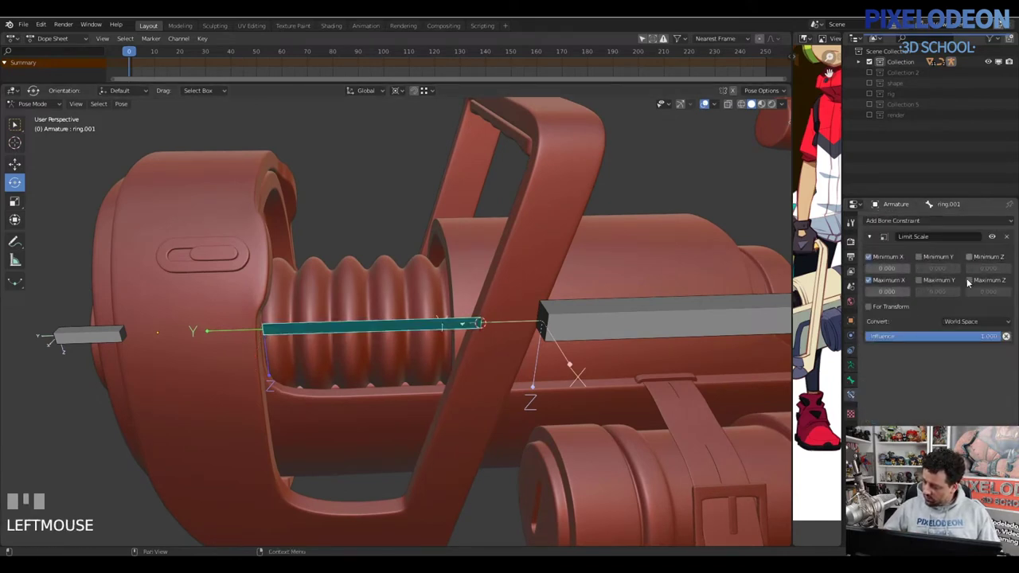
left_click(969, 286)
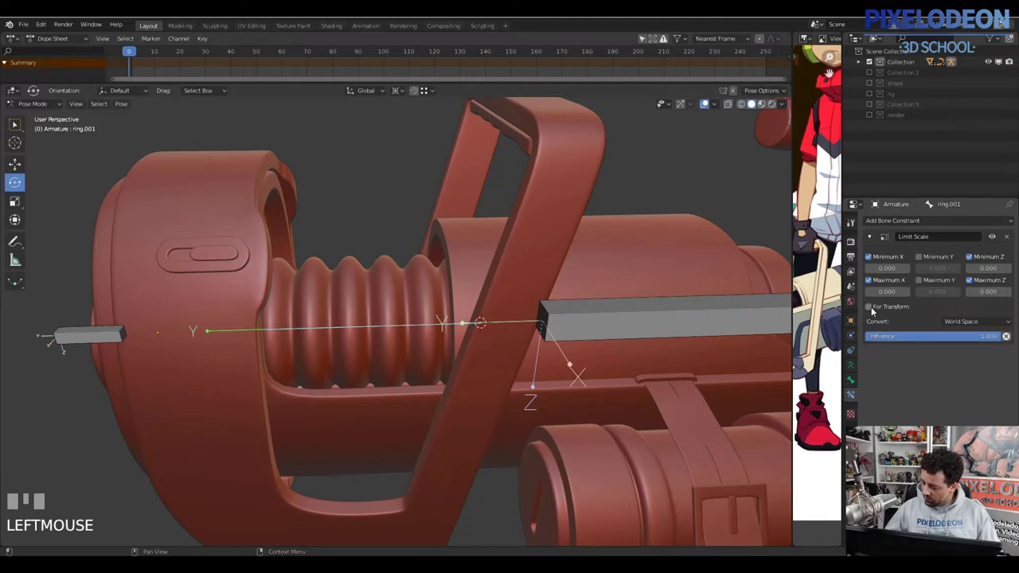
left_click_drag(922, 320, 959, 326)
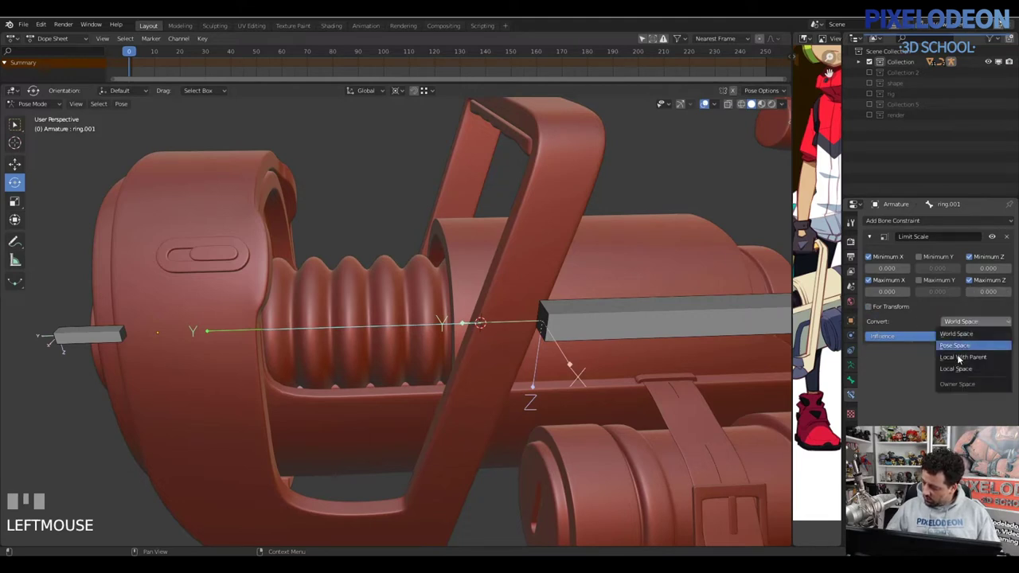
left_click_drag(956, 371, 875, 313)
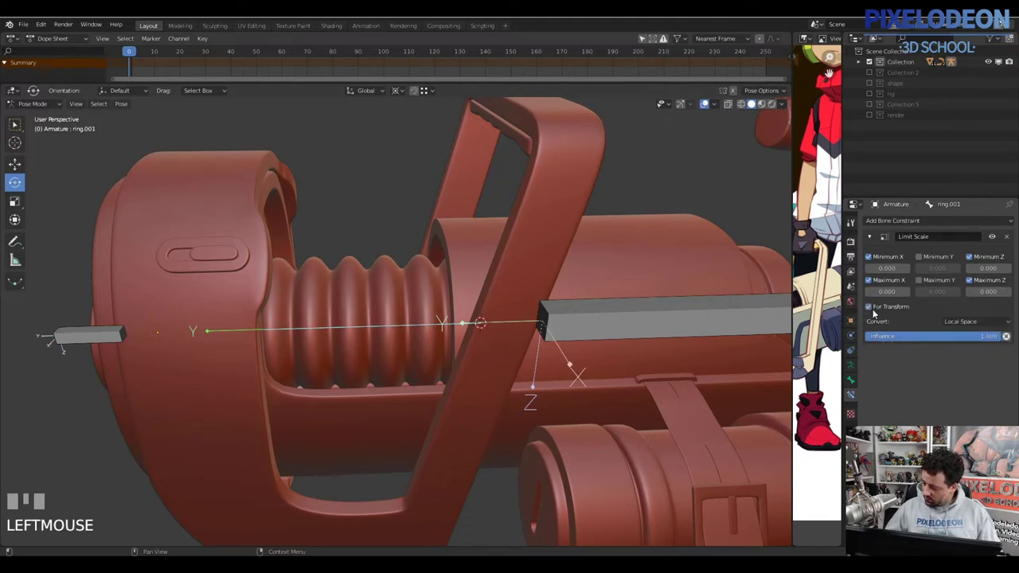
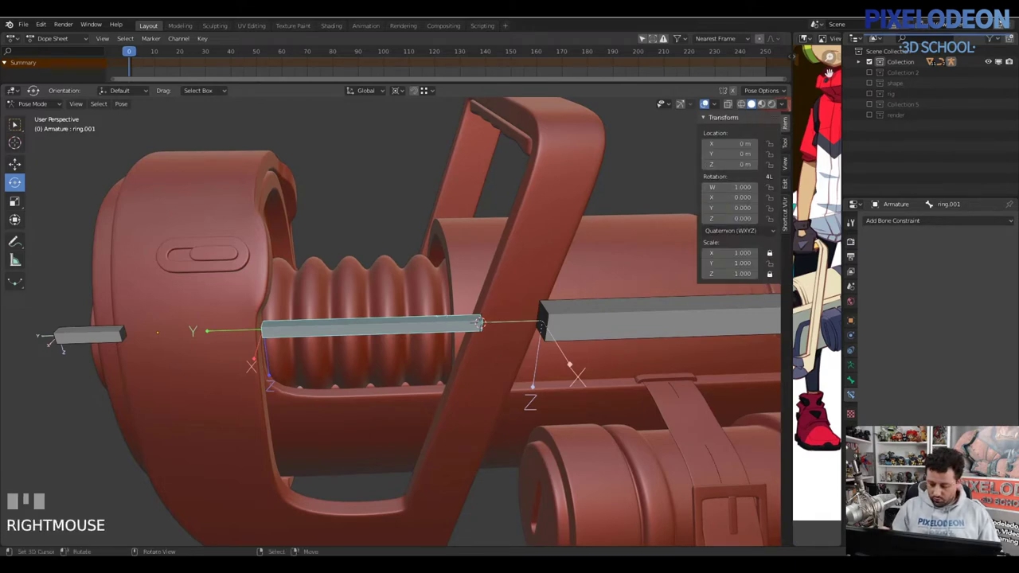
Re-test scaling the ring bone on the bellows, then select the ring and Body bones in Edit Mode
key("s")
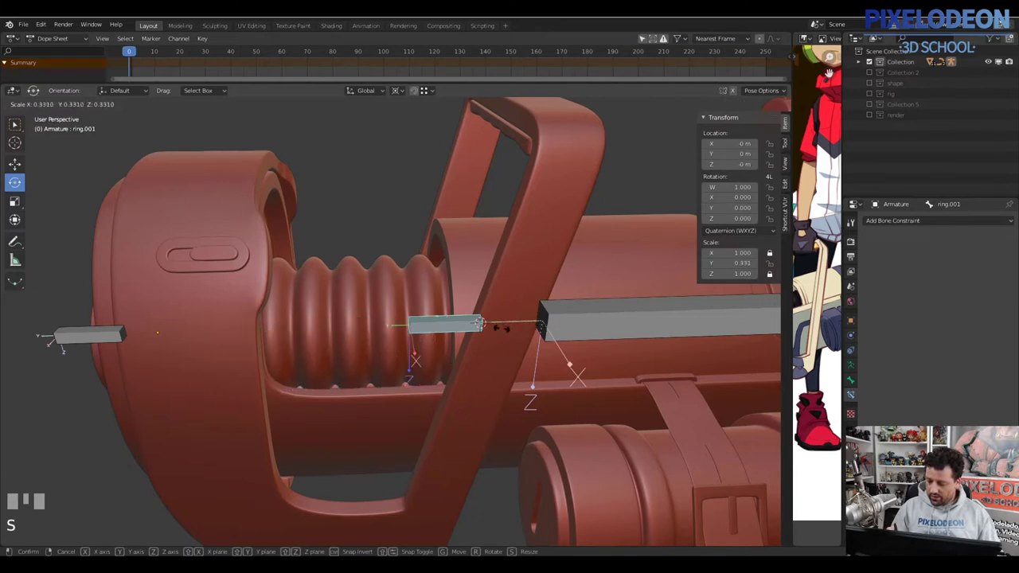
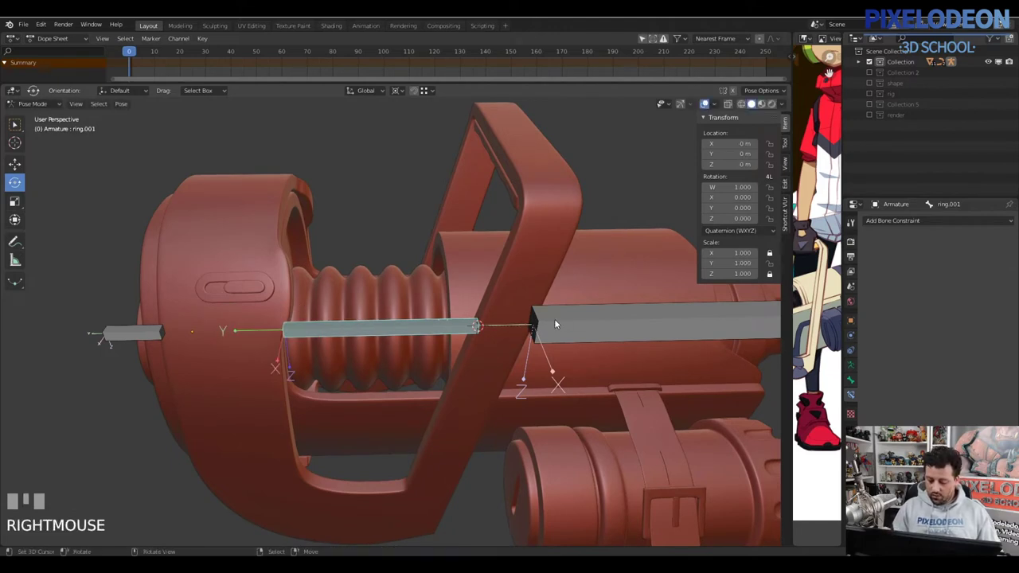
key("Tab")
left_click_drag(570, 323, 560, 335)
Parent the ring bone to the Body bone with Keep Offset
key("ctrl+p")
key("ctrl+z")
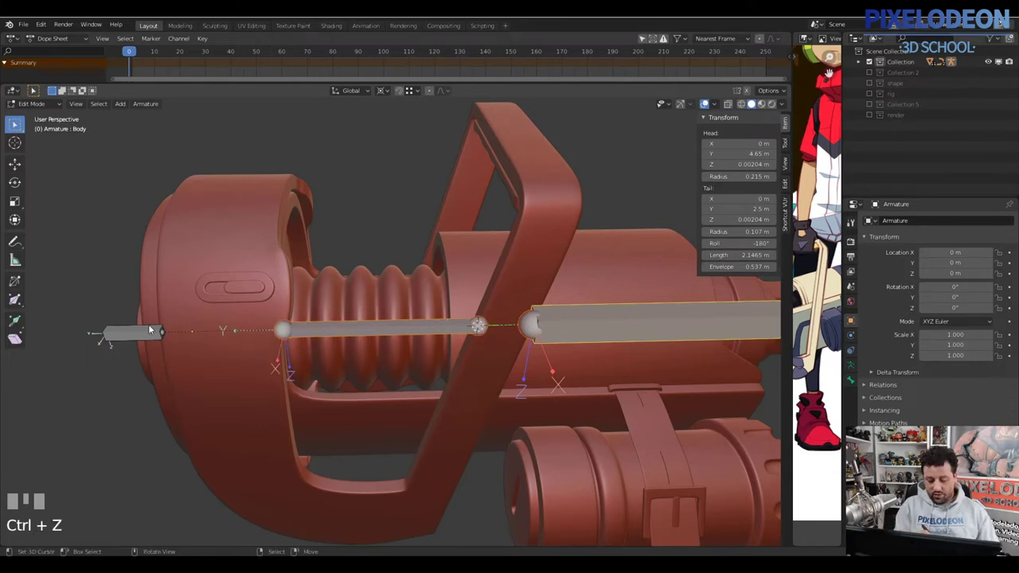
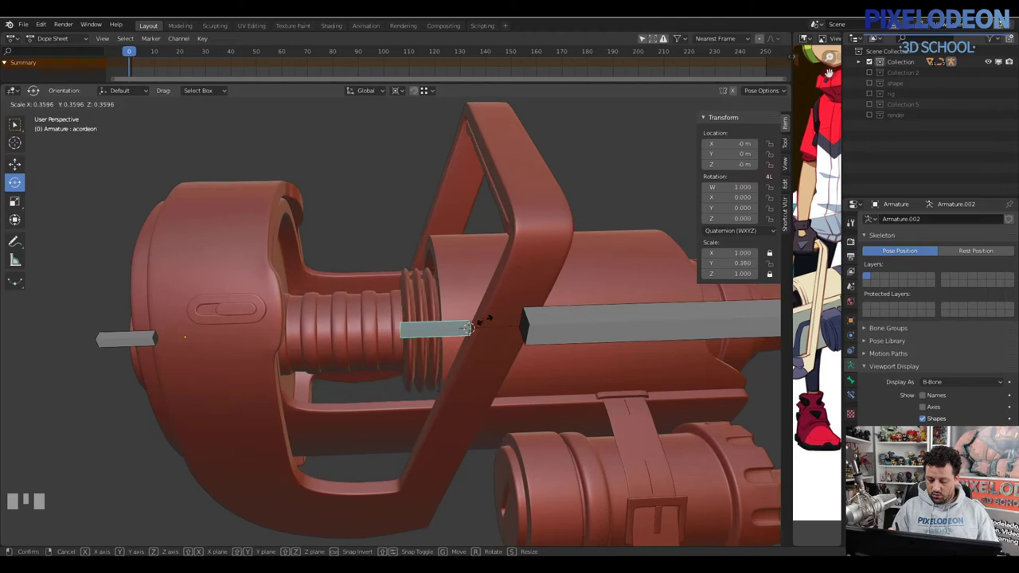
Test-rotate the Body bone in Pose Mode to swing the cannon parts, then cancel
left_click(487, 325)
key("Tab")
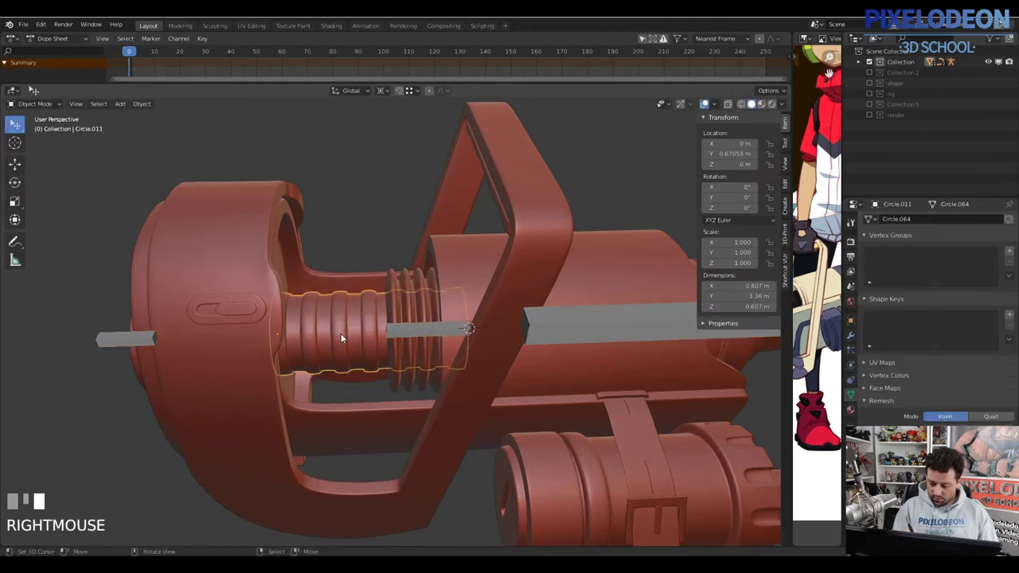
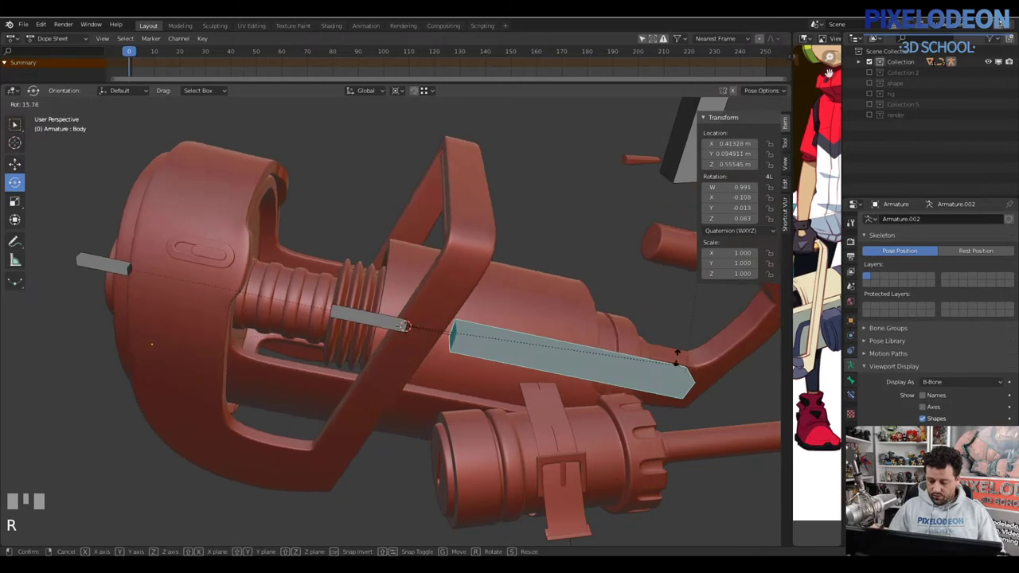
right_click(585, 357)
Switch to Right Ortho view and return to armature Edit Mode above the rear handle
left_click_drag(579, 320, 289, 342)
left_click_drag(289, 341, 313, 349)
key("alt+s")
left_click_drag(435, 327, 533, 280)
key("alt+q")
key("alt+q")
key("Tab")
right_click(533, 280)
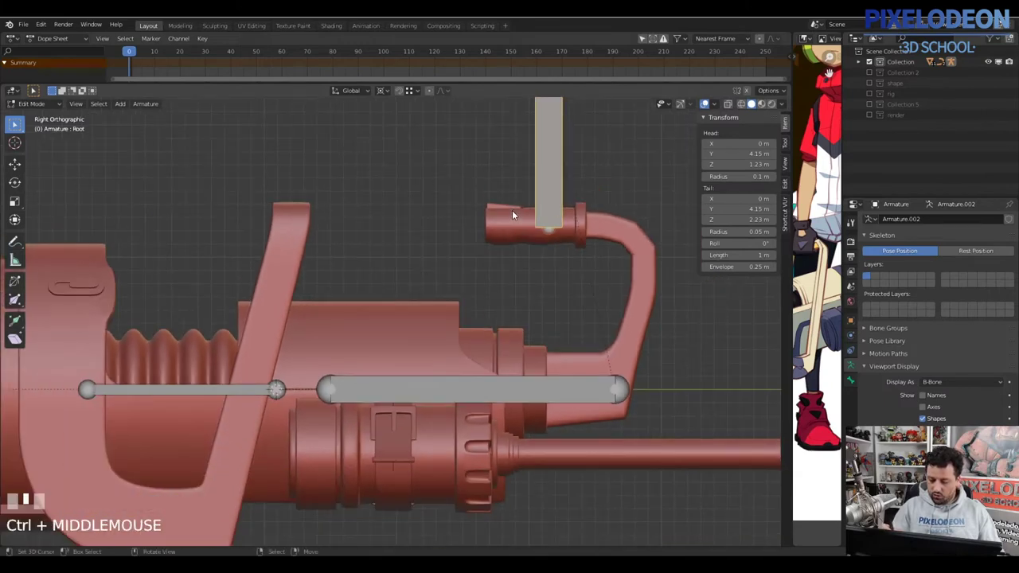
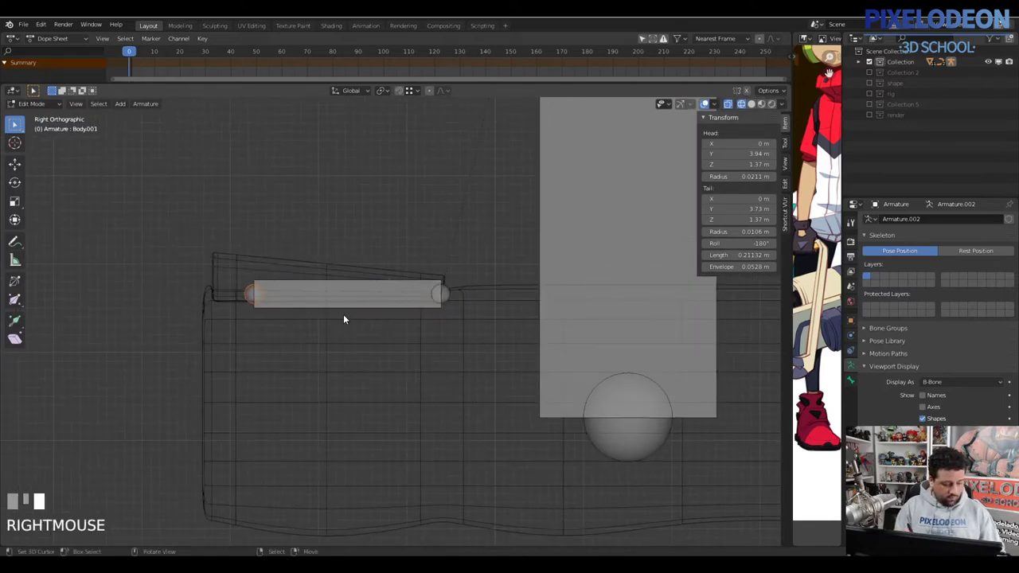
Lengthen the new bone to span the button and name it Button
key("g")
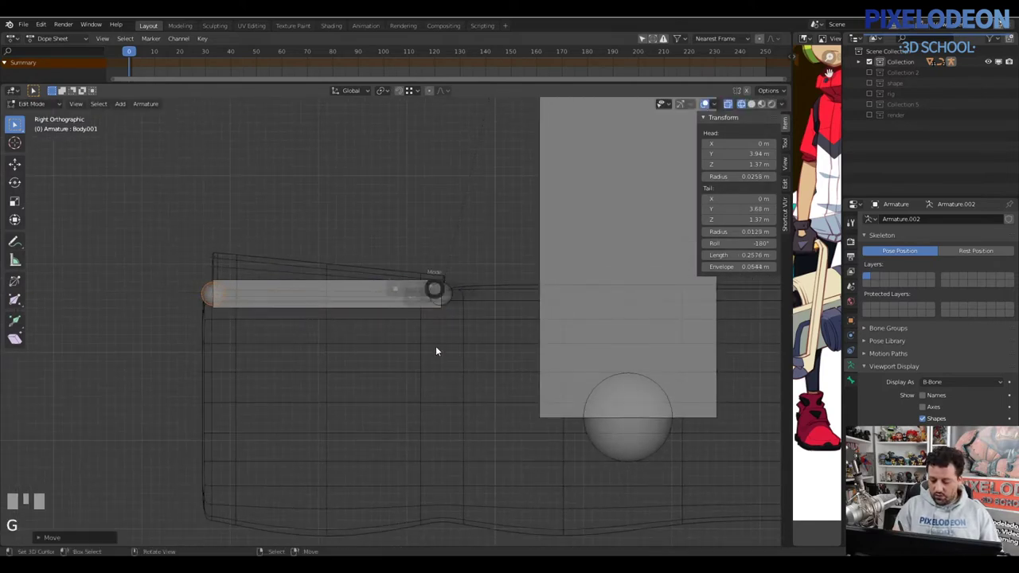
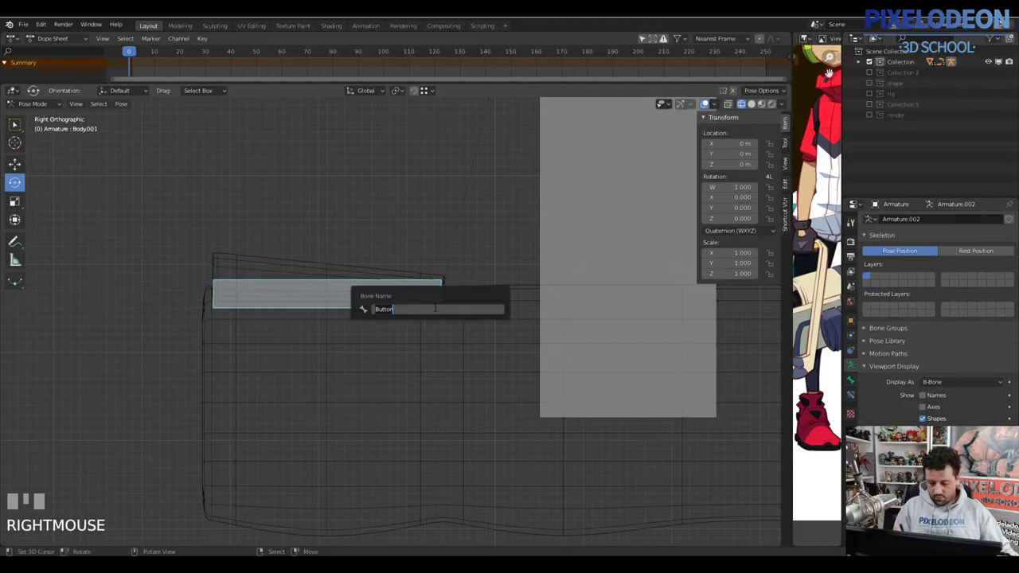
key("Tab")
left_click_drag(347, 268, 433, 278)
key("Tab")
key("a")
Parent the button mesh to the Button bone via Ctrl+P > Bone
left_click_drag(946, 251, 893, 255)
left_click_drag(887, 315, 400, 284)
key("Return")
key("Tab")
left_click_drag(400, 284, 401, 304)
key("ctrl+p")
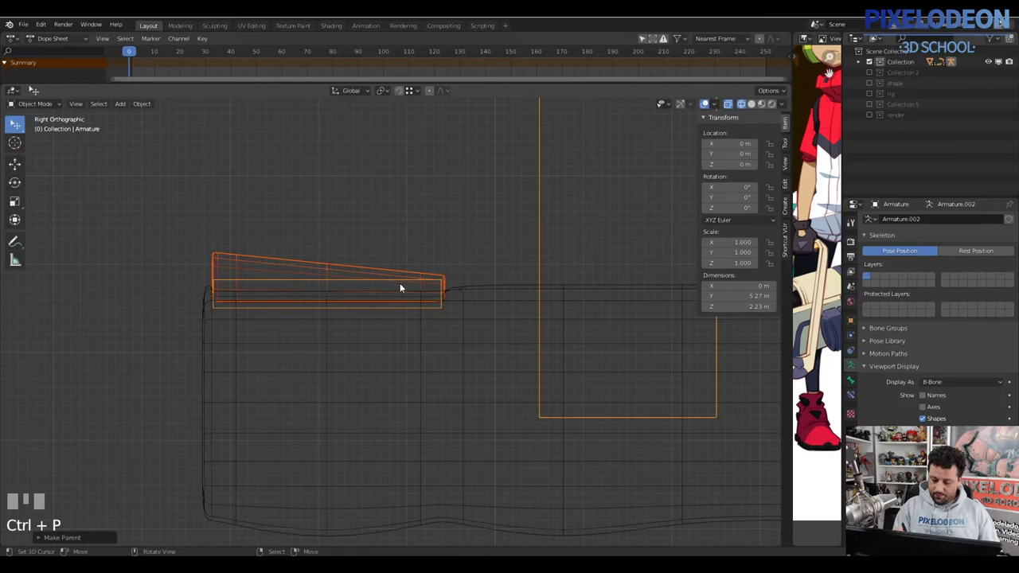
left_click_drag(405, 283, 444, 317)
Parent the Button bone to the Body bone with Keep Offset
key("Tab")
left_click_drag(462, 275, 465, 453)
left_click_drag(466, 453, 442, 424)
key("ctrl+p")
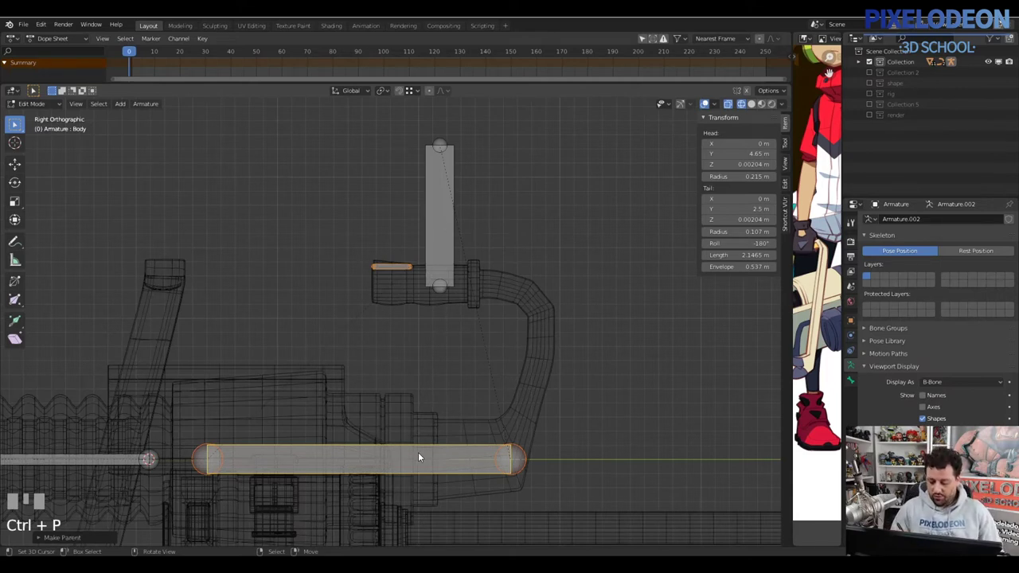
Return to solid shading, Right Ortho view and armature Edit Mode at the lower barrel
left_click_drag(425, 452, 492, 301)
key("z")
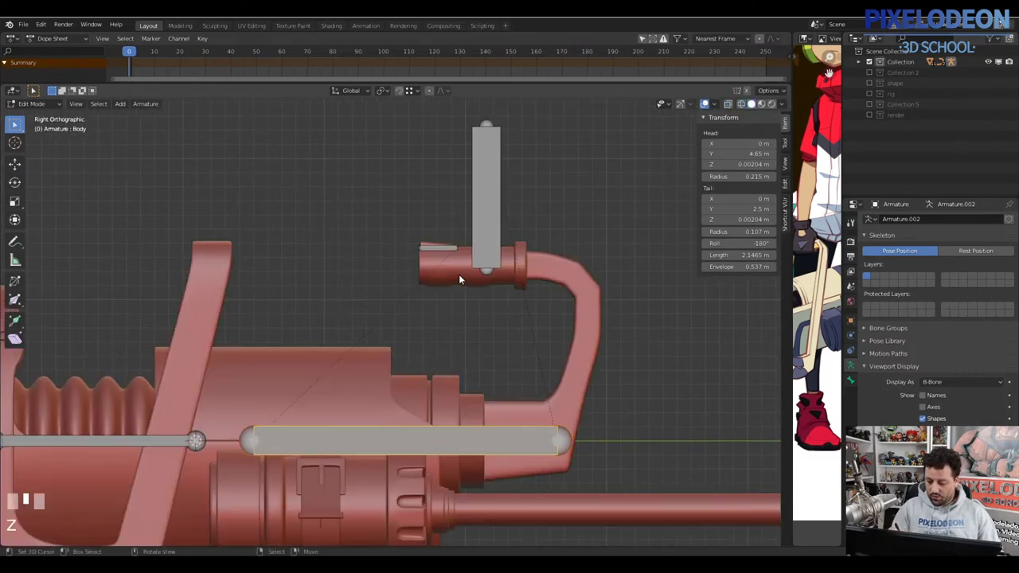
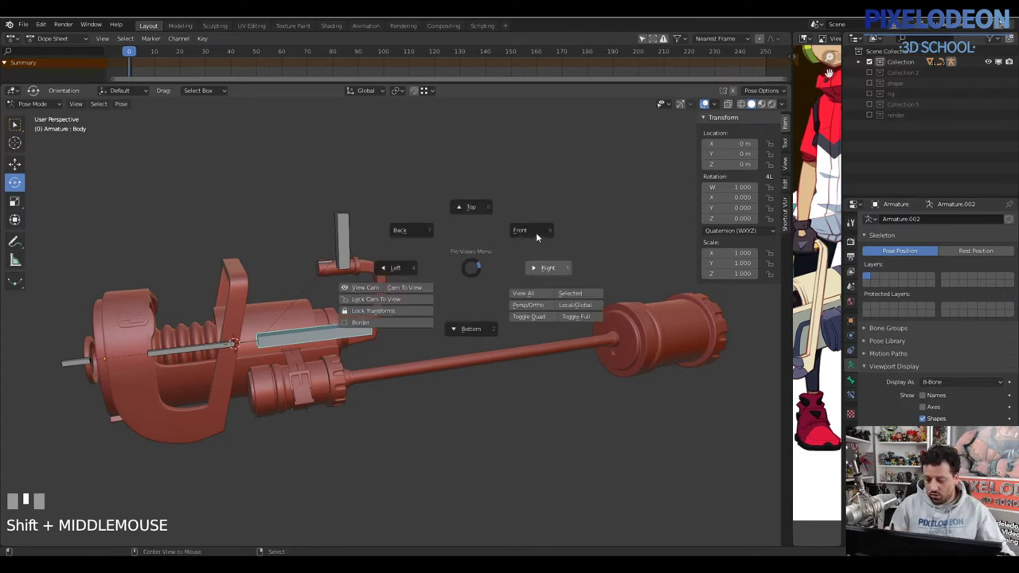
key("alt+q")
middle_click(455, 308)
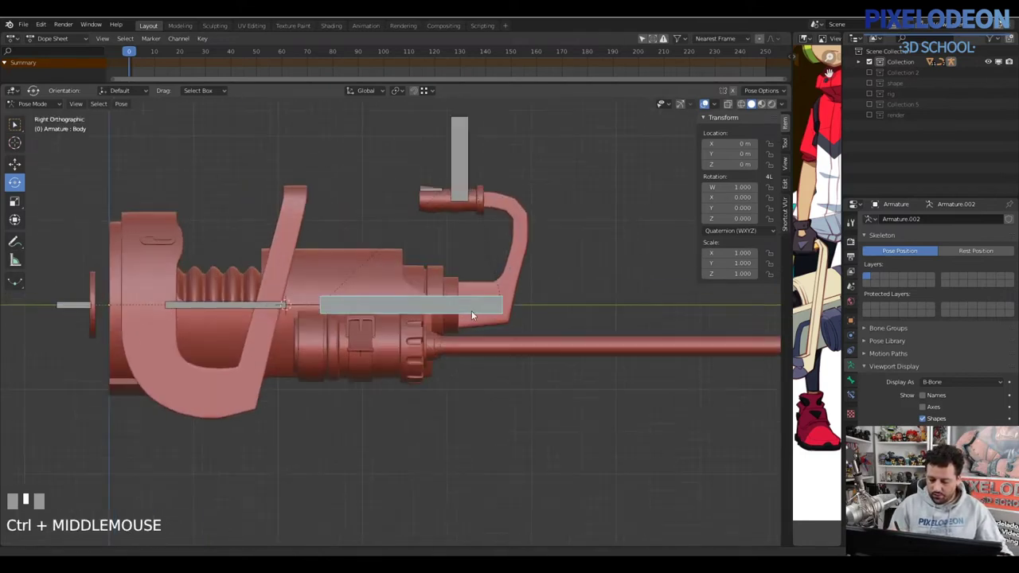
key("Tab")
middle_click(497, 303)
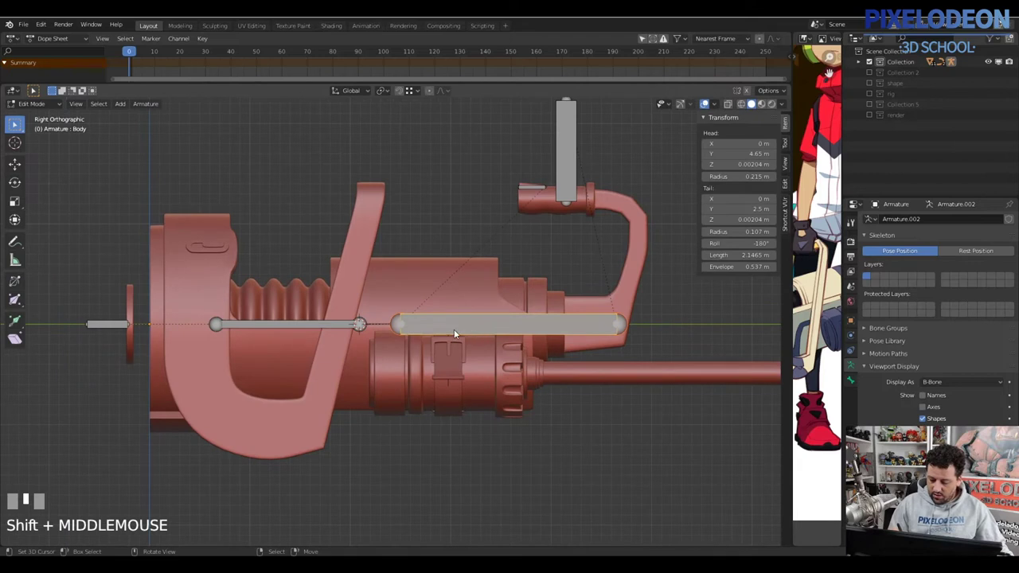
right_click(397, 327)
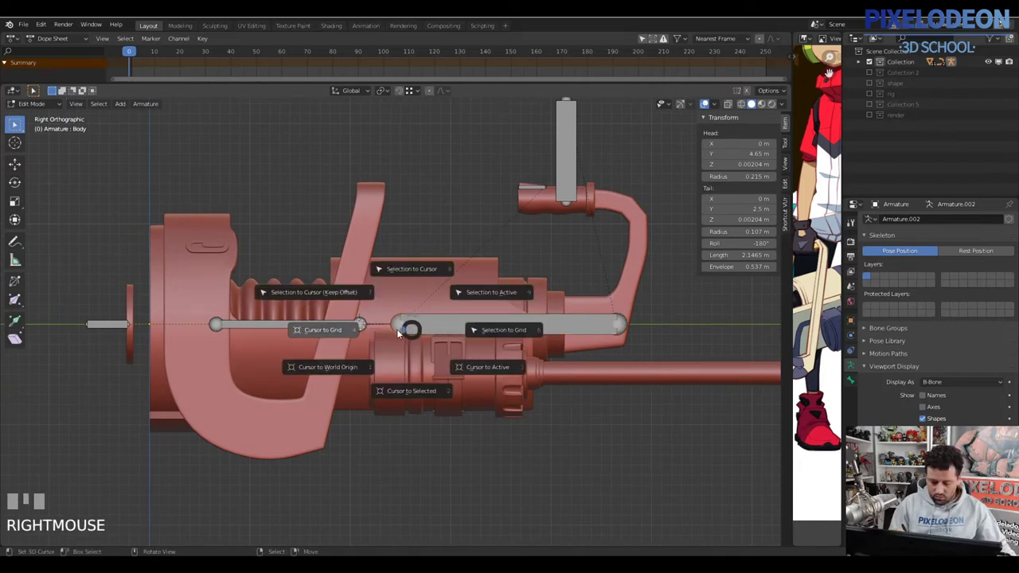
Add a short Reload bone along the lower barrel, removing a misplaced upright bone
key("shift+a")
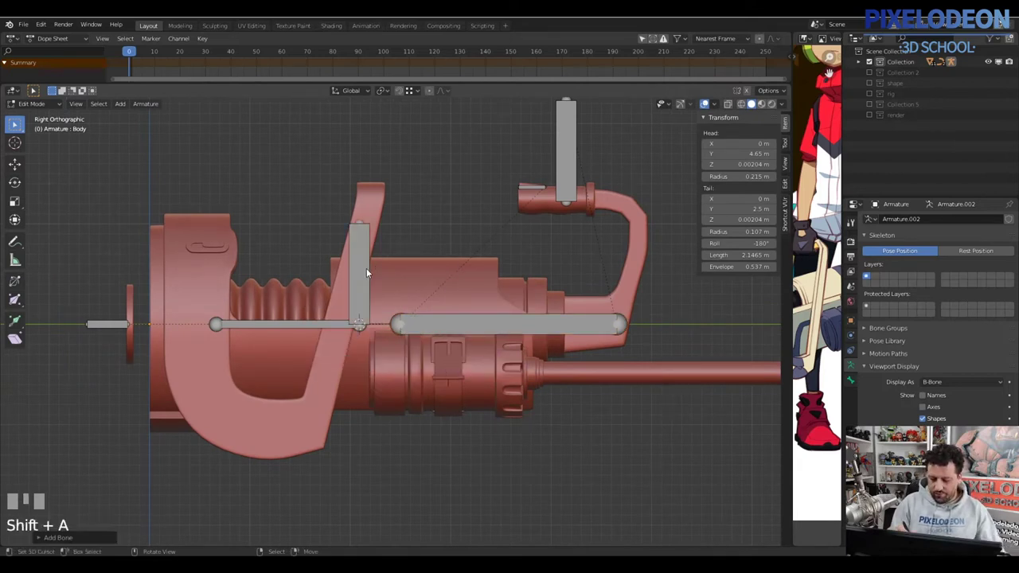
left_click_drag(371, 273, 403, 334)
key("x")
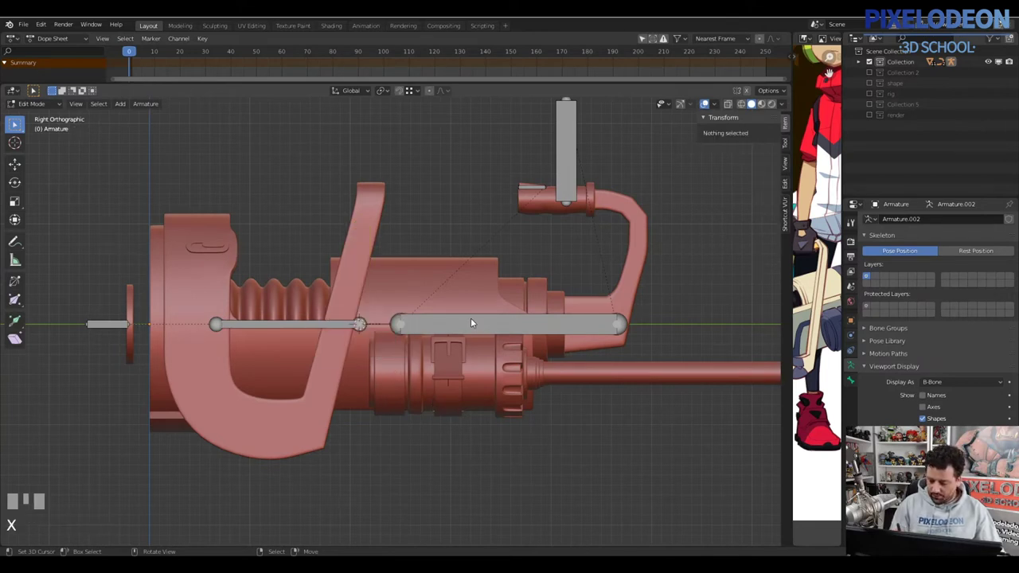
left_click_drag(472, 321, 396, 381)
key("Tab")
right_click(396, 380)
left_click_drag(423, 382, 403, 380)
key("Tab")
left_click(403, 380)
key("2")
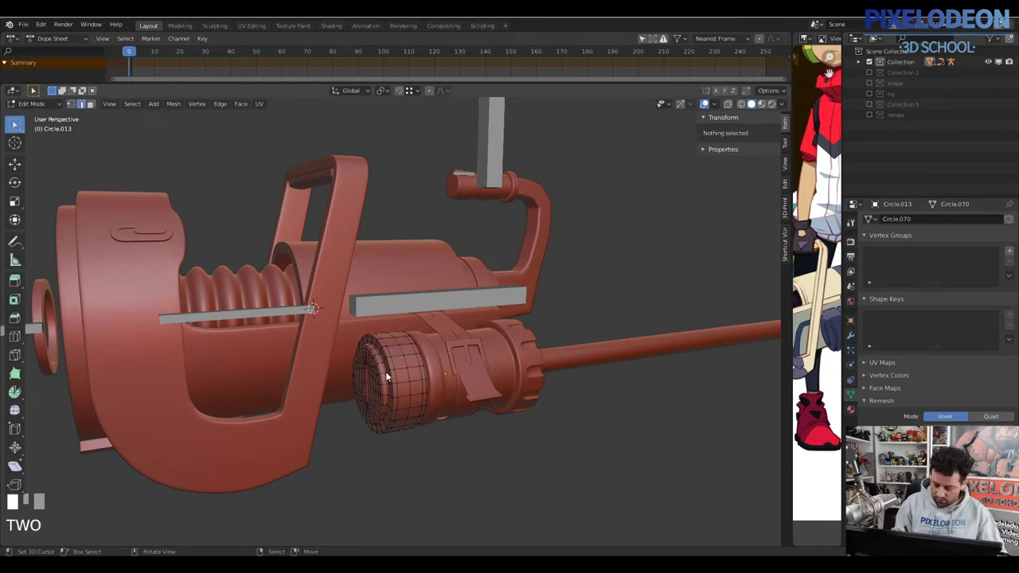
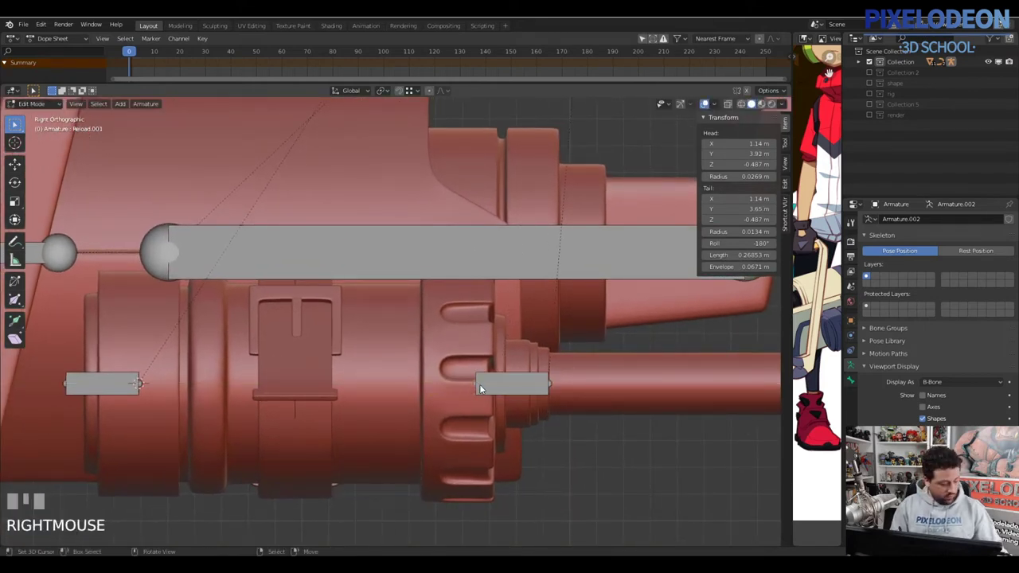
Extrude a new bone from the Reload bone and stretch it along the barrel
key("g")
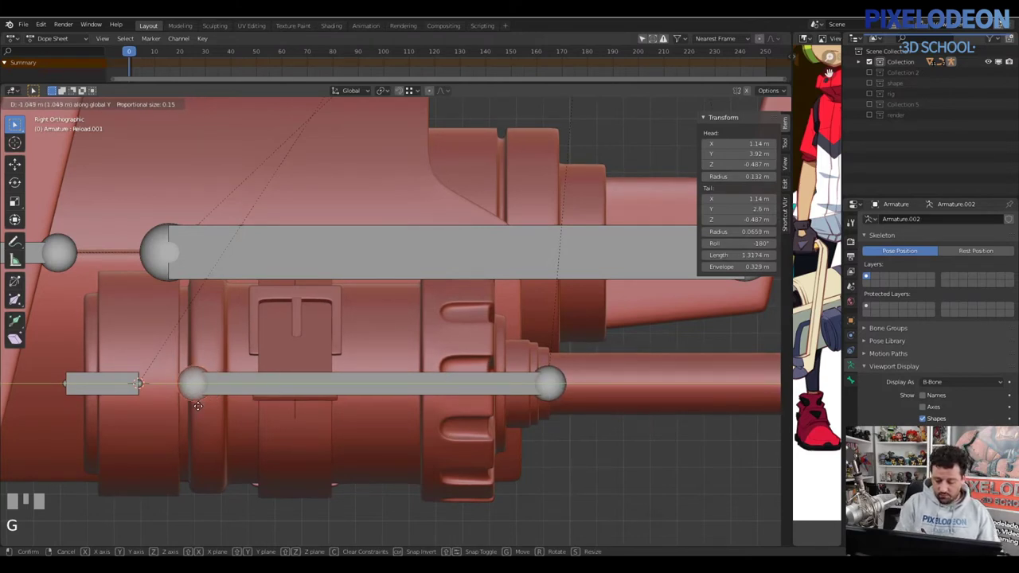
left_click_drag(450, 379, 491, 378)
left_click_drag(491, 379, 184, 381)
key("Return")
key("z")
Place a Battery bone inside the battery cylinder in X-ray and stand the small bone upright
left_click_drag(184, 381, 200, 433)
left_click_drag(200, 432, 289, 383)
key("shift+d")
right_click(289, 383)
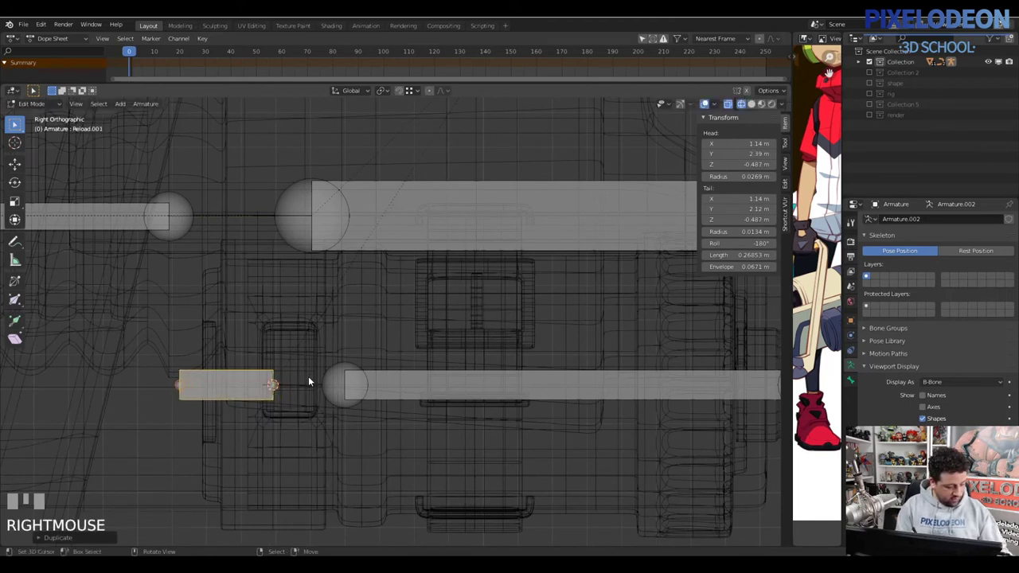
key(".")
key("r")
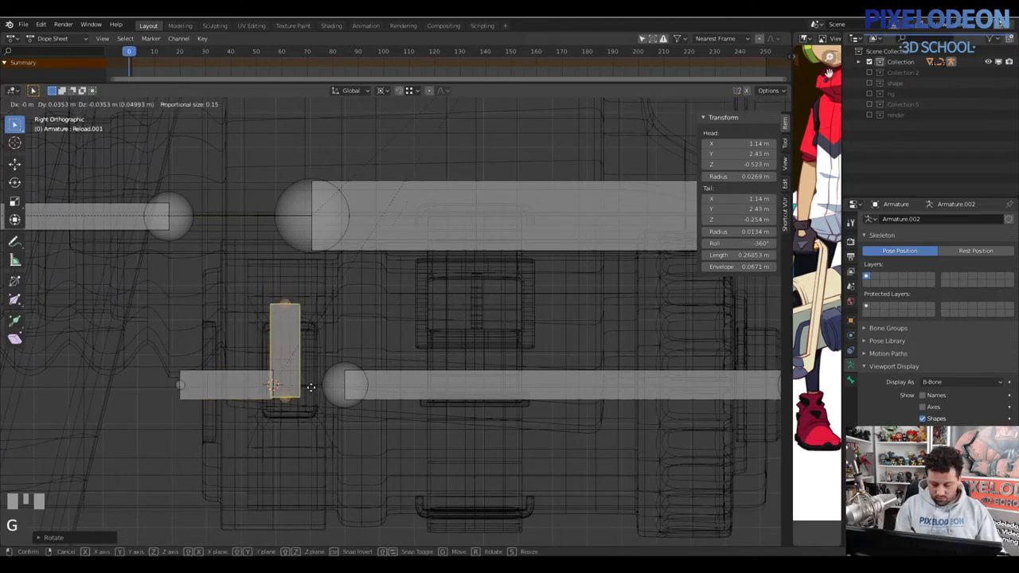
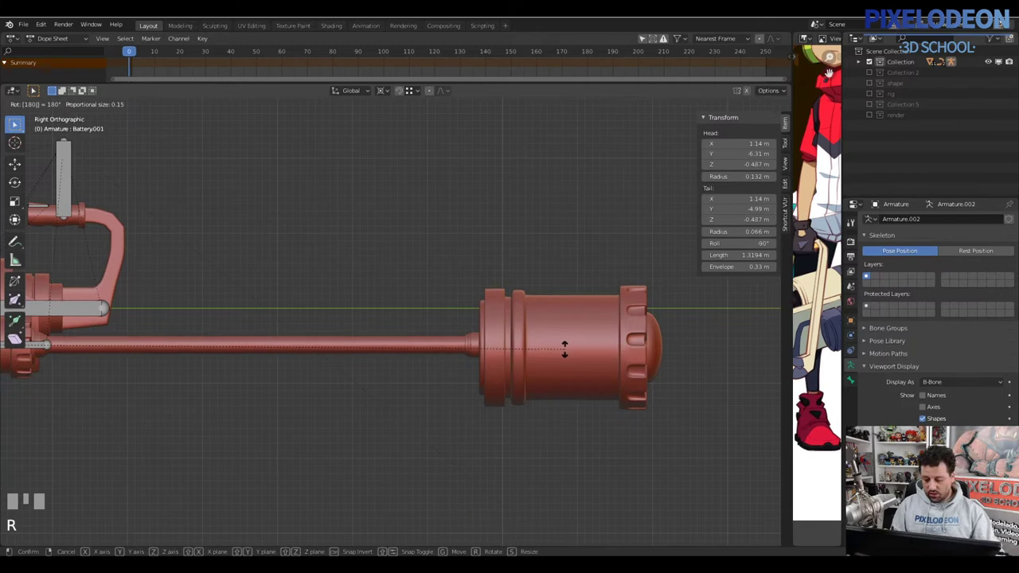
Rotate the Battery bone 180 degrees to flip its direction
key("Escape")
key(".")
key("r")
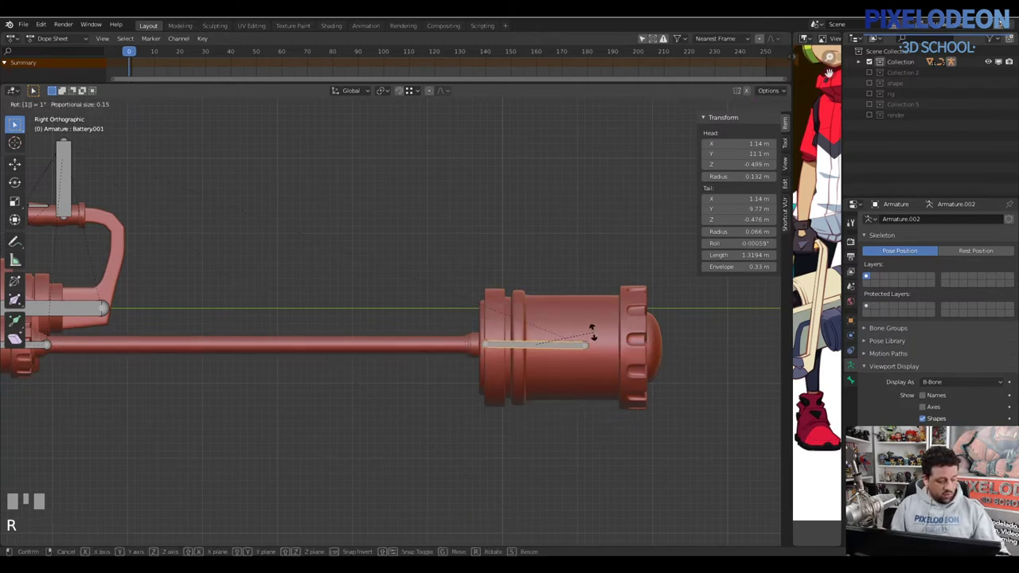
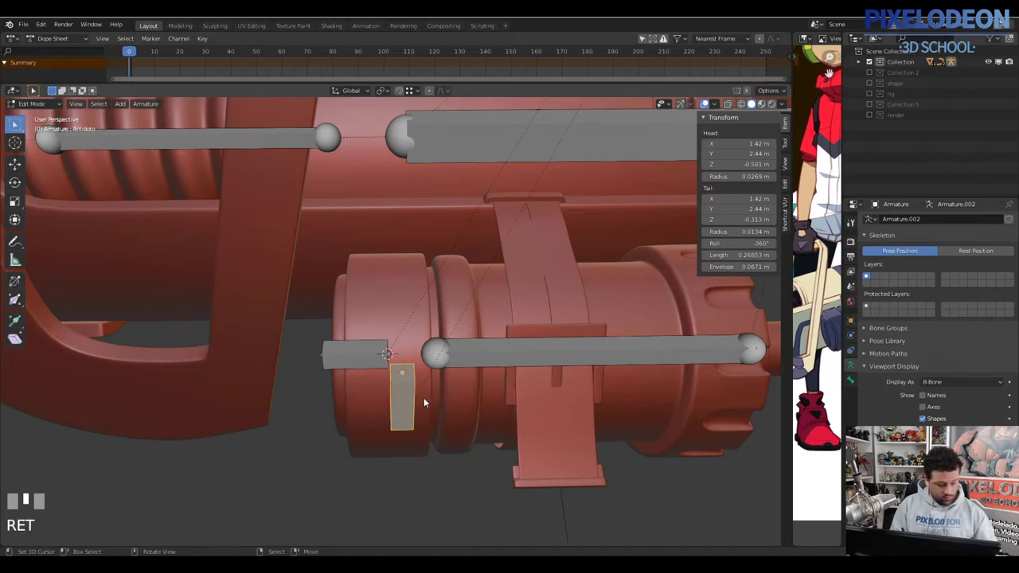
Orbit the view around the reload area of the cannon
middle_click(430, 387)
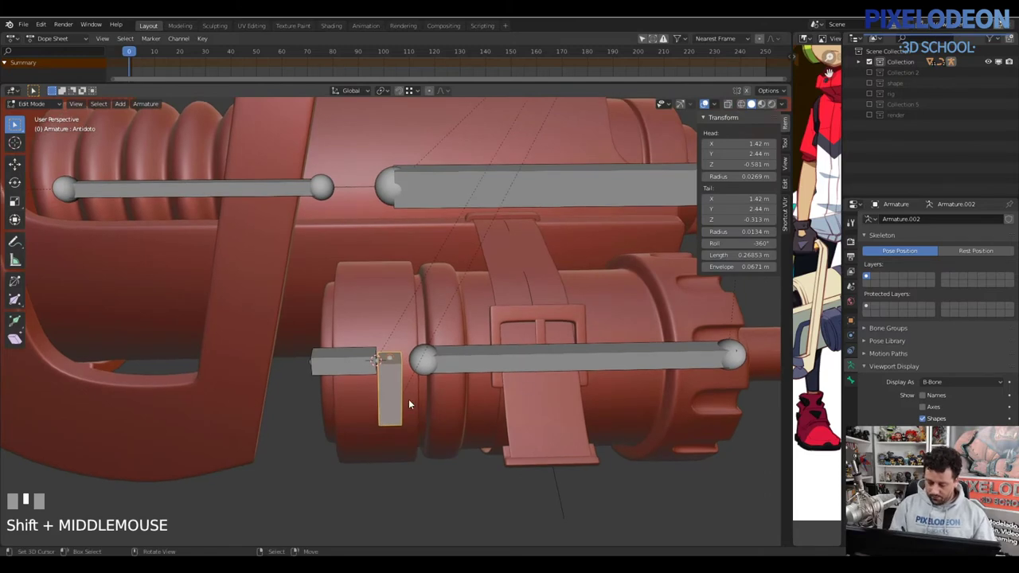
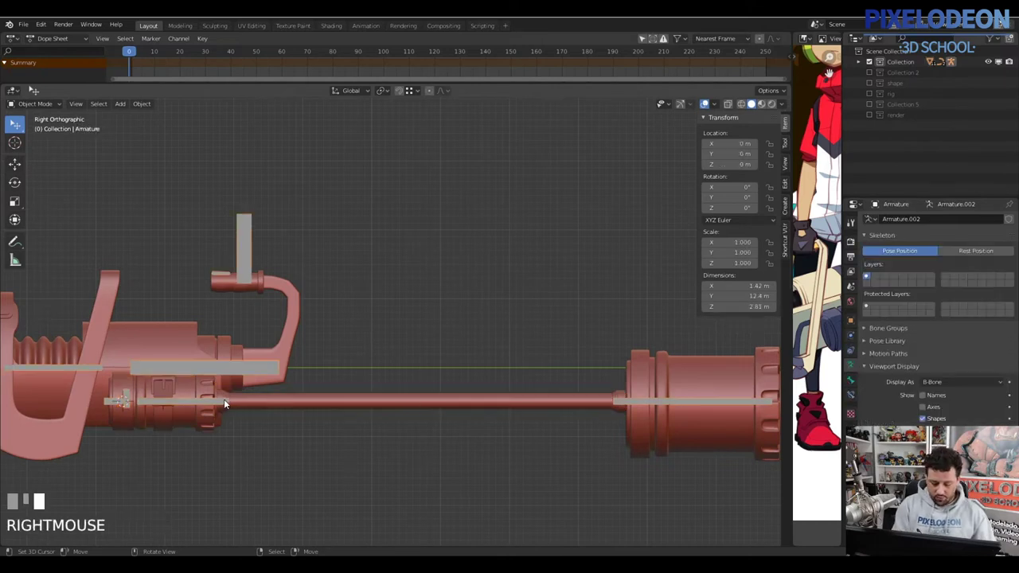
Adjust the cable bone's end radius and subdivide it into two segments
key("Tab")
left_click_drag(331, 389, 617, 374)
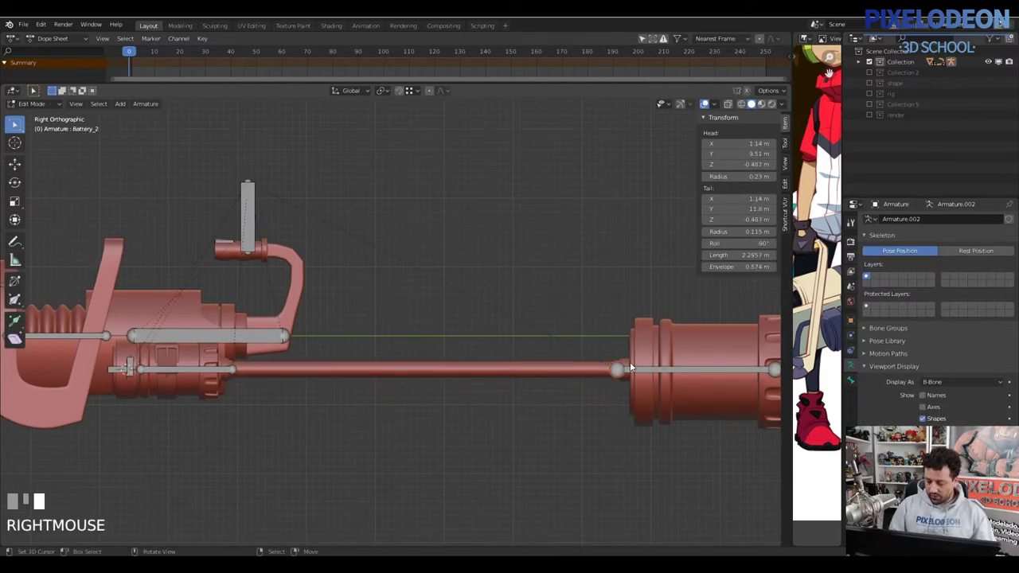
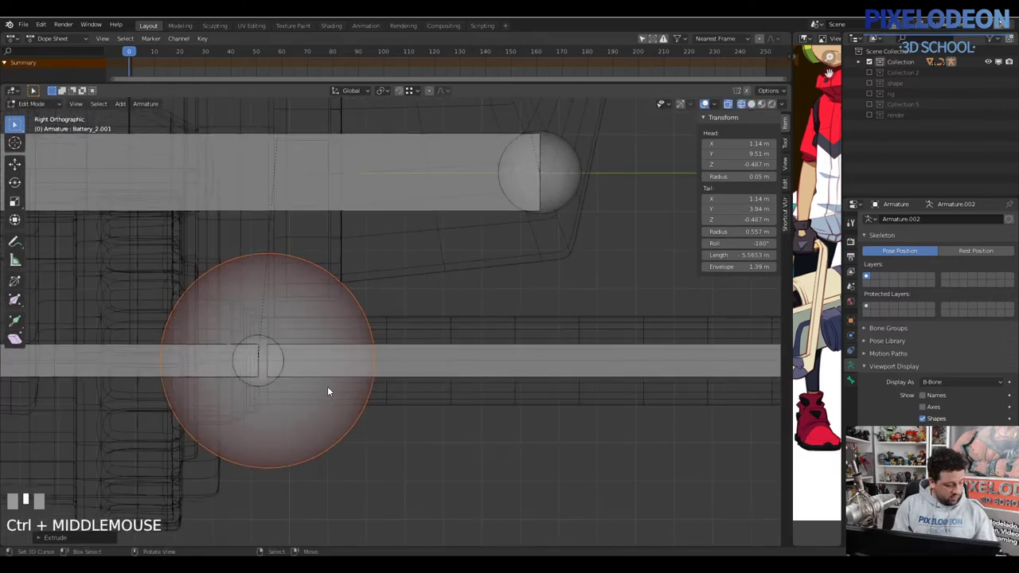
key("g")
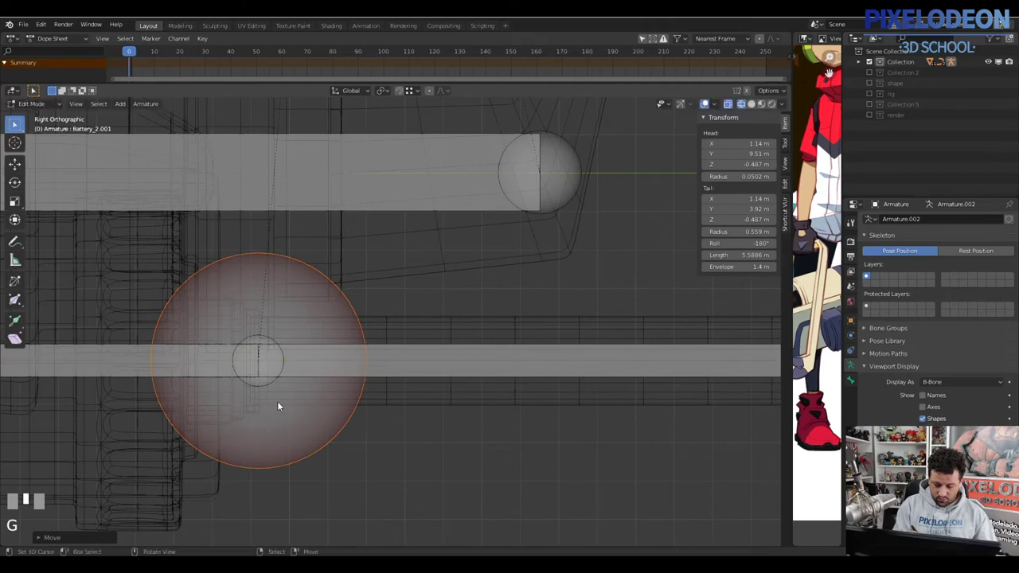
middle_click(292, 351)
key("z")
left_click_drag(500, 364, 501, 362)
left_click_drag(500, 362, 508, 281)
key("w")
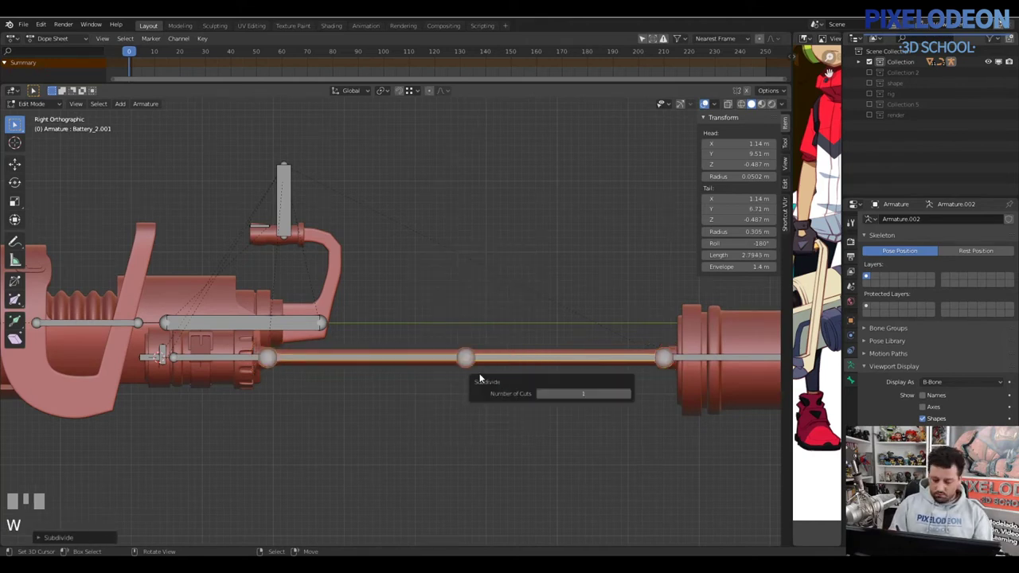
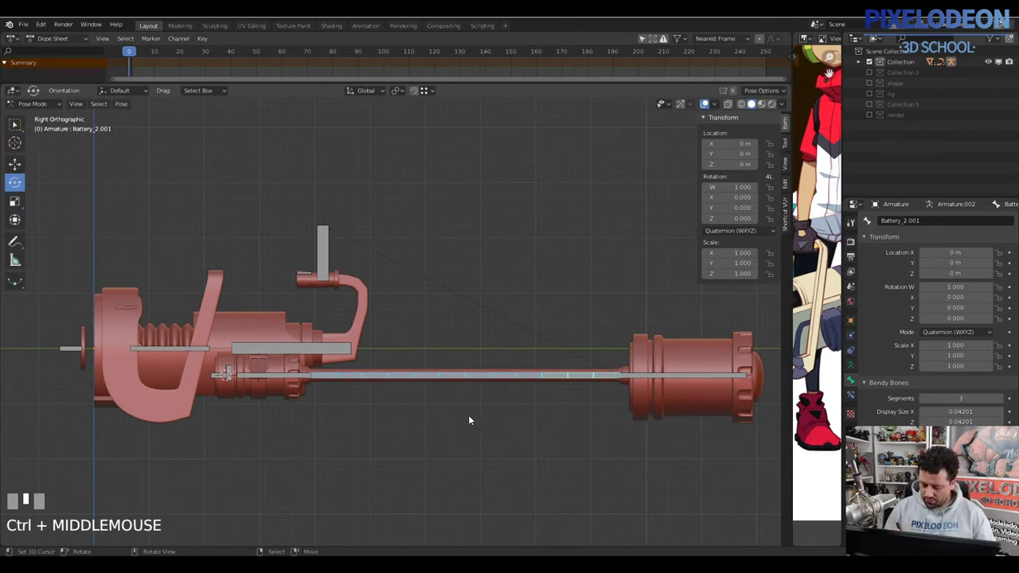
Set the cable bones' Bendy Bones segments and return to armature Edit Mode
left_click_drag(505, 382, 429, 365)
key("Tab")
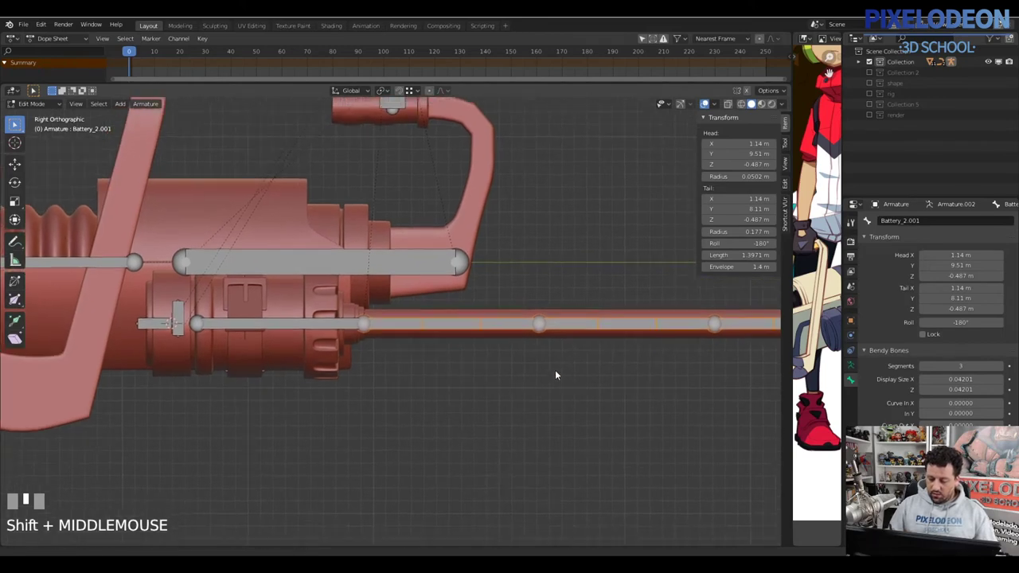
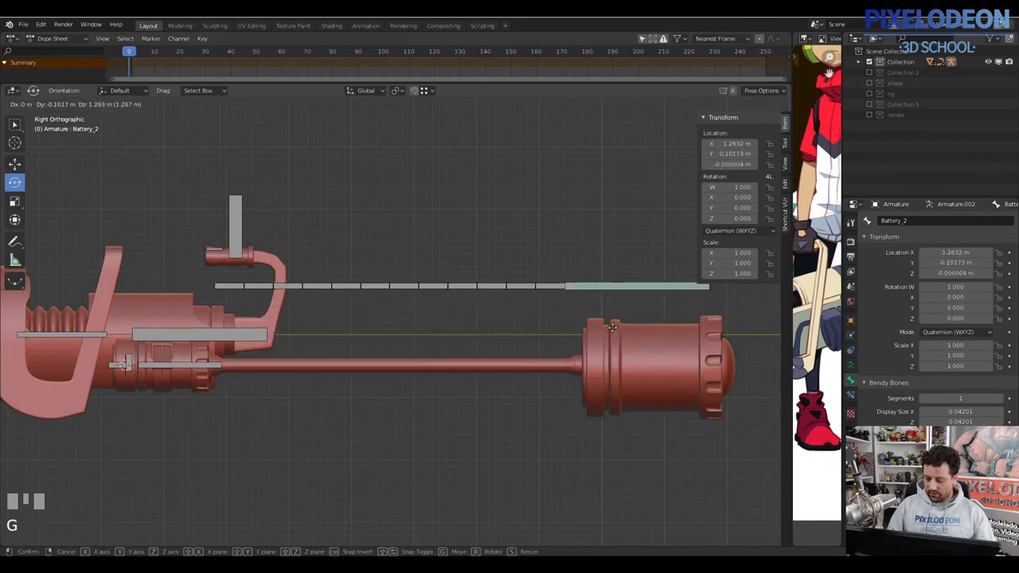
Cancel the cable test move and re-enter Edit Mode at the cable joint
right_click(636, 313)
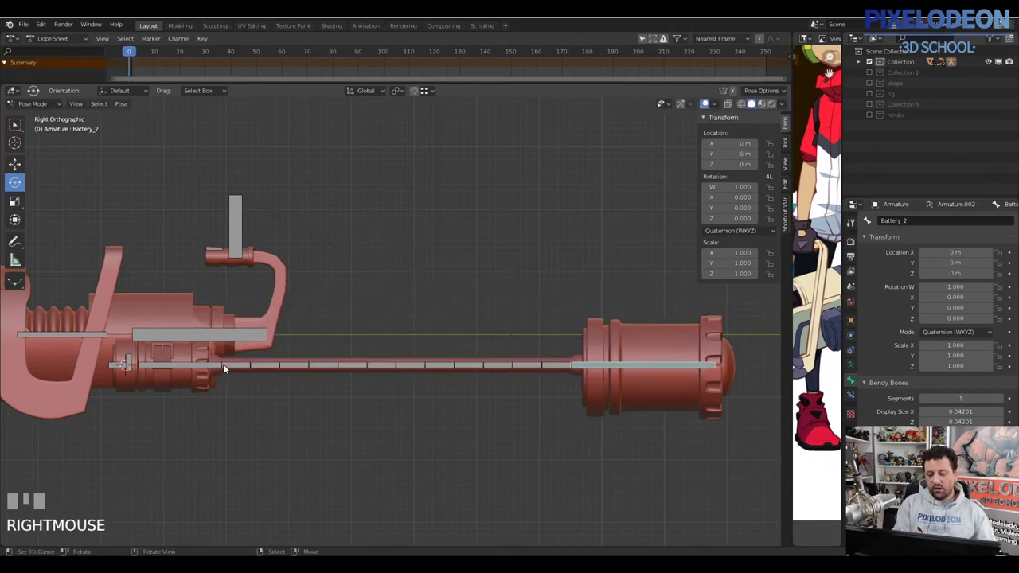
left_click_drag(323, 384, 297, 373)
key("Tab")
right_click(297, 374)
Extrude a short control bone at the cable joint, clear its parent and move it upward
key("e")
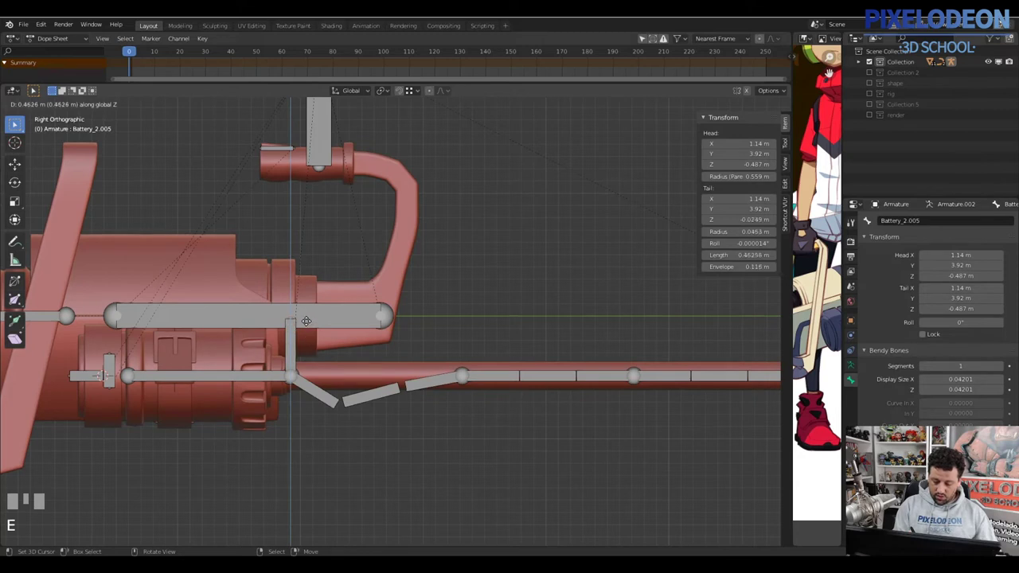
left_click(298, 343)
left_click_drag(296, 355, 285, 379)
key("alt+p")
key("g")
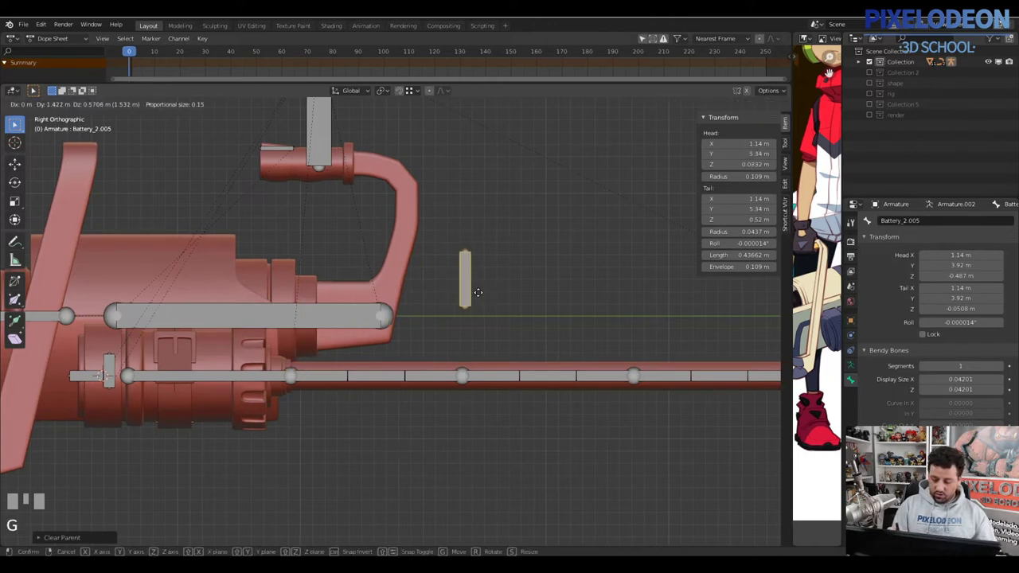
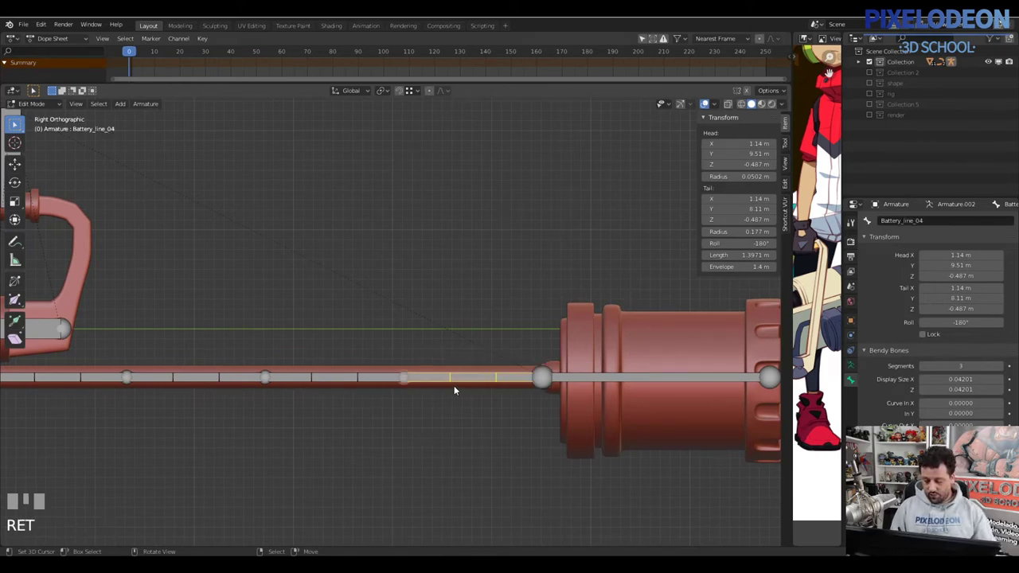
Adjust the Battery_line bones in Edit Mode so they lie along the battery cable
left_click_drag(469, 378, 298, 370)
left_click_drag(298, 370, 316, 414)
left_click_drag(316, 415, 350, 400)
key("Tab")
left_click_drag(349, 400, 364, 414)
Add an IK constraint on the cable bone toward Ctrl_ik and grab Battery_2 to arc the chain
key("ctrl+shift+c")
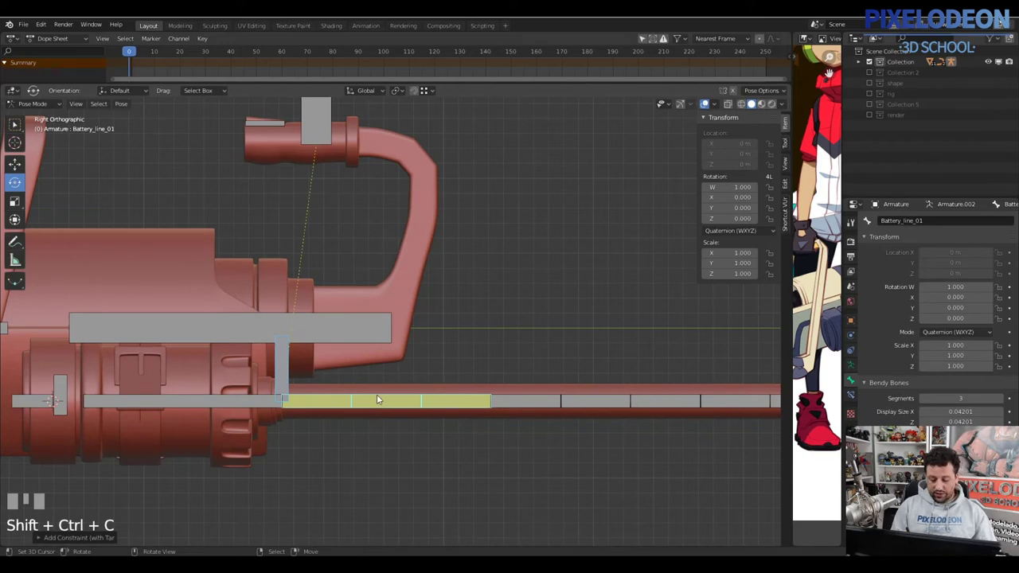
left_click_drag(378, 398, 444, 396)
left_click_drag(444, 397, 936, 315)
left_click_drag(936, 314, 496, 395)
left_click_drag(496, 395, 638, 364)
right_click(639, 364)
key("g")
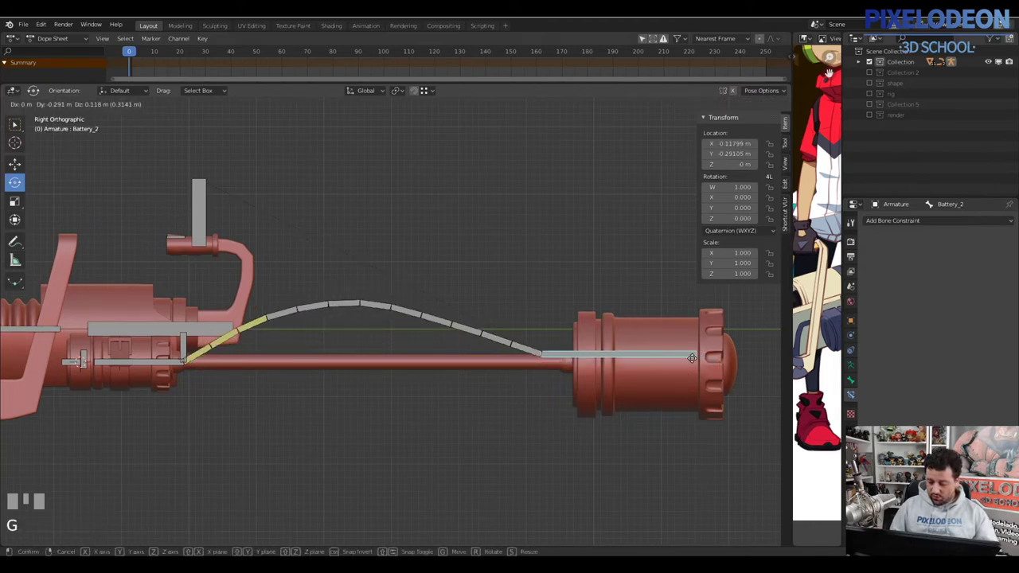
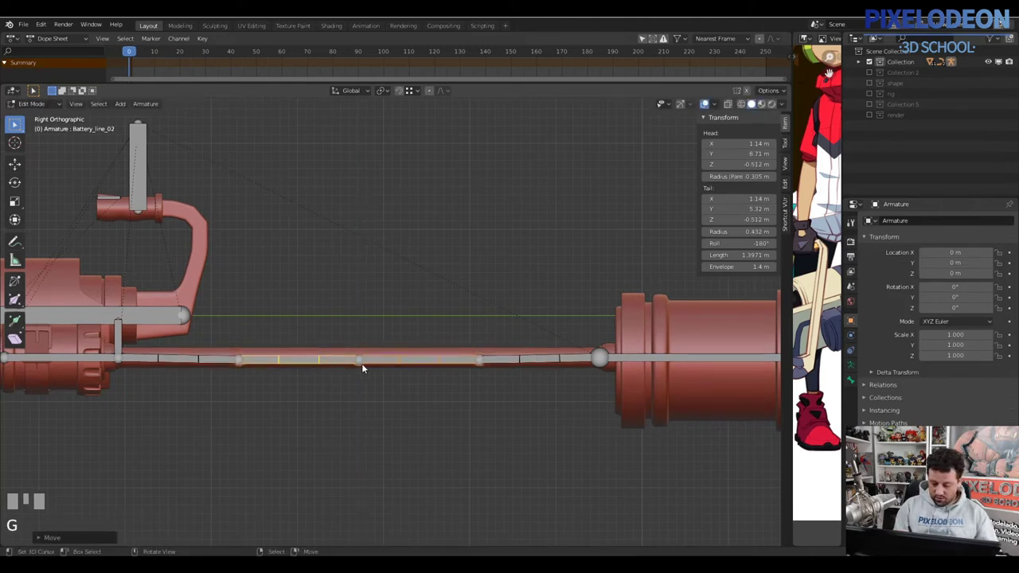
Test-move Battery_2 and Ctrl_ik, cancel, then start lowering the middle cable bones for a sag
right_click(362, 364)
key("g")
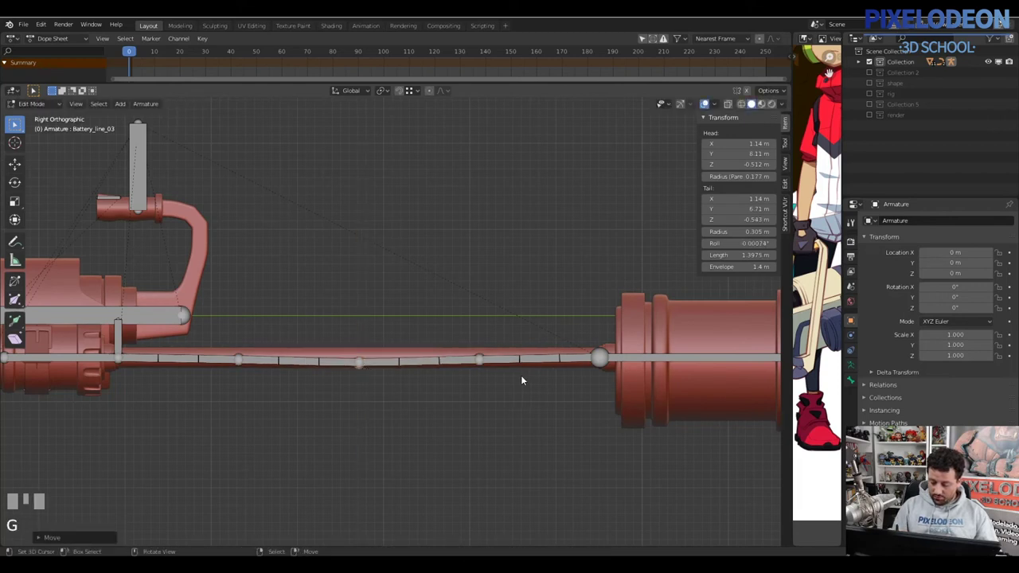
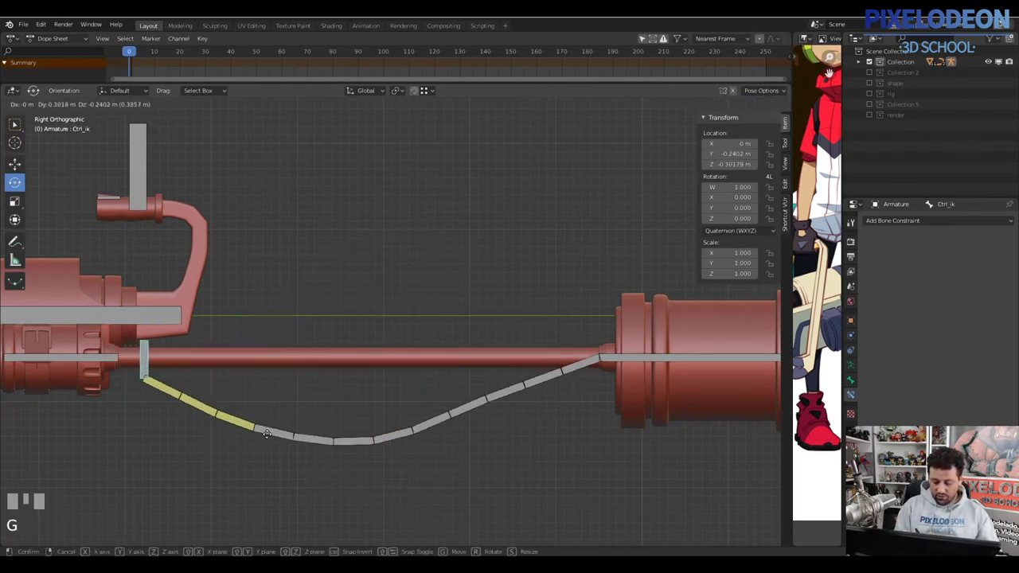
right_click(285, 455)
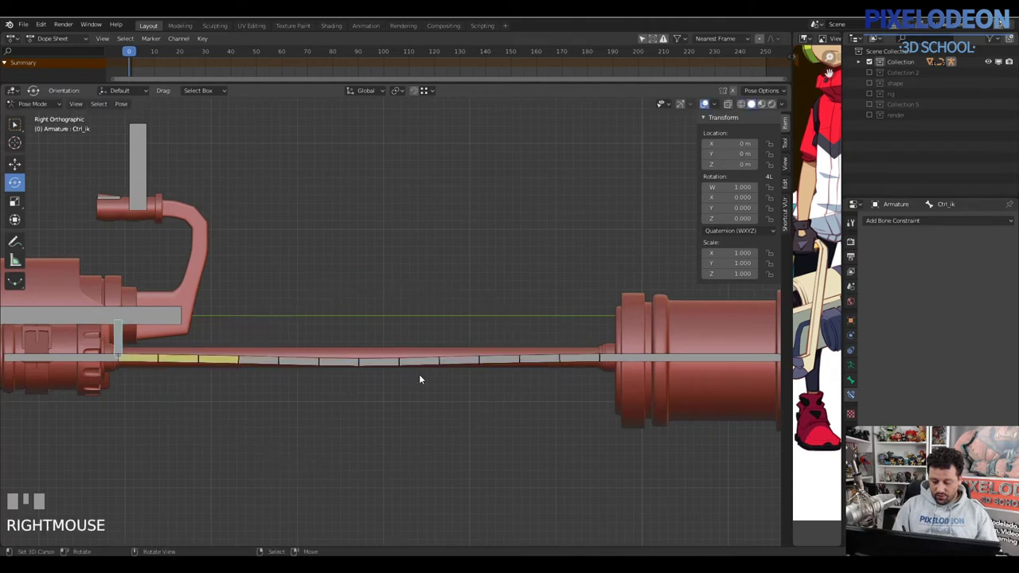
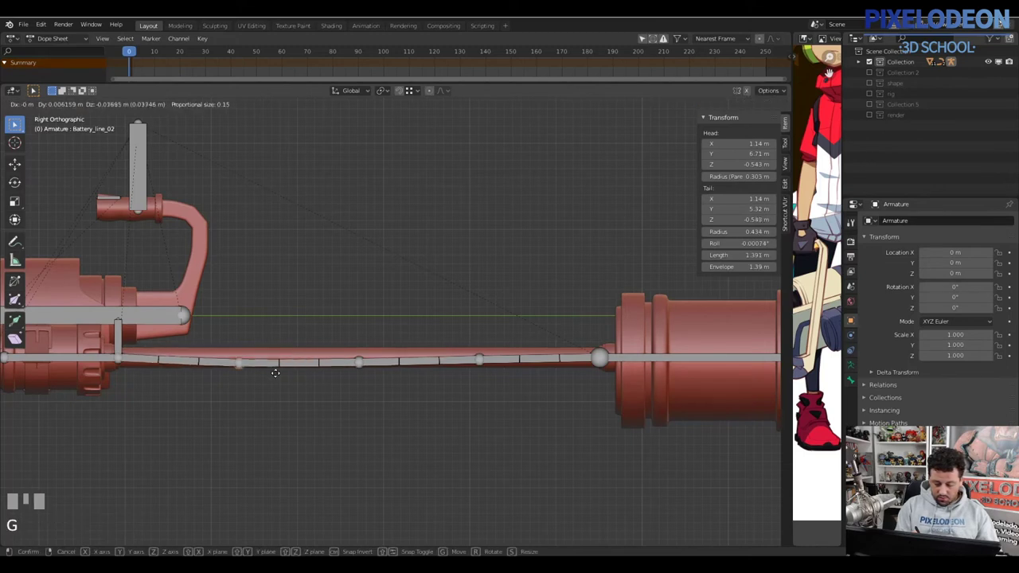
right_click(483, 368)
key("g")
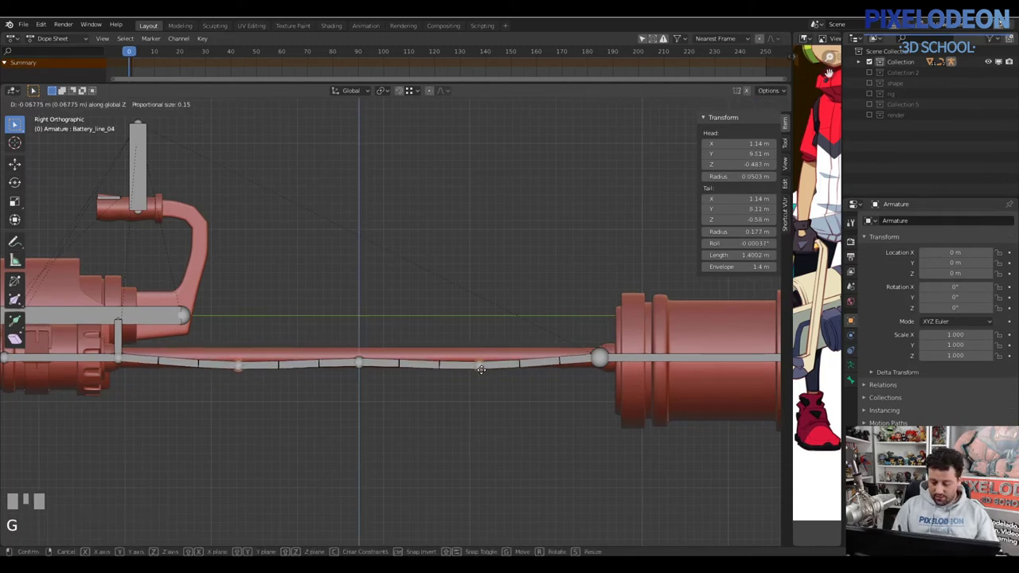
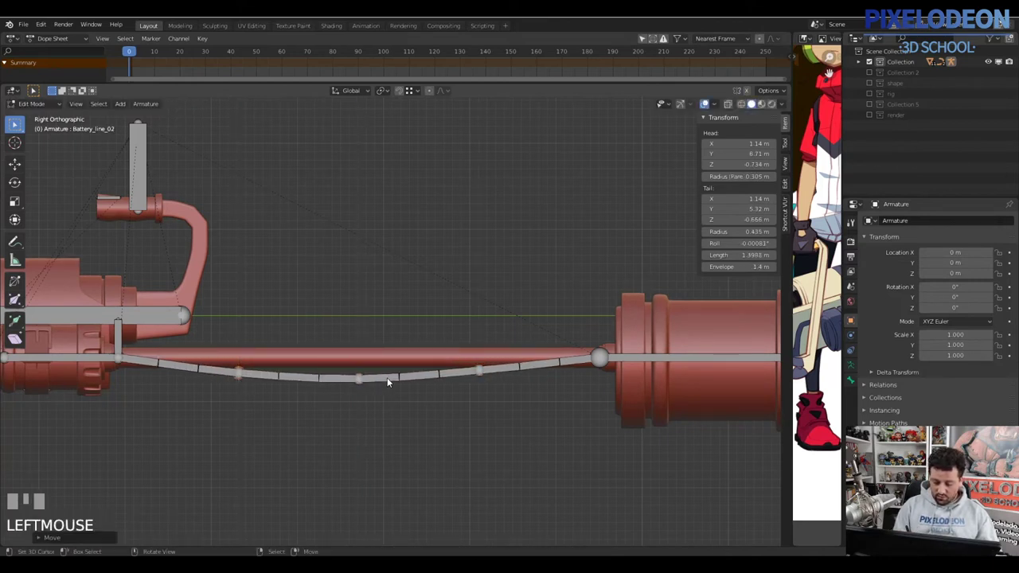
Enter Edit Mode on the Circle.002 cable mesh, enable proportional editing and try a first sag
key("Tab")
left_click_drag(370, 356, 382, 368)
key("Tab")
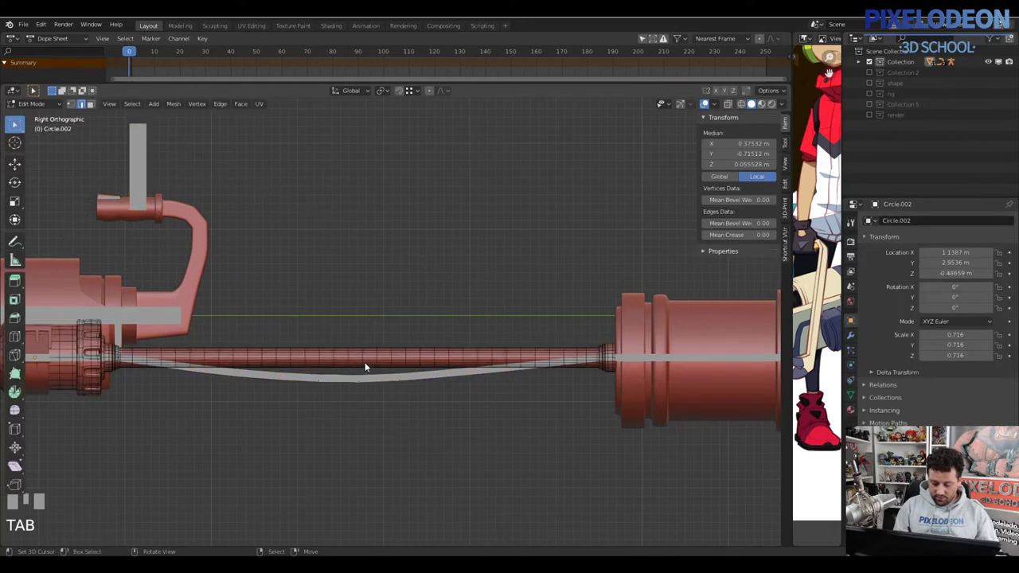
left_click_drag(365, 367, 379, 369)
key("o")
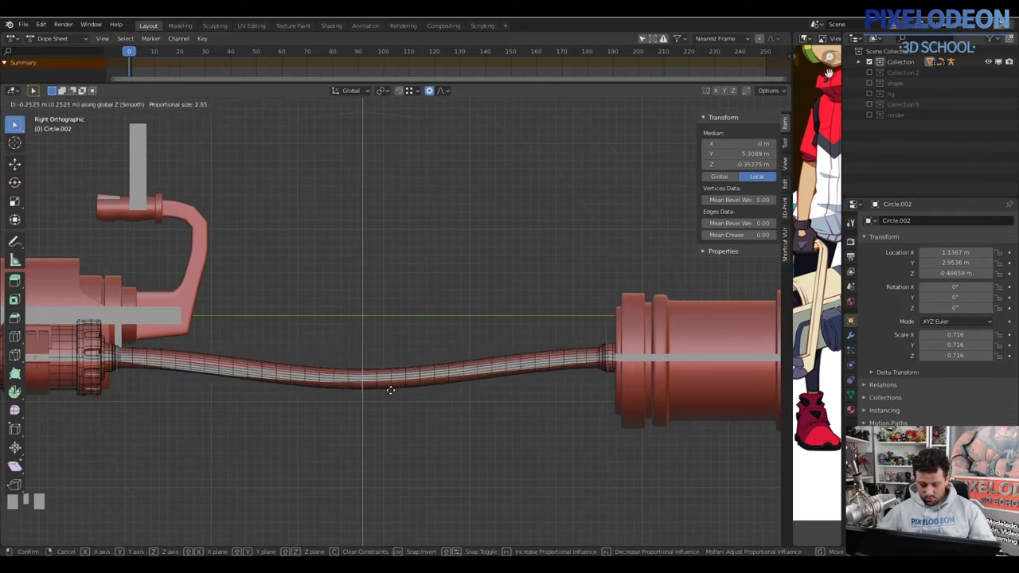
right_click(418, 259)
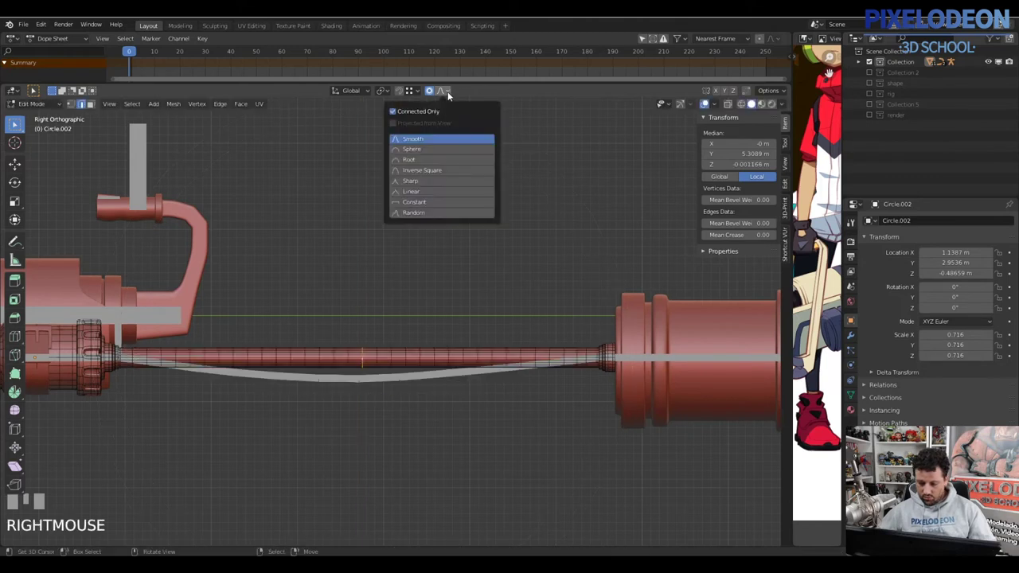
Drag the middle cable vertices down along Z with Sphere falloff to form the sag
left_click_drag(434, 152, 379, 352)
key("g")
right_click(379, 353)
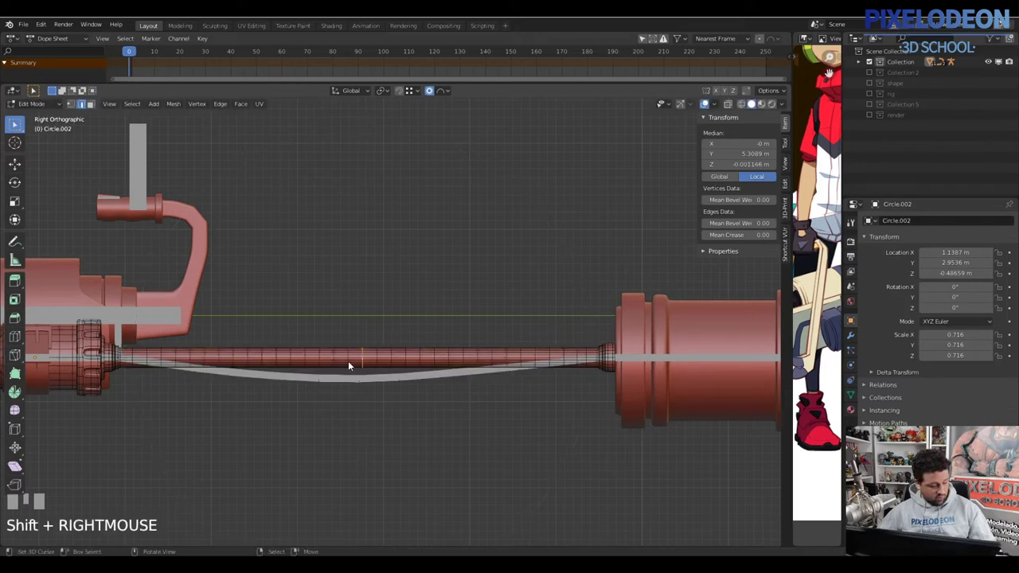
left_click_drag(351, 362, 405, 329)
key("g")
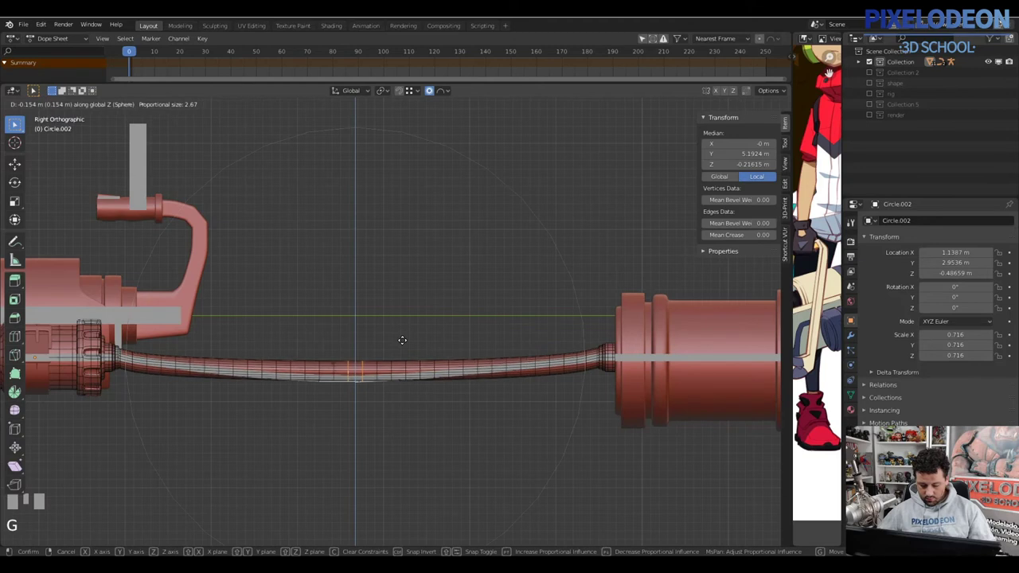
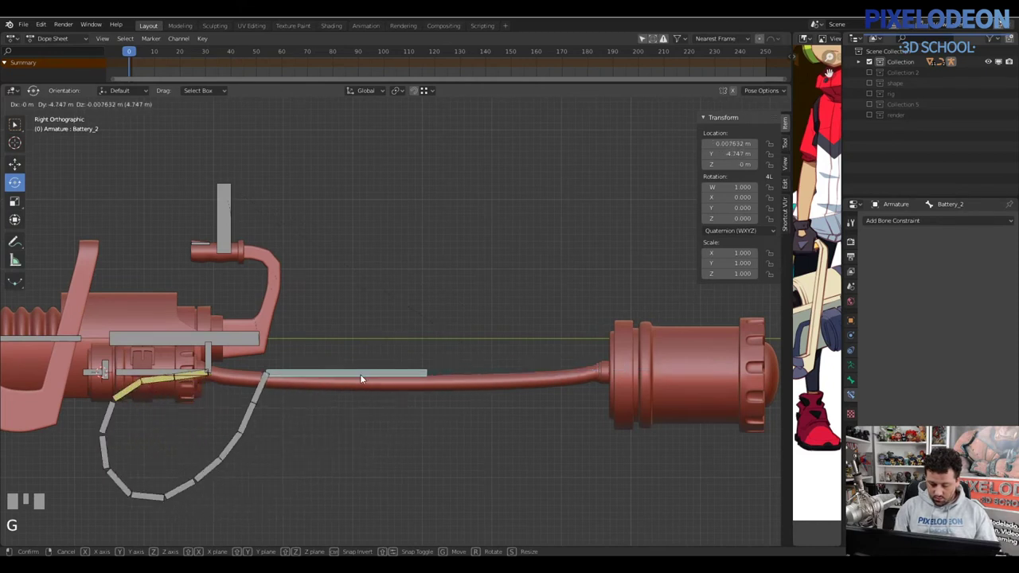
right_click(213, 364)
key("g")
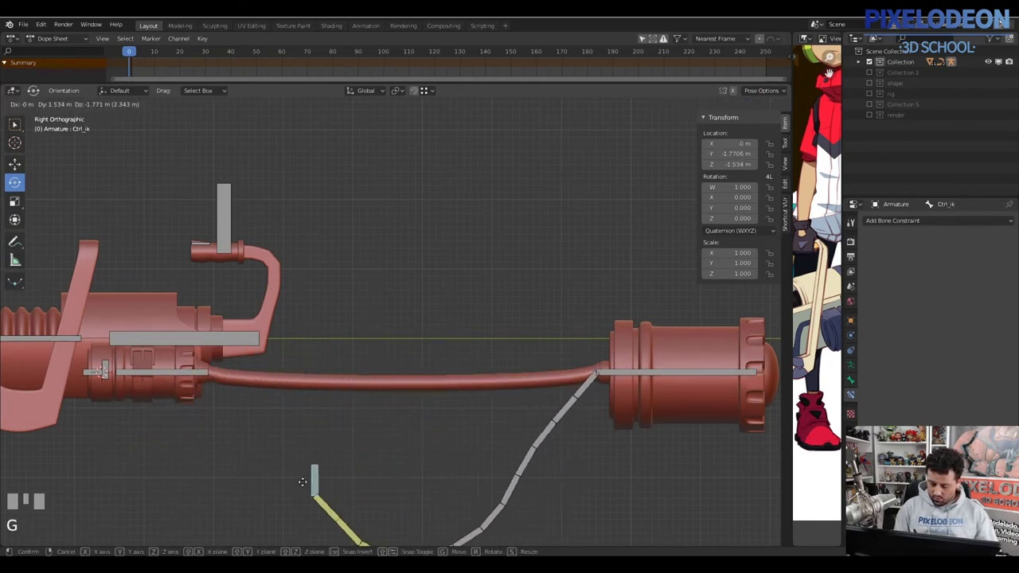
right_click(264, 397)
left_click_drag(460, 392, 420, 344)
left_click_drag(419, 343, 434, 364)
left_click_drag(433, 365, 499, 357)
key("Tab")
right_click(484, 350)
key("l")
left_click_drag(574, 342, 542, 369)
key("z")
right_click(541, 369)
key("v")
key("z")
left_click_drag(498, 333, 378, 410)
right_click(378, 409)
key("l")
left_click_drag(477, 349, 451, 379)
key("p")
key("Tab")
left_click_drag(450, 379, 443, 380)
right_click(471, 378)
left_click_drag(492, 357, 485, 376)
key("ctrl+i")
key("alt+w")
right_click(486, 375)
Give the cable bones three Bendy Bones segments in Pose Mode
left_click_drag(455, 379, 417, 386)
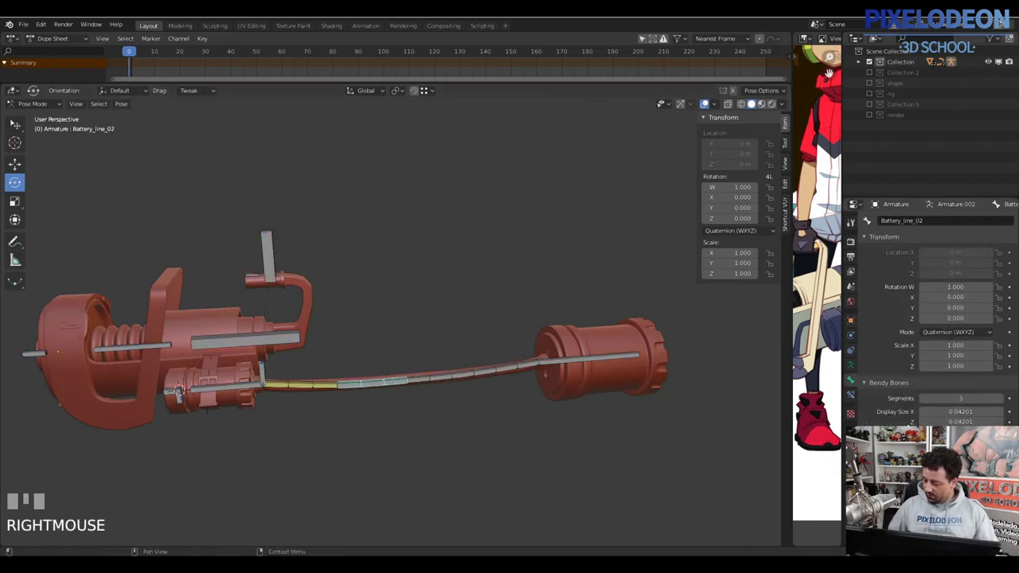
key("Tab")
middle_click(450, 383)
right_click(448, 372)
left_click_drag(444, 407, 462, 380)
left_click_drag(461, 381, 446, 409)
key("ctrl+p")
left_click_drag(499, 382, 510, 369)
left_click_drag(510, 370, 503, 420)
key("Tab")
Move the Battery bone away to test the cable bend, then cancel the move
right_click(629, 360)
left_click_drag(629, 348, 555, 350)
key("g")
right_click(554, 351)
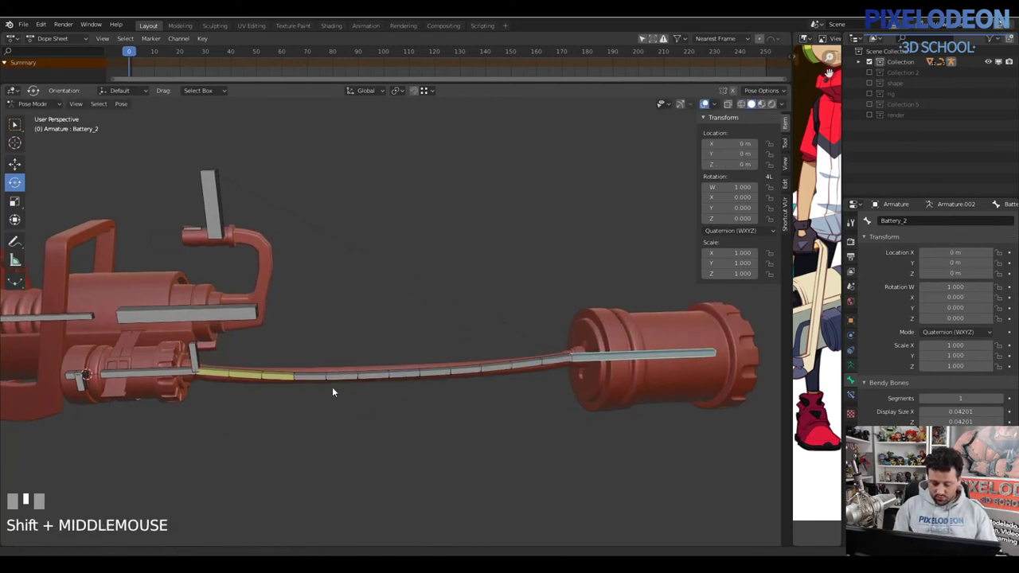
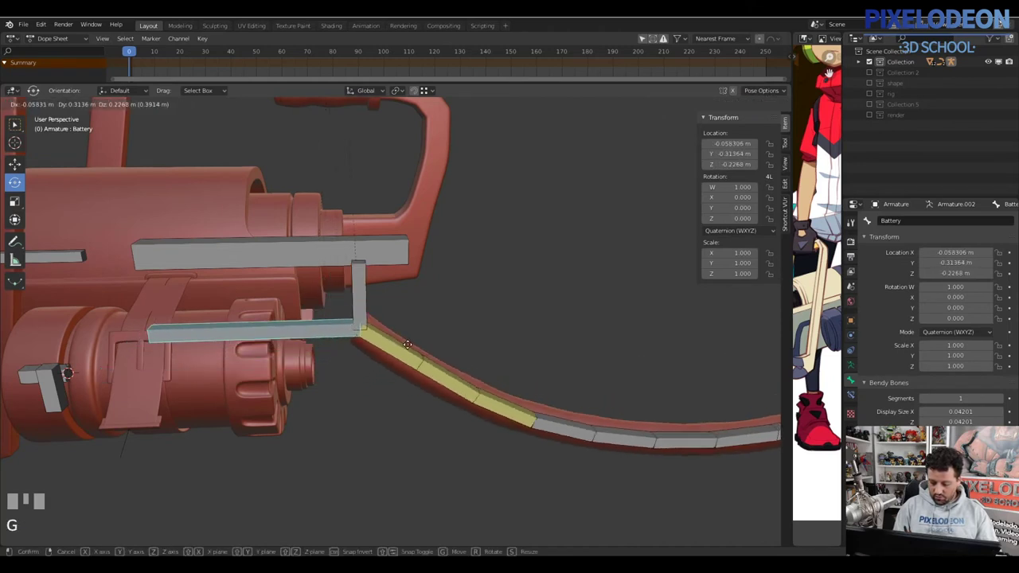
right_click(347, 350)
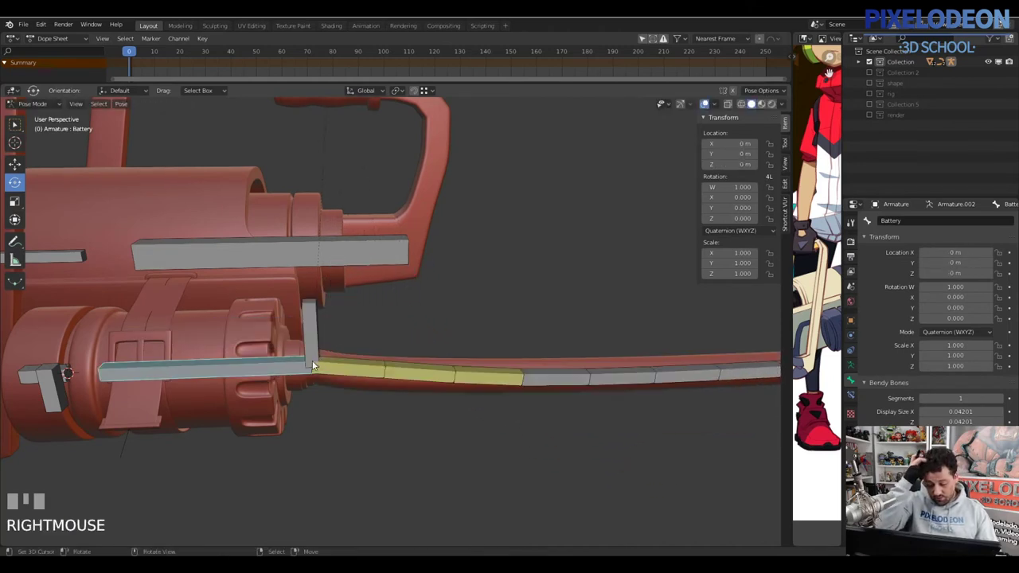
left_click_drag(333, 348, 609, 392)
right_click(609, 392)
Test the battery move again and review Battery_line_01's bendy segments
right_click(272, 397)
left_click_drag(260, 407, 215, 421)
left_click_drag(215, 420, 284, 390)
key("a")
right_click(283, 390)
left_click_drag(283, 393, 288, 373)
left_click_drag(287, 269, 328, 409)
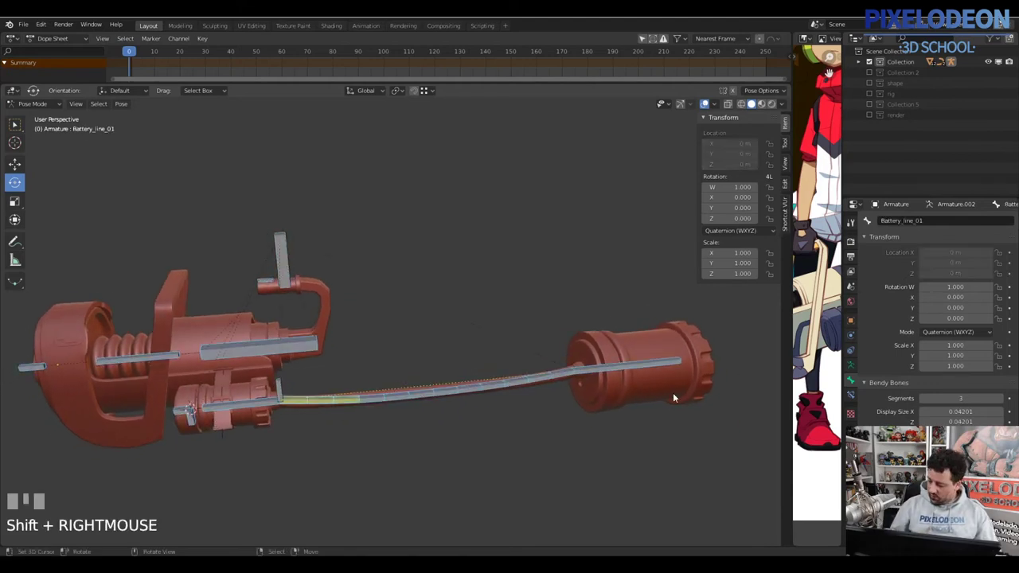
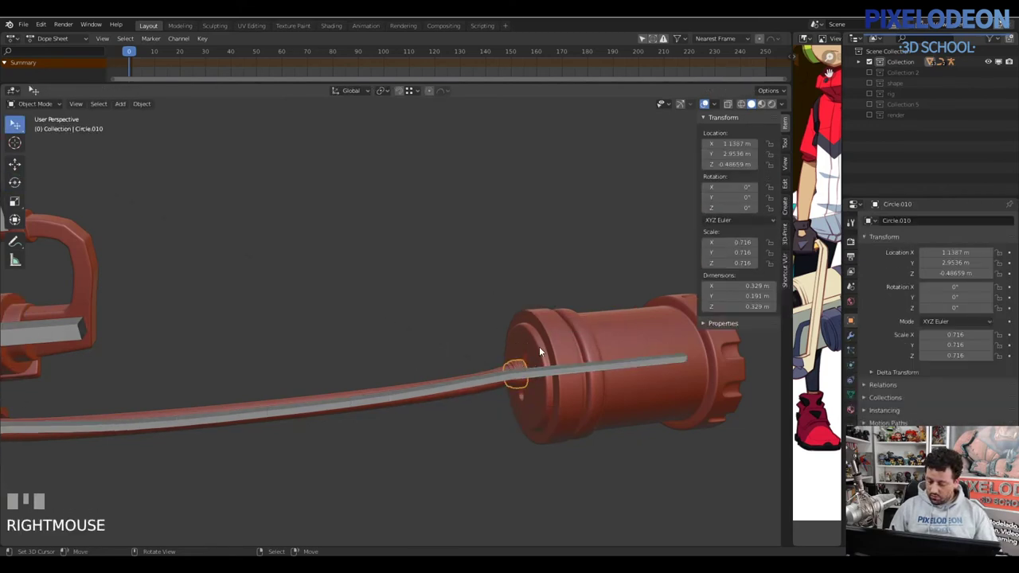
Remove the battery mesh's Battery and Antidoto vertex groups and add a new Battery_2 group
right_click(551, 344)
key("ctrl+j")
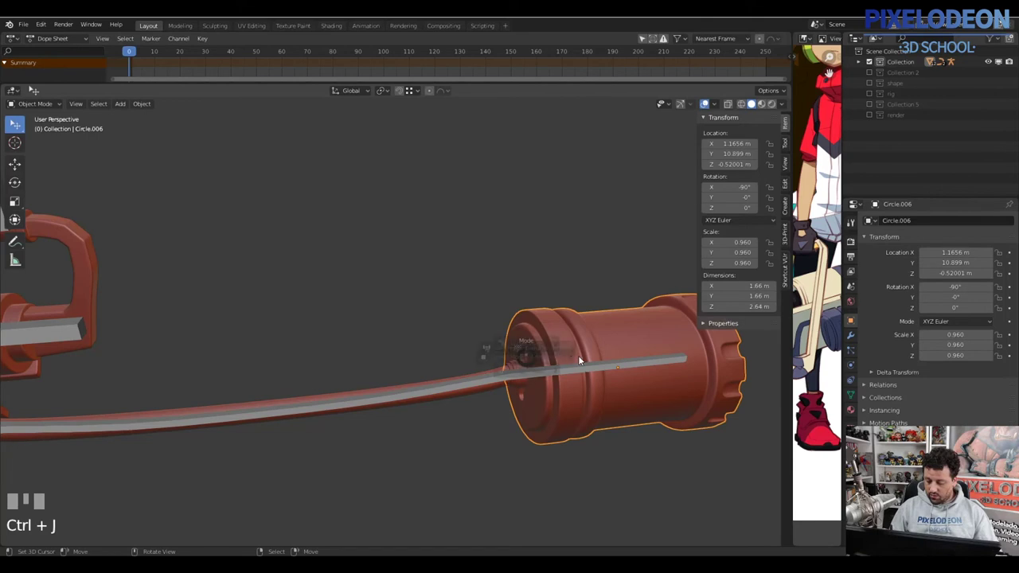
key("Tab")
key("a")
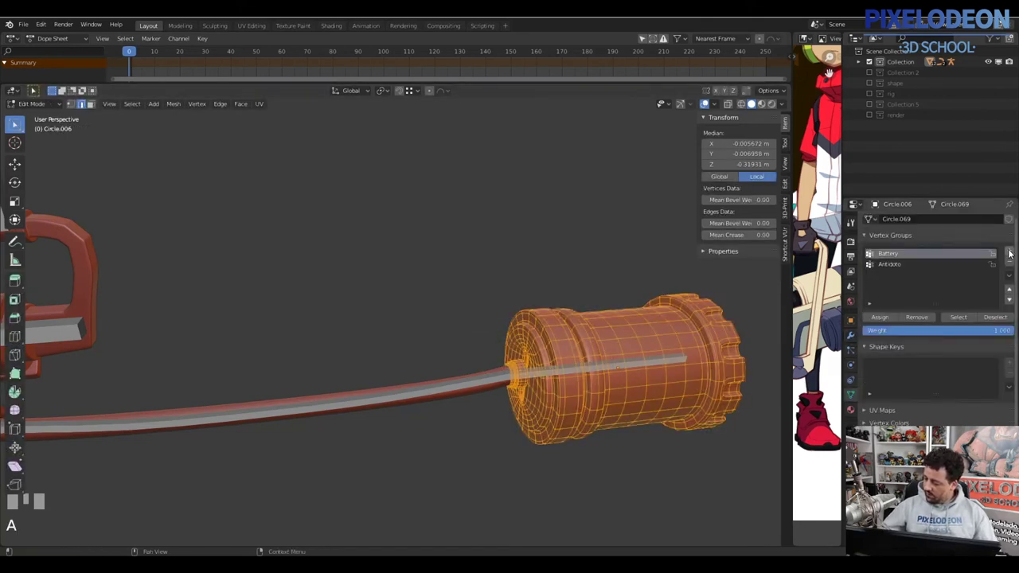
left_click_drag(1010, 265, 891, 254)
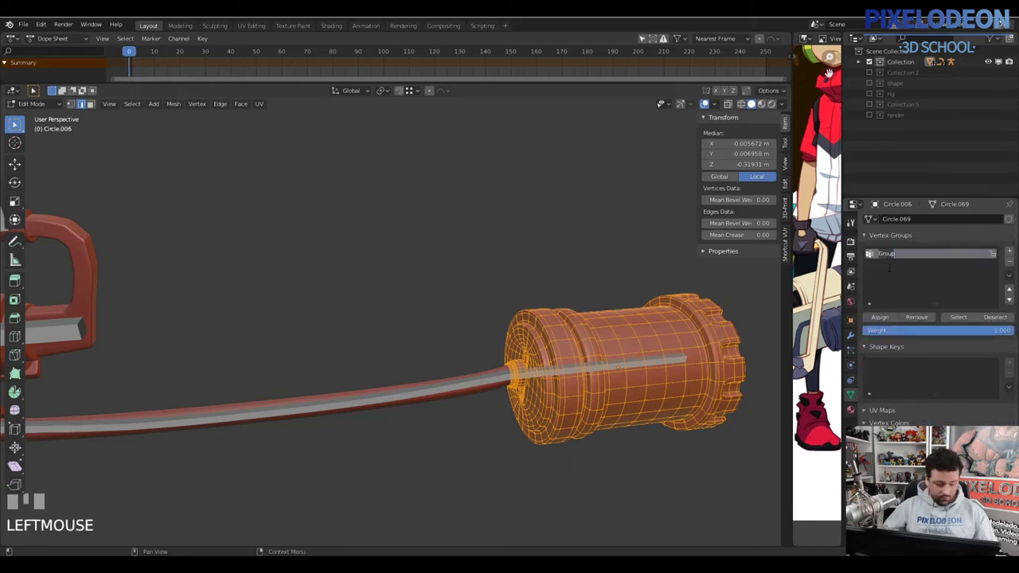
left_click(883, 322)
left_click_drag(883, 319, 527, 407)
Return to the armature in Pose Mode and select a cable bone
key("Tab")
left_click_drag(527, 407, 315, 380)
key("Tab")
right_click(314, 380)
left_click_drag(368, 384, 368, 391)
right_click(368, 391)
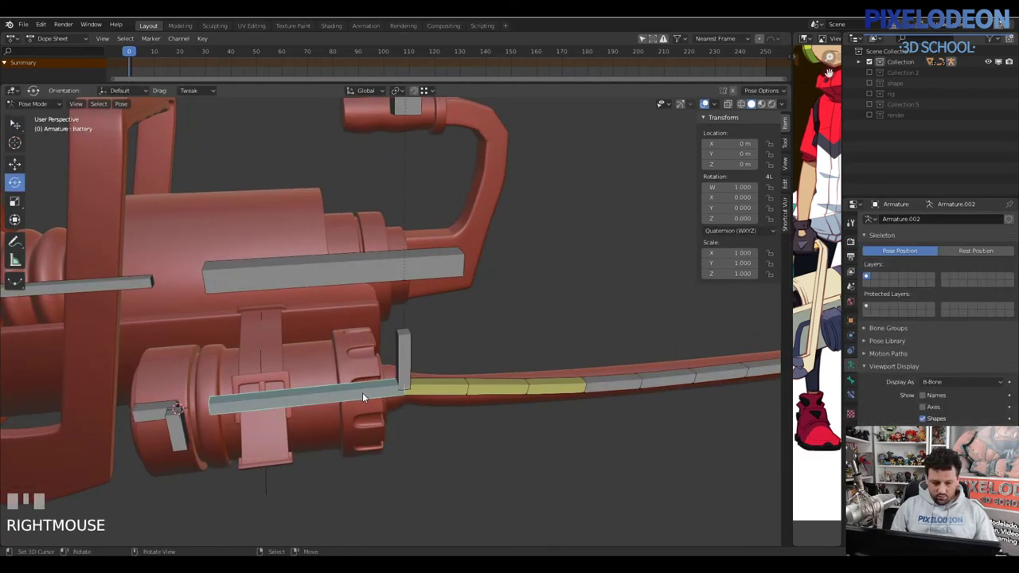
Parent the lower barrel's end cap mesh to the armature with Armature Deform
left_click_drag(370, 422, 390, 419)
key("Tab")
left_click_drag(409, 389, 407, 359)
left_click_drag(407, 359, 394, 372)
key("Tab")
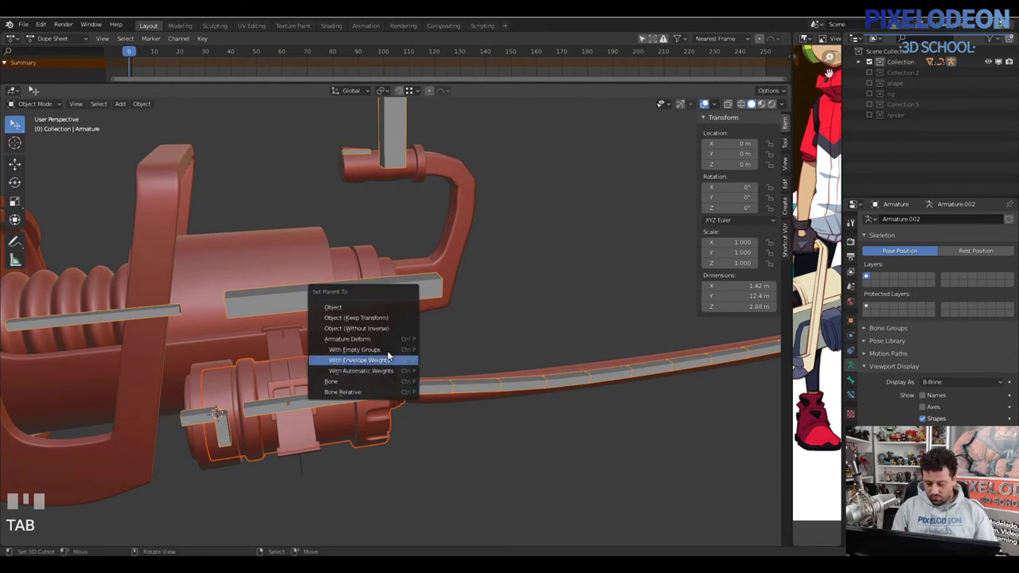
key("ctrl+p")
left_click_drag(222, 377, 195, 419)
key("Tab")
left_click_drag(198, 421, 210, 397)
key("Tab")
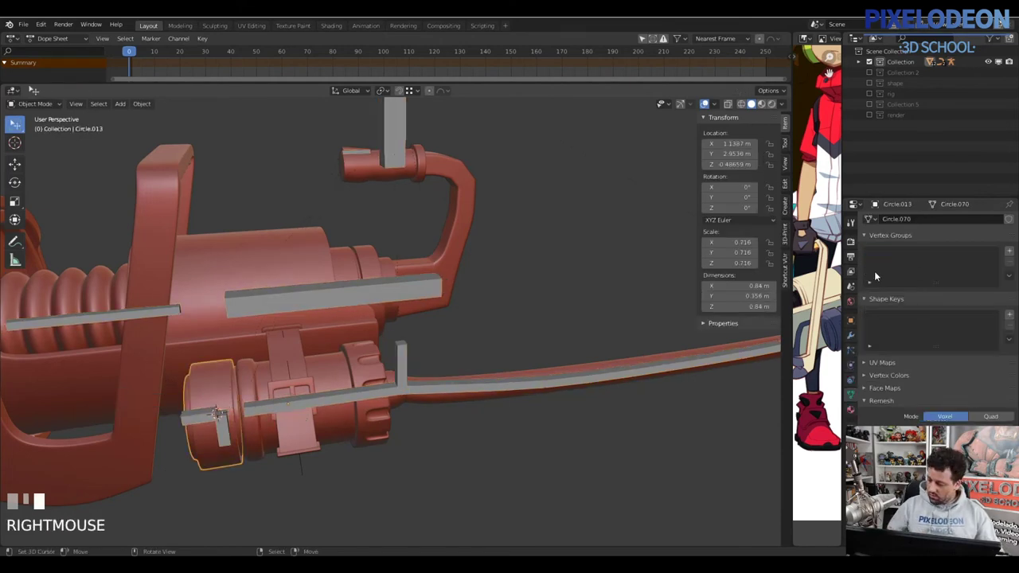
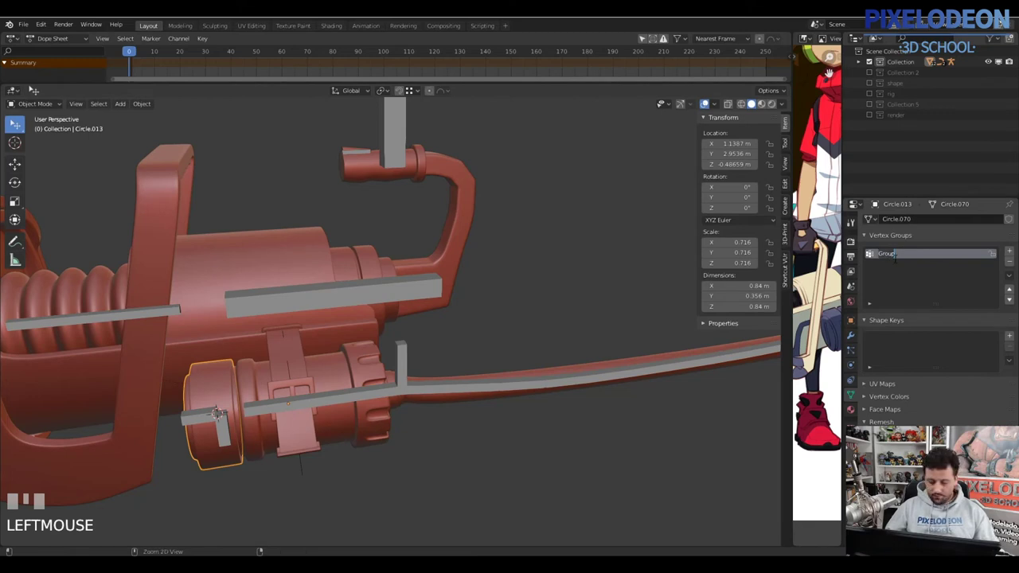
key("Return")
Give the end cap a Reload vertex group and reselect the cannon armature
left_click_drag(910, 275, 374, 366)
key("Tab")
key("a")
key("Tab")
left_click_drag(374, 365, 252, 404)
right_click(252, 404)
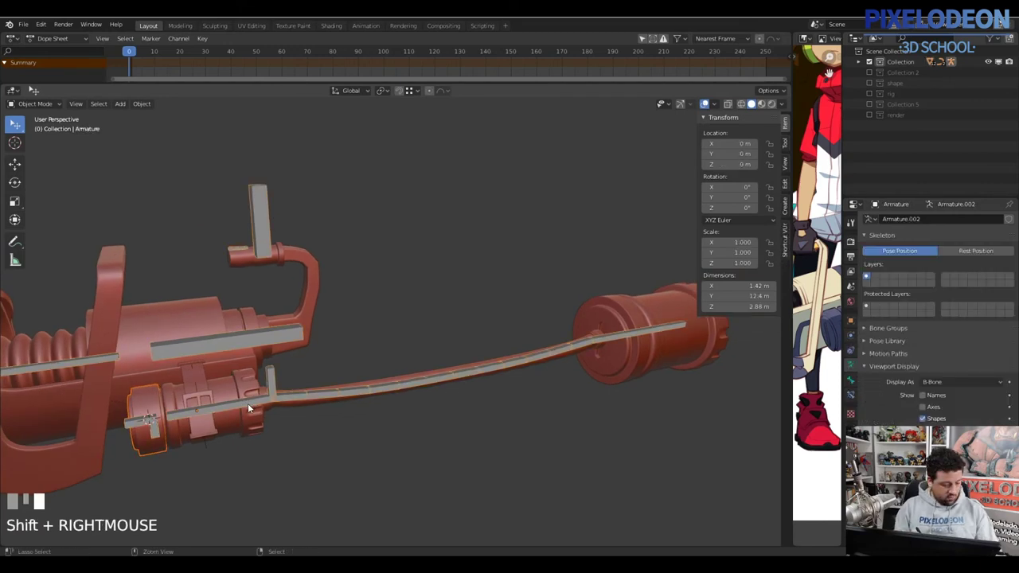
Check the Battery bone in armature Edit Mode and nudge it with G
key("ctrl+p")
left_click_drag(345, 389, 361, 360)
left_click_drag(361, 361, 362, 379)
key("Tab")
right_click(357, 367)
right_click(341, 380)
key("g")
right_click(237, 402)
right_click(237, 398)
Switch to Pose Mode and drag the Battery bone to test the cable following it
left_click_drag(240, 476, 325, 376)
key("Tab")
right_click(325, 376)
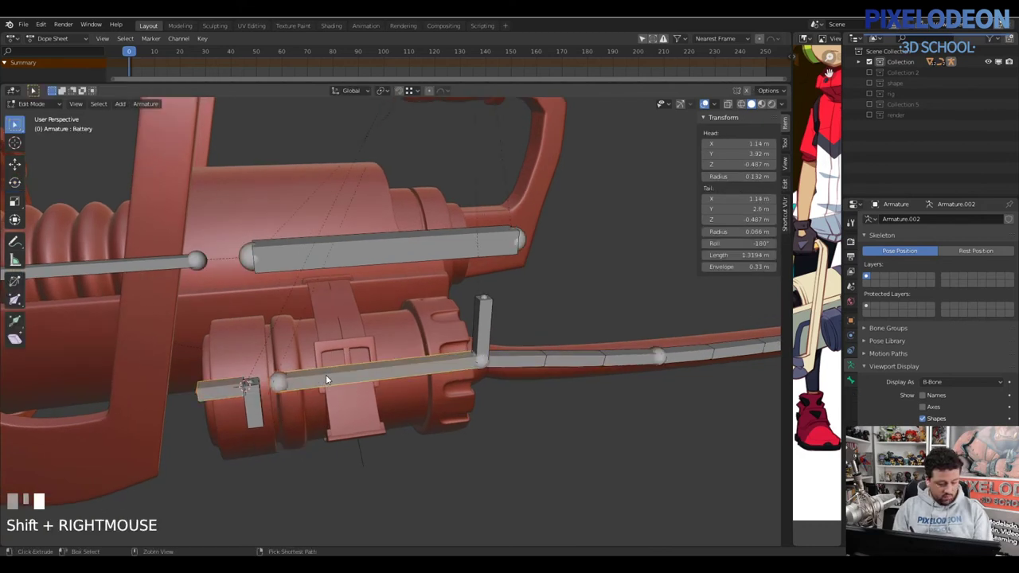
key("ctrl+p")
left_click_drag(260, 411, 325, 379)
key("ctrl+p")
key("Tab")
right_click(366, 374)
key("g")
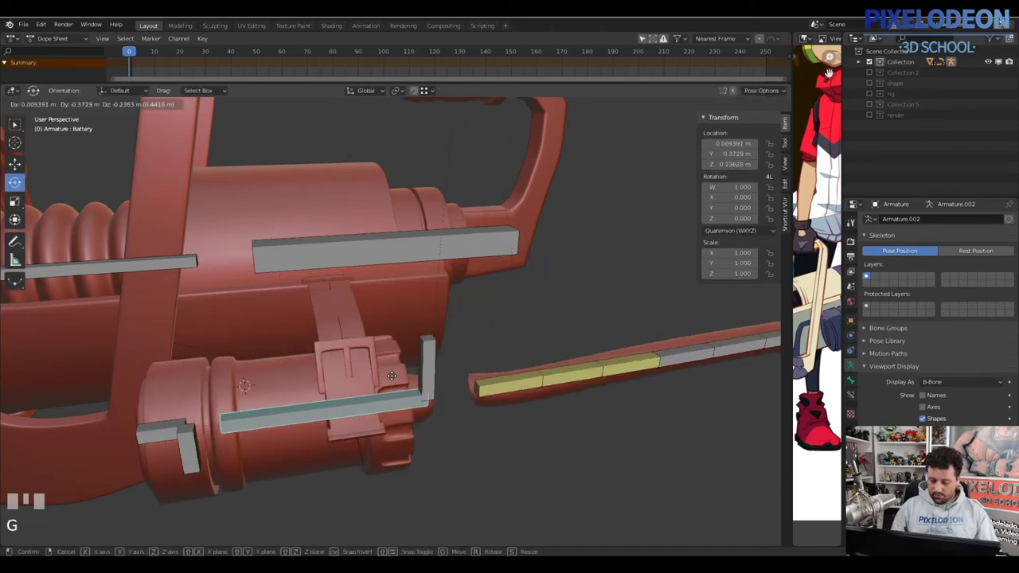
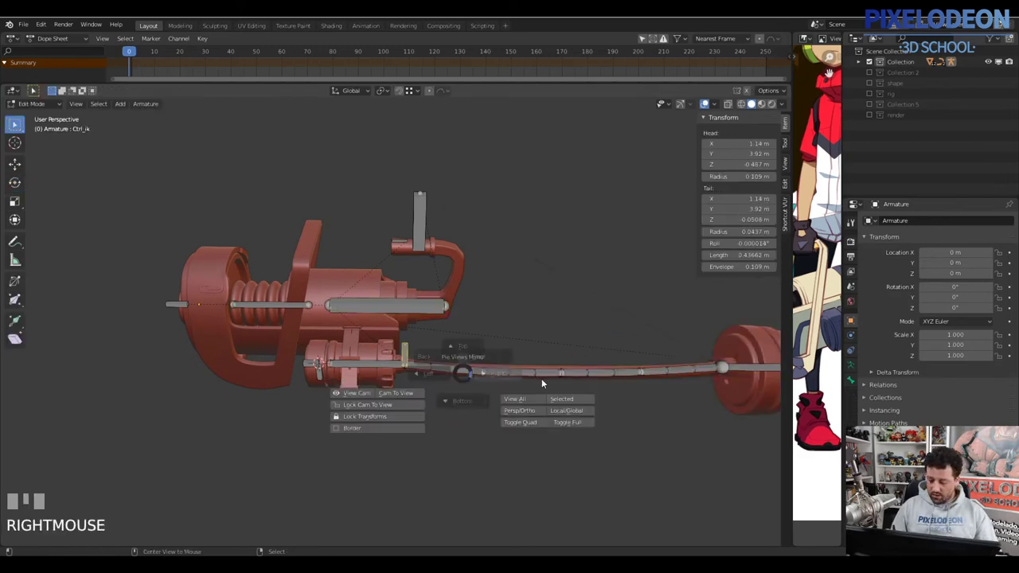
Duplicate the control bone below the cable and name it Pole_ik for the IK chain
key("alt+q")
left_click_drag(505, 366, 603, 421)
key("shift+d")
left_click(602, 421)
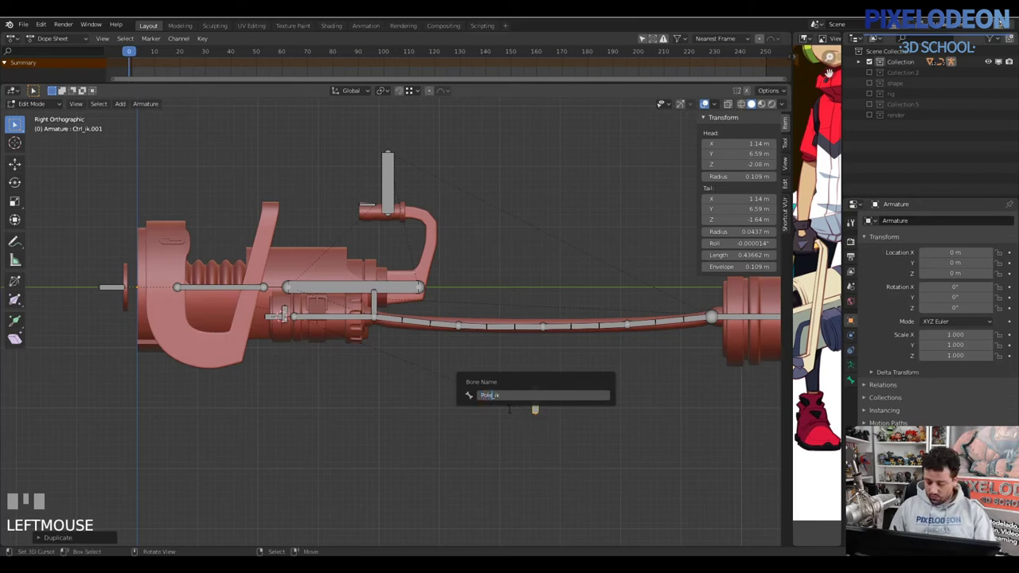
key("Delete")
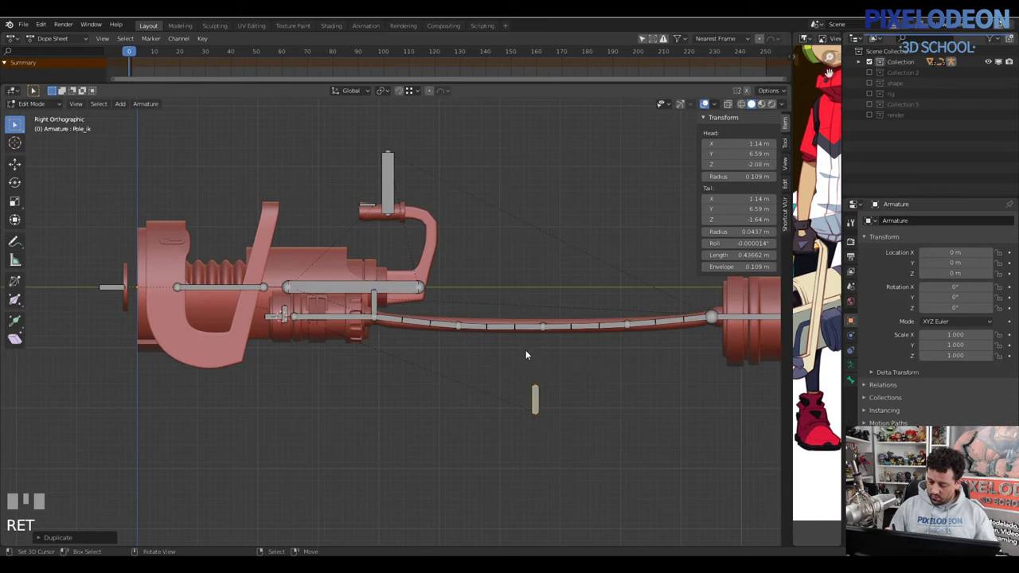
right_click(422, 328)
key("Tab")
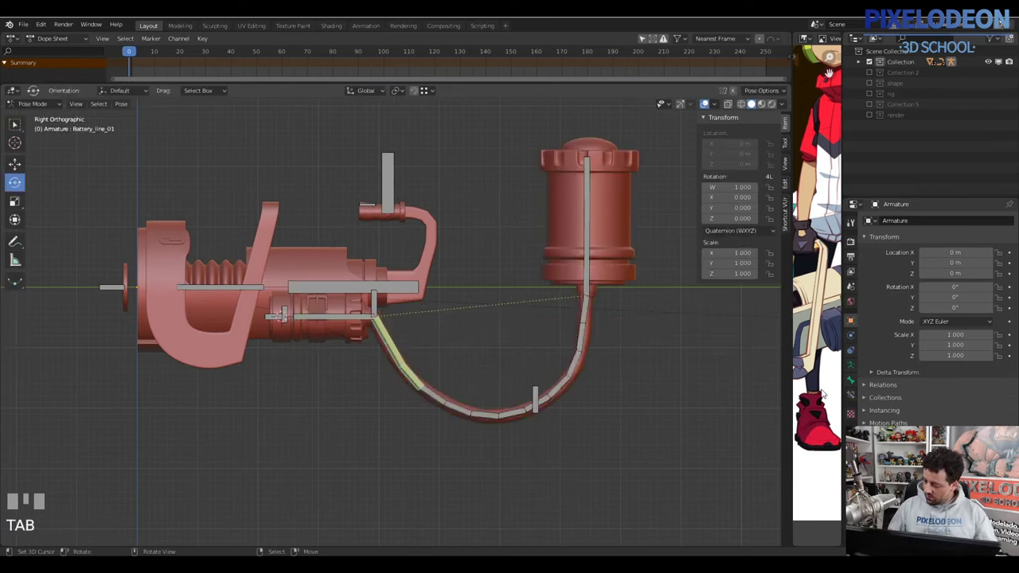
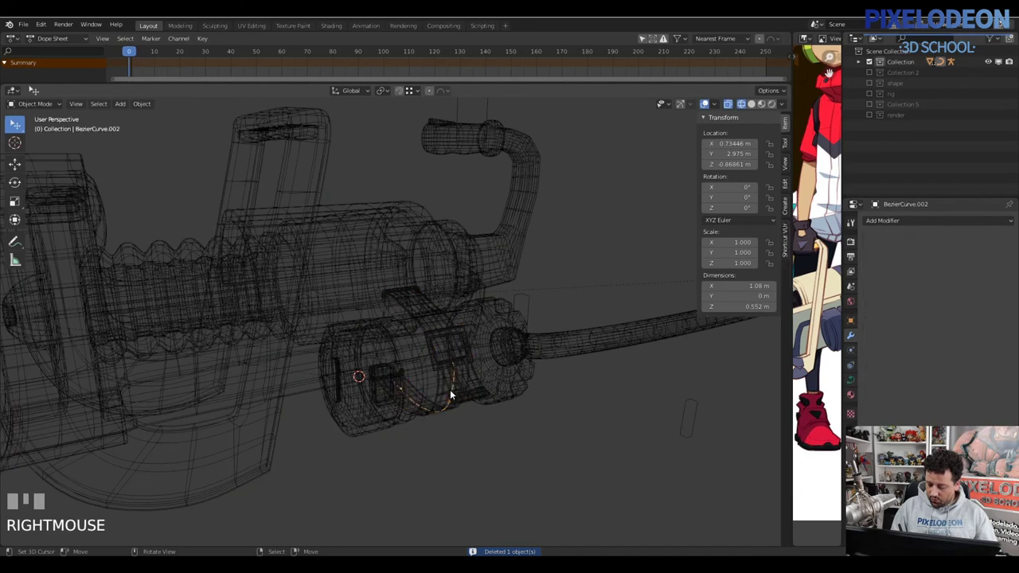
Delete the stray Bezier curve and select the battery clip with the armature for parenting
key("x")
left_click_drag(515, 334, 488, 188)
left_click_drag(488, 188, 552, 304)
left_click_drag(551, 304, 443, 348)
key("g")
right_click(443, 348)
left_click_drag(441, 394, 464, 309)
right_click(464, 309)
left_click_drag(466, 307, 557, 279)
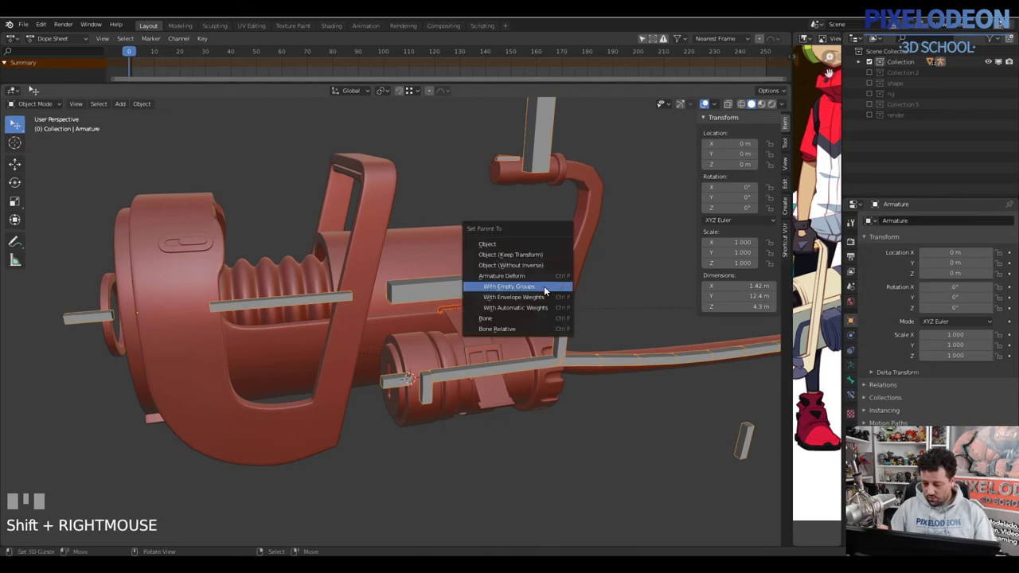
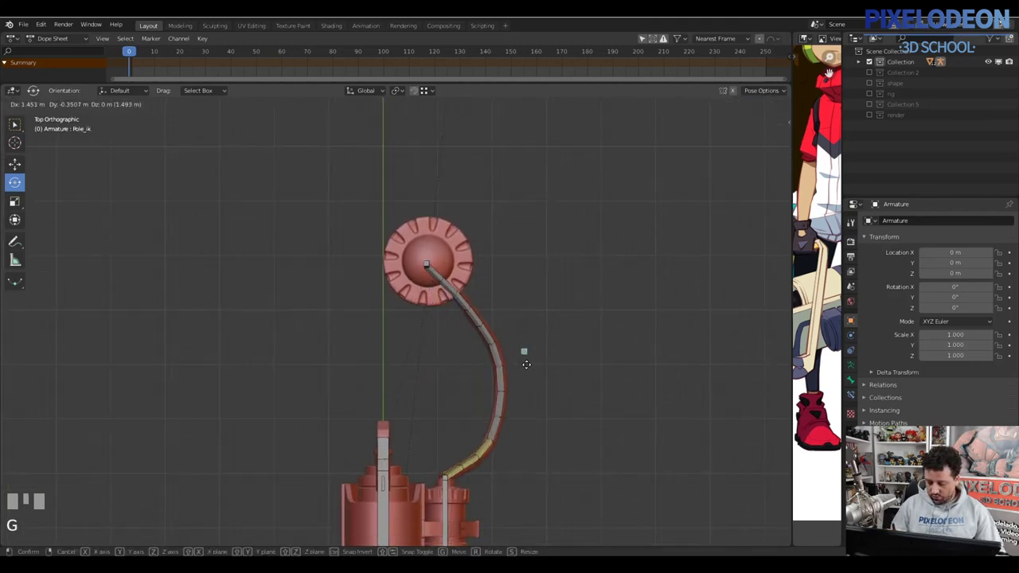
Select Battery_line_01 and the Battery bone in Edit Mode to set their parenting
left_click(527, 367)
left_click_drag(482, 430, 419, 290)
left_click_drag(420, 291, 391, 243)
right_click(420, 280)
Select Battery_line_01 and the Battery bone in bone editing and start parenting with Keep Offset
key("Tab")
right_click(357, 238)
key("ctrl+p")
key("ctrl+z")
left_click_drag(344, 231, 458, 237)
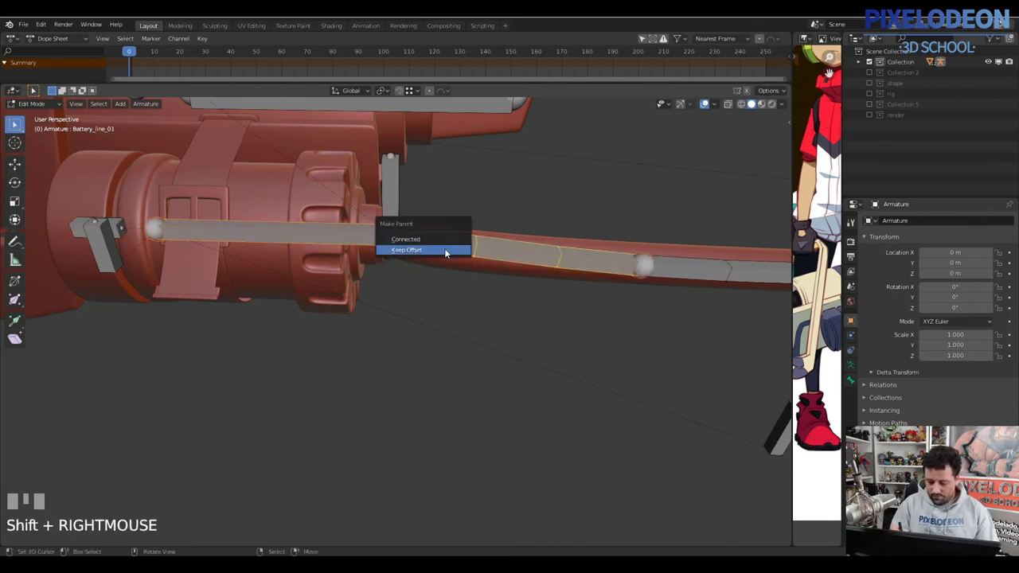
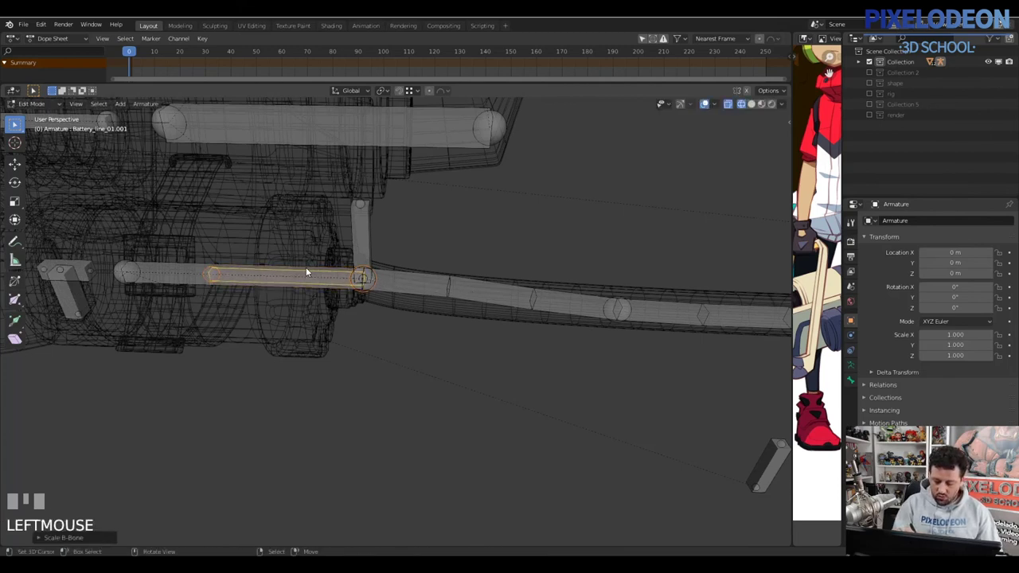
Confirm the offset parenting, switch the armature to pose mode and show the model solid
left_click_drag(308, 268, 303, 284)
key("ctrl+p")
key("z")
key("Tab")
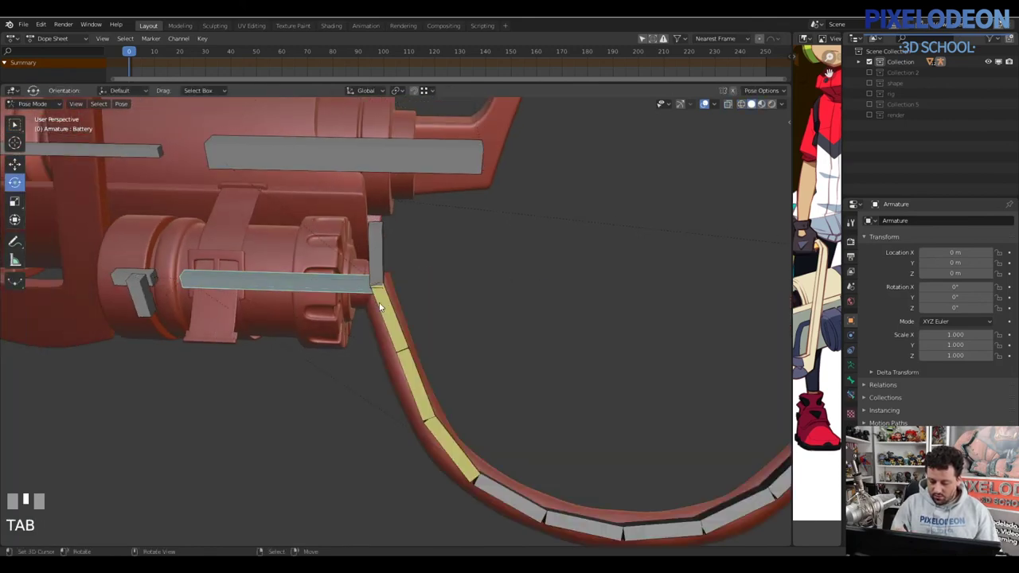
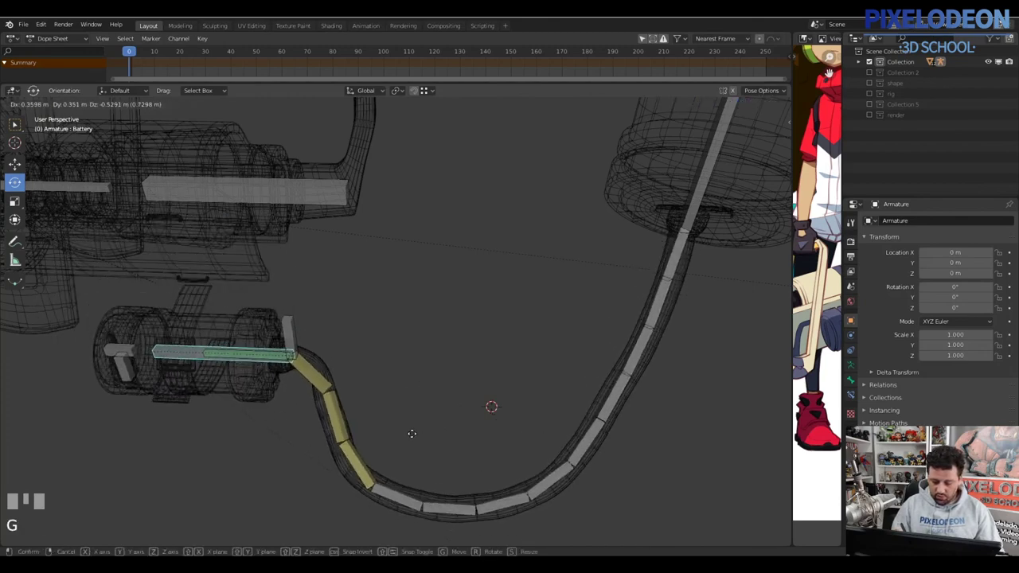
Cancel the Battery bone trial move after seeing the cable chain follow it
right_click(391, 353)
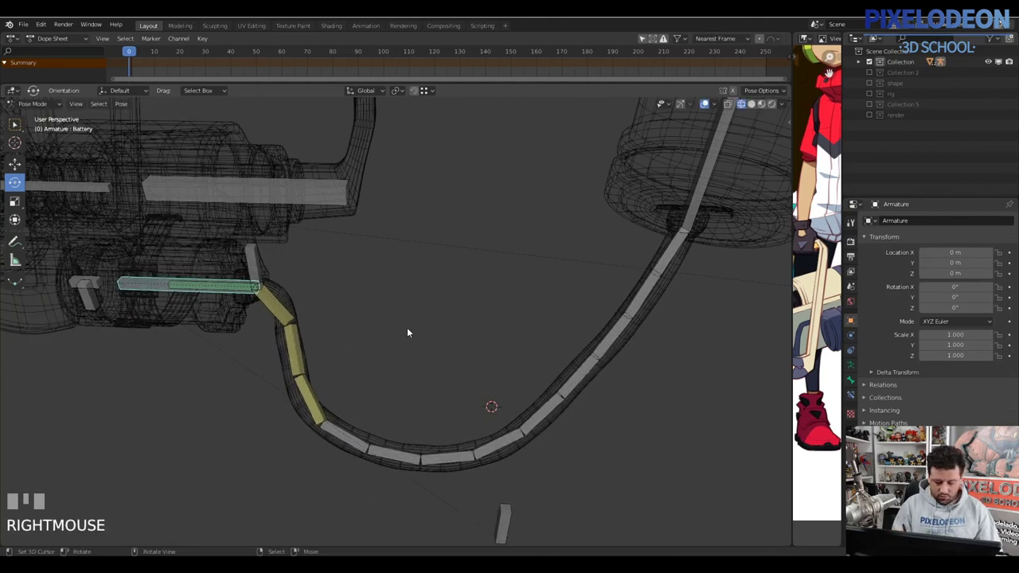
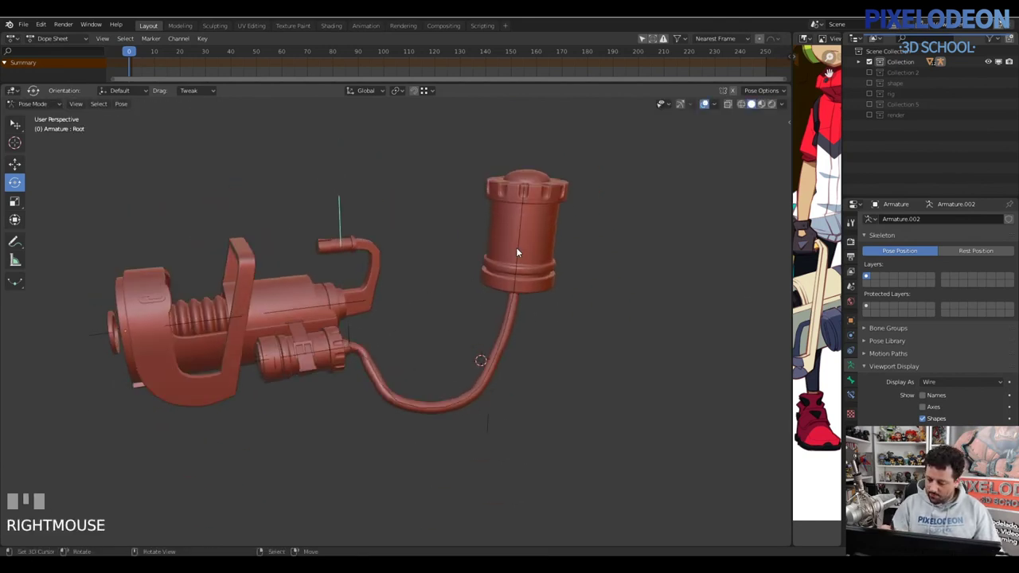
Trial-move several control bones including Pole_ik, cancelling each move to check the rig
left_click_drag(521, 252, 542, 273)
left_click_drag(542, 273, 515, 436)
key("g")
left_click(516, 435)
right_click(516, 436)
key("g")
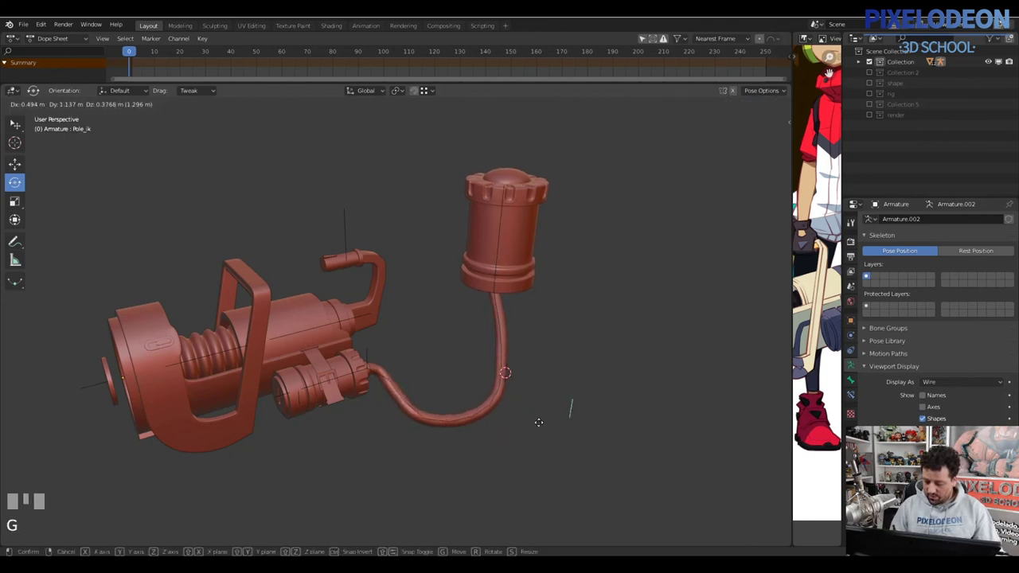
right_click(410, 375)
left_click_drag(356, 380, 359, 369)
right_click(359, 369)
left_click_drag(384, 356, 298, 357)
right_click(298, 358)
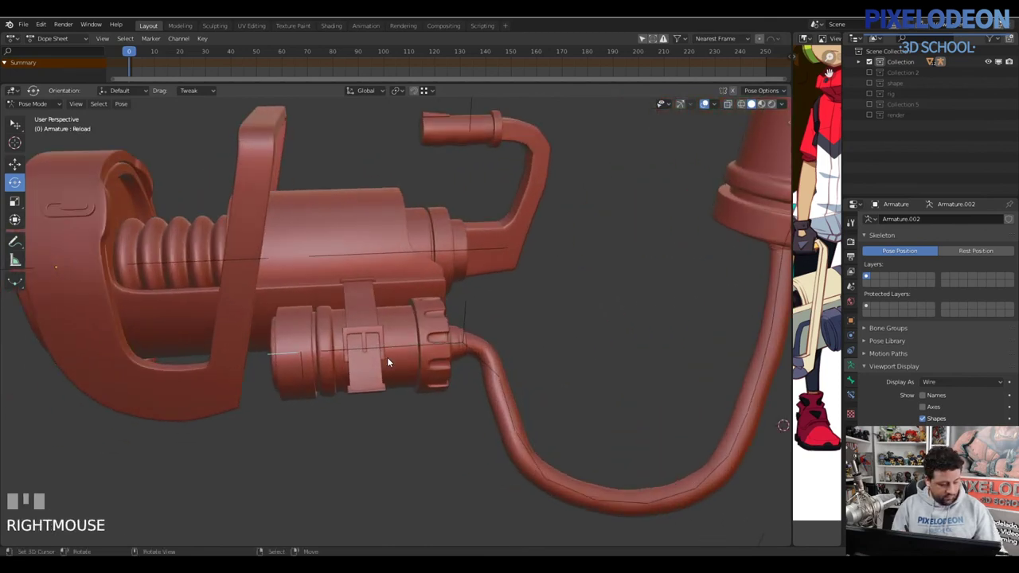
Lock the Reload bone's X and Z location in the sidebar and test that it slides only along Y
key("n")
left_click(772, 220)
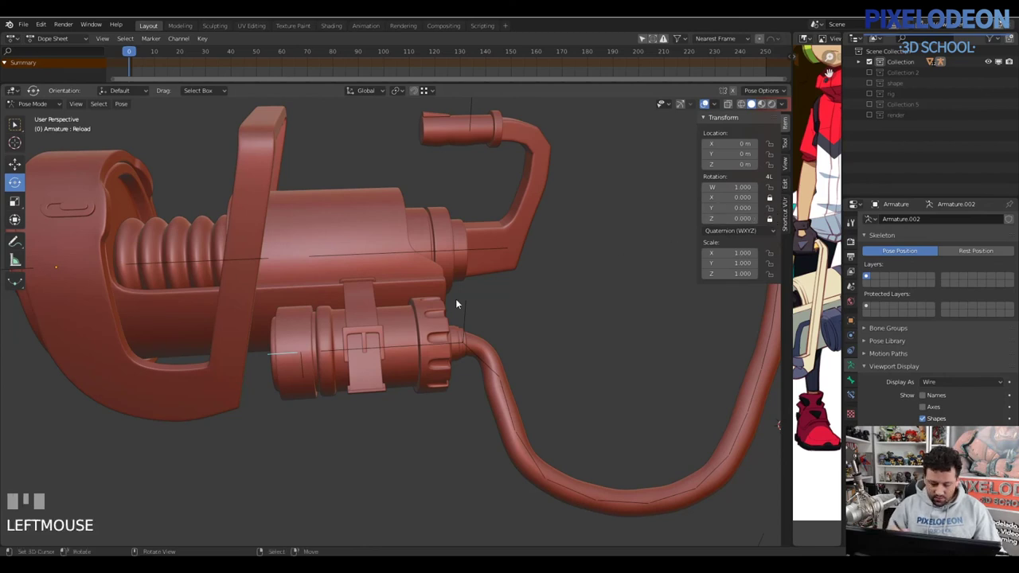
key("g")
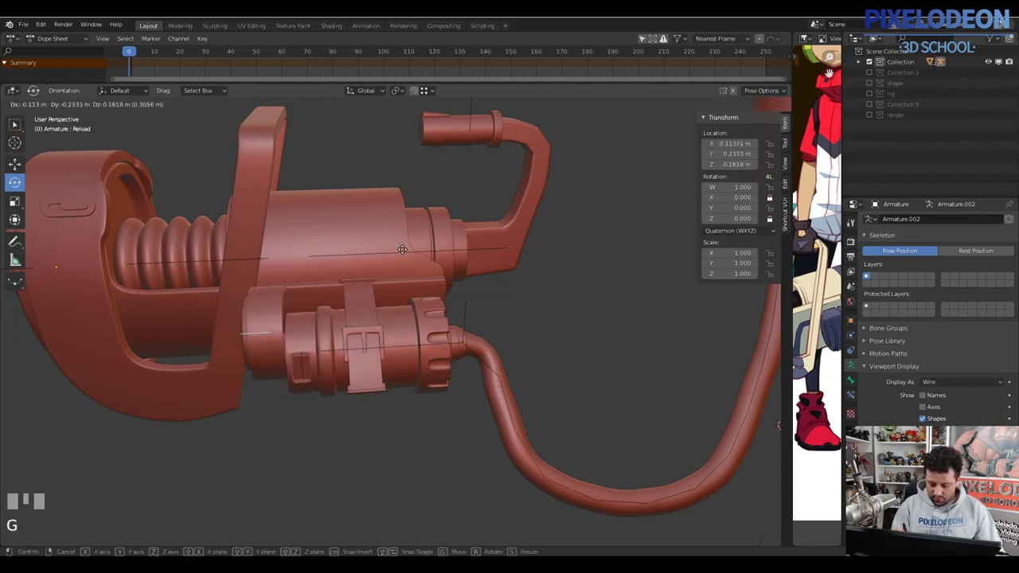
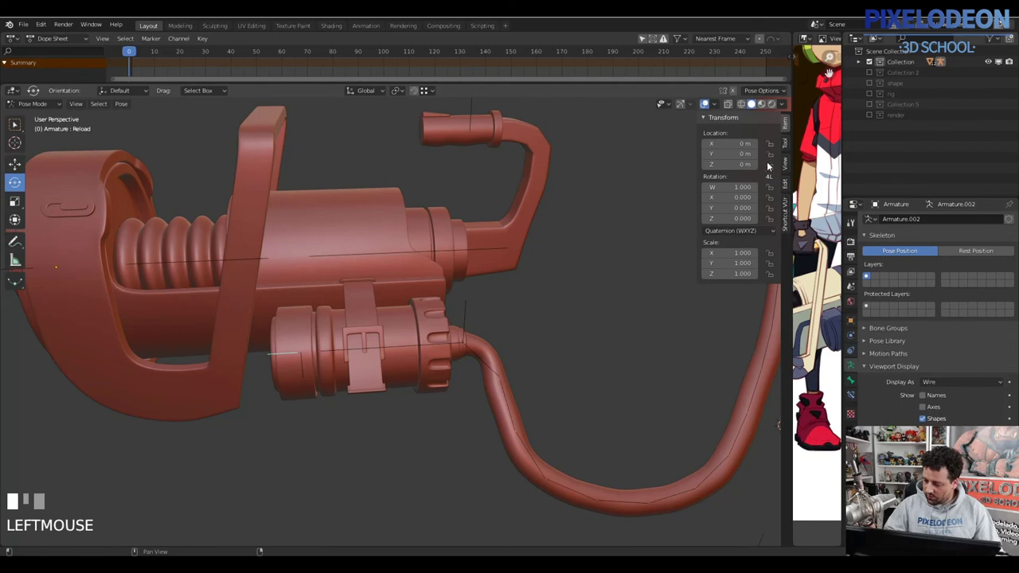
key("g")
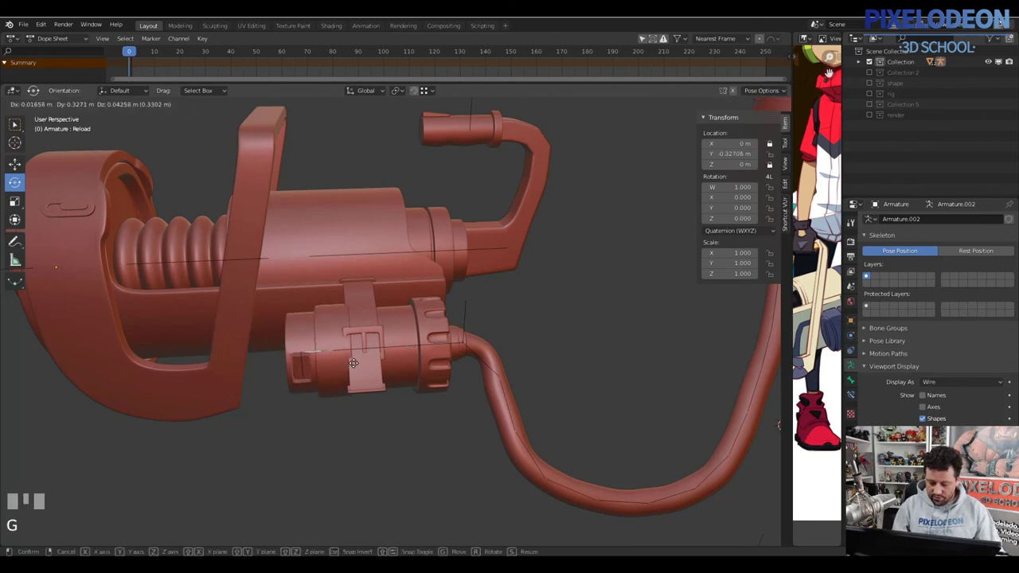
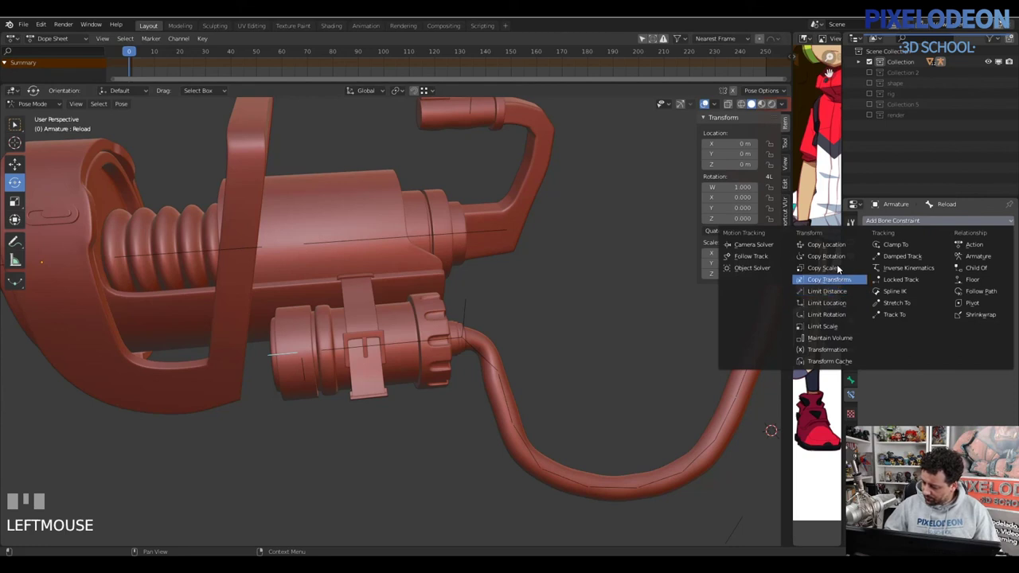
Enable the minimum and maximum X, Y and Z limits of the Reload bone's local-space Limit Location constraint
left_click_drag(838, 324, 950, 279)
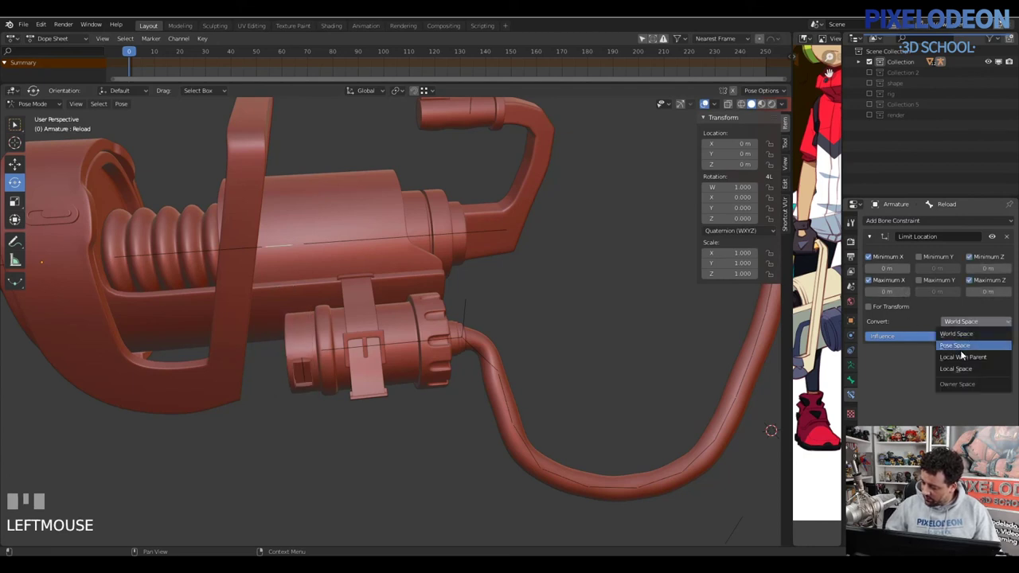
left_click_drag(959, 372, 917, 300)
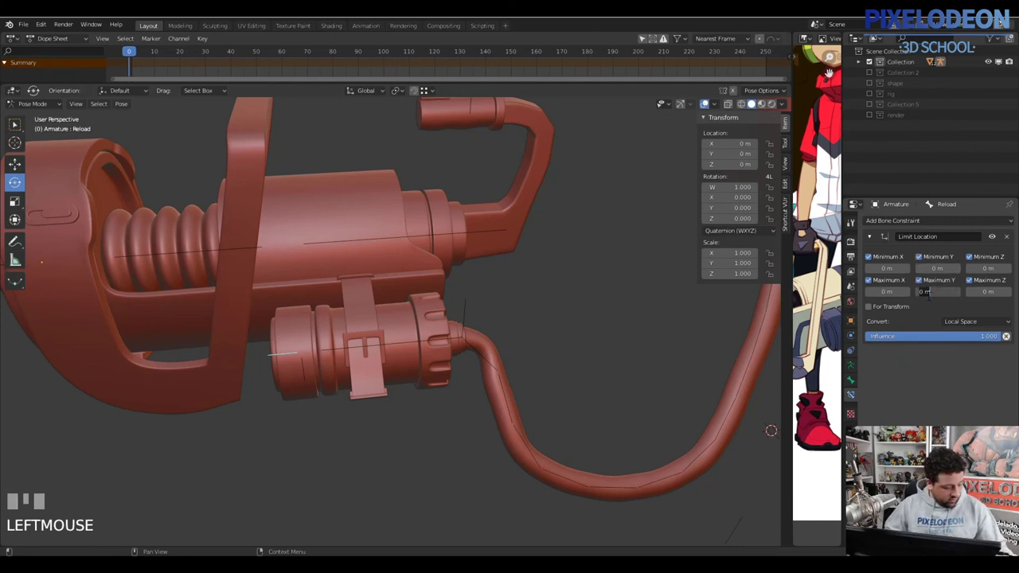
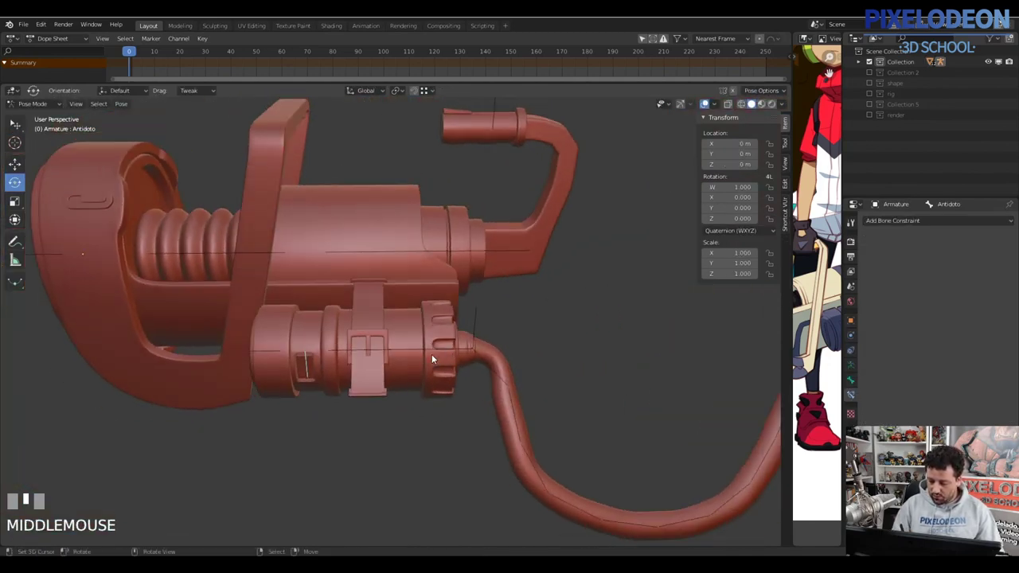
Cancel the Antidoto test move and scale the acordeon bone to squash the bellows
right_click(240, 313)
key("s")
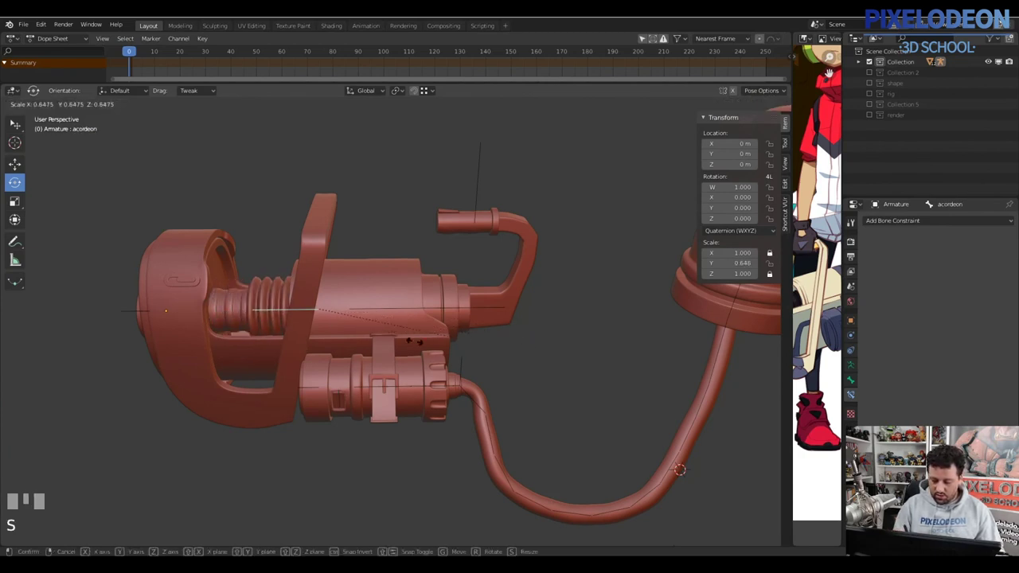